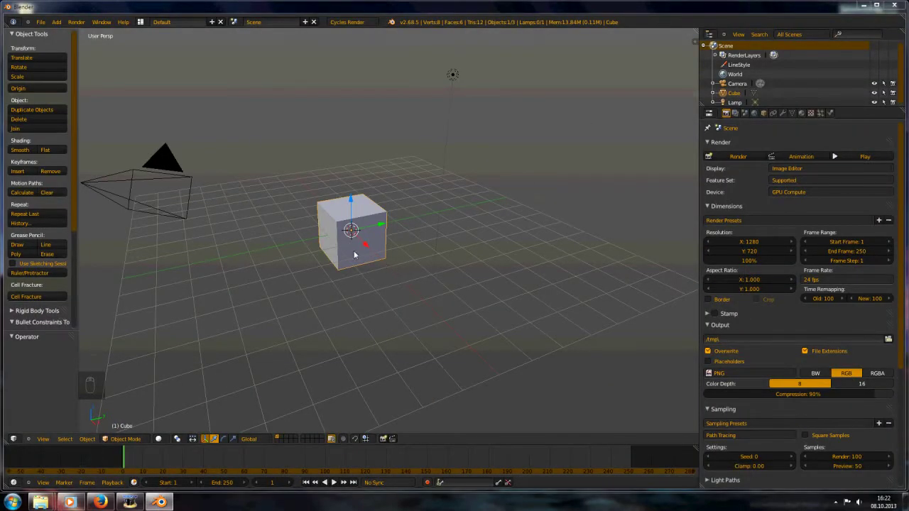
Delete the default cube, go to front orthographic view and add a Bezier curve.
{"action": "key", "text": "Delete"}
{"action": "key", "text": "KP_1"}
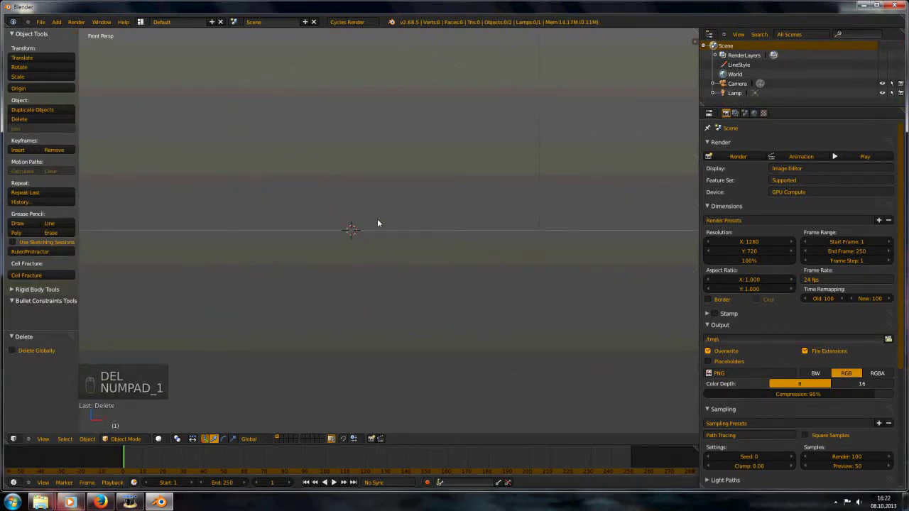
{"action": "key", "text": "KP_5"}
{"action": "key", "text": "shift+a"}
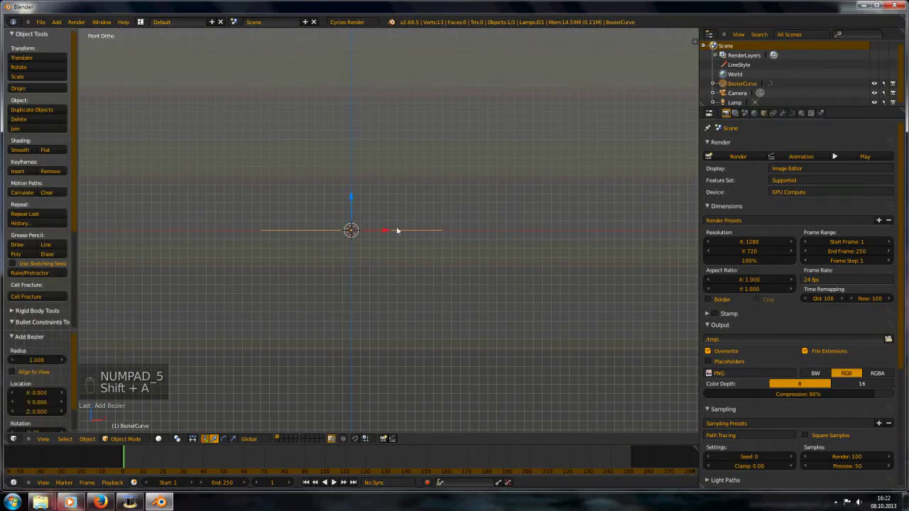
Scale the curve's points to 0 on Y so it lies straight, then leave Edit Mode.
{"action": "key", "text": "Tab"}
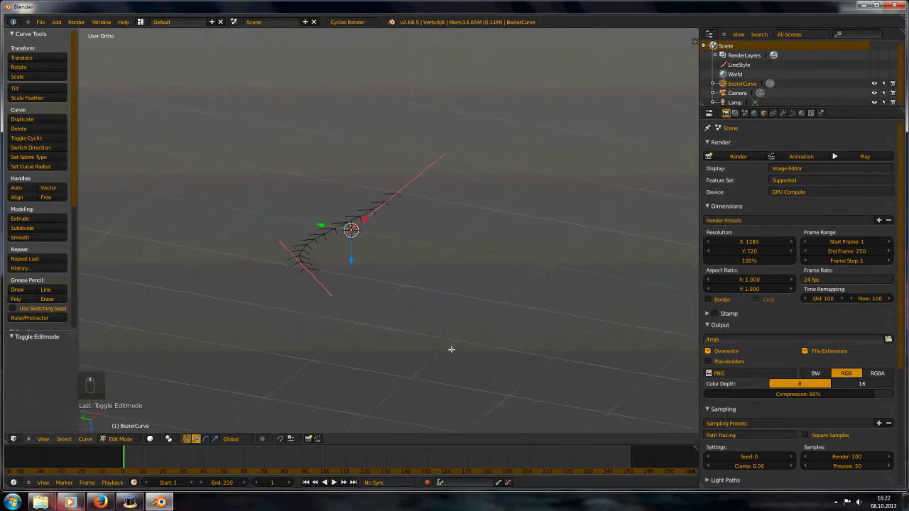
{"action": "key", "text": "s"}
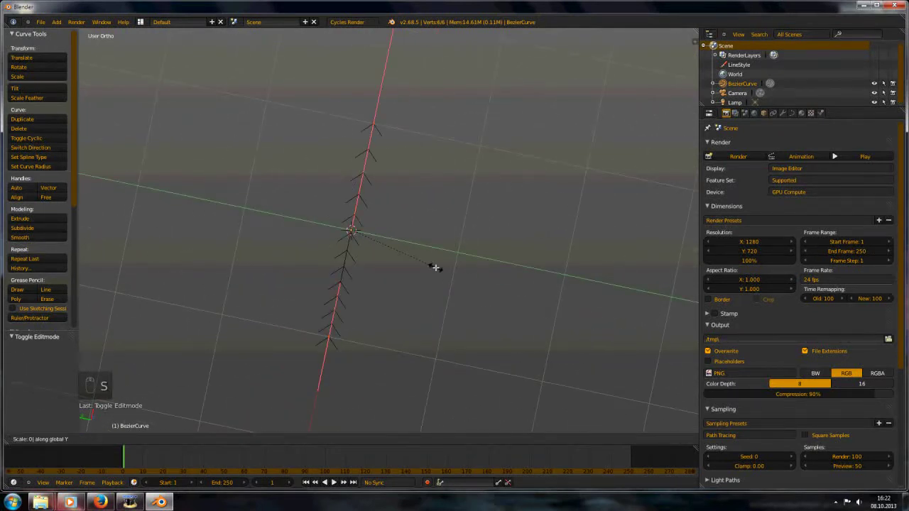
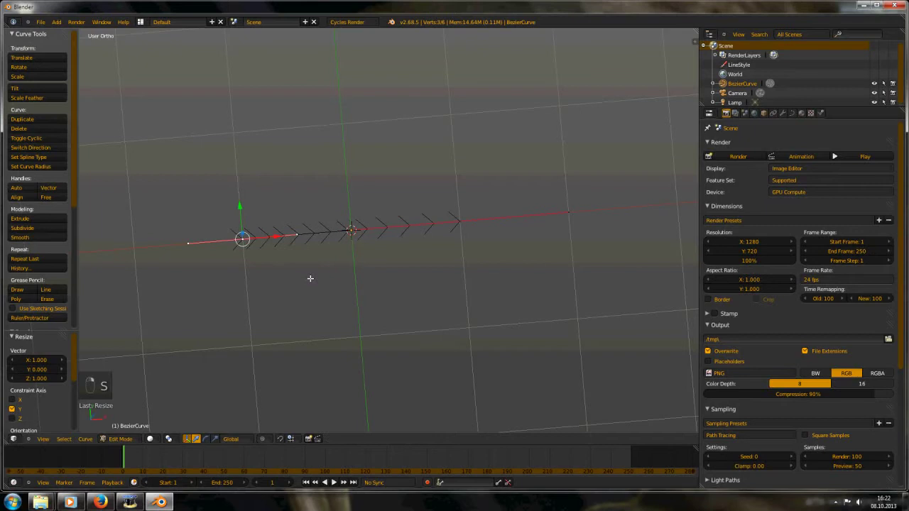
{"action": "key", "text": "r"}
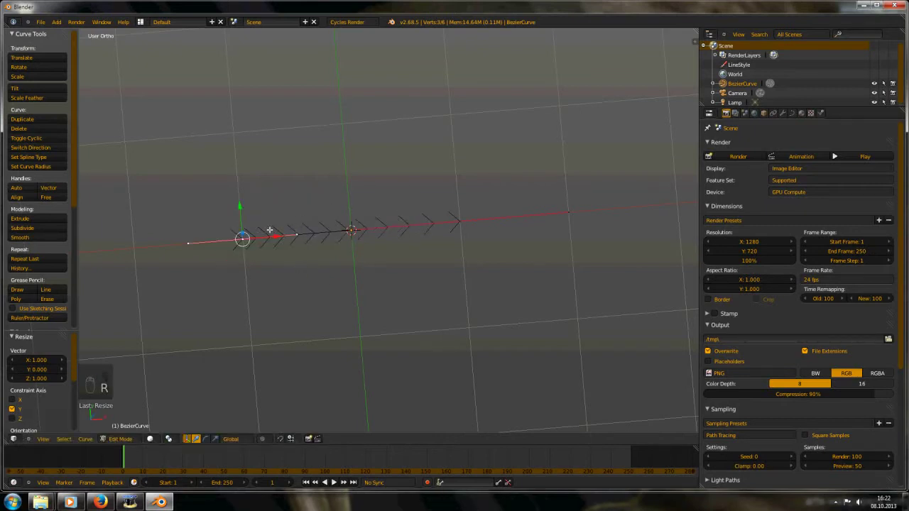
{"action": "key", "text": "g"}
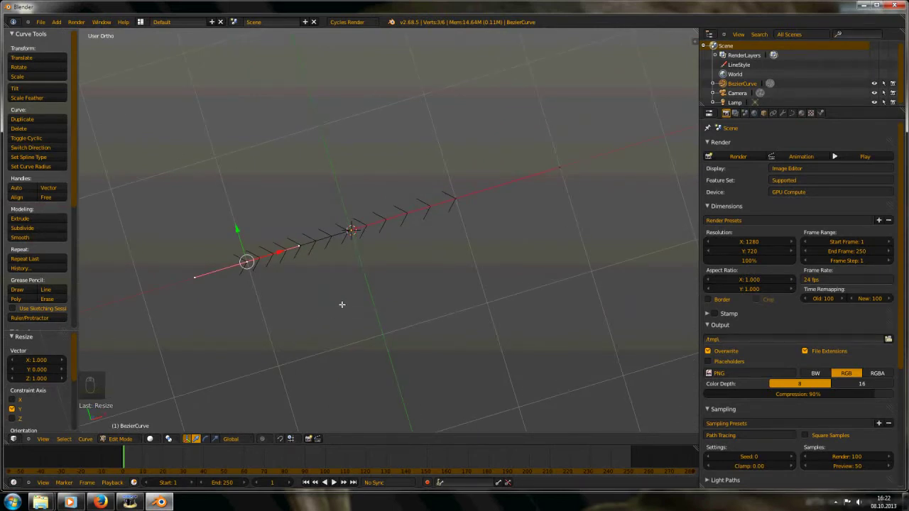
{"action": "key", "text": "Tab"}
In front view, show the properties shelf to load ekg.jpg as a background image.
{"action": "key", "text": "KP_1"}
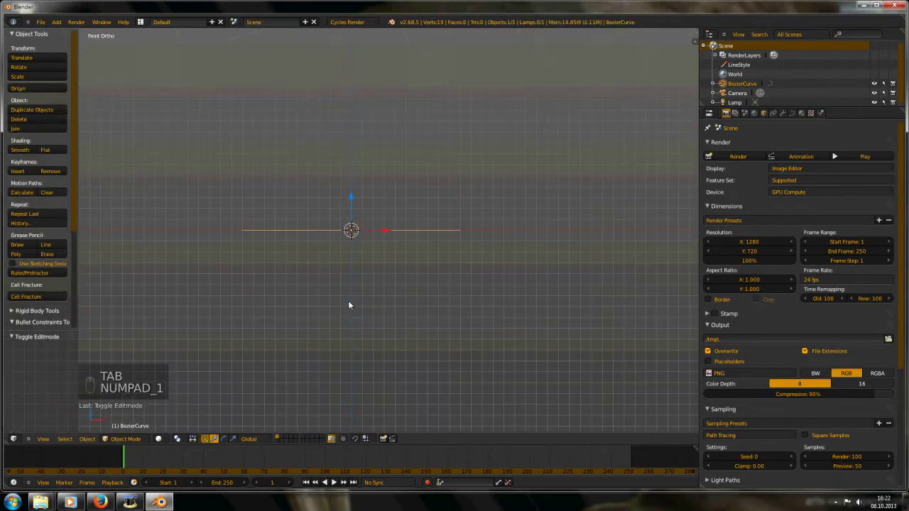
{"action": "key", "text": "n"}
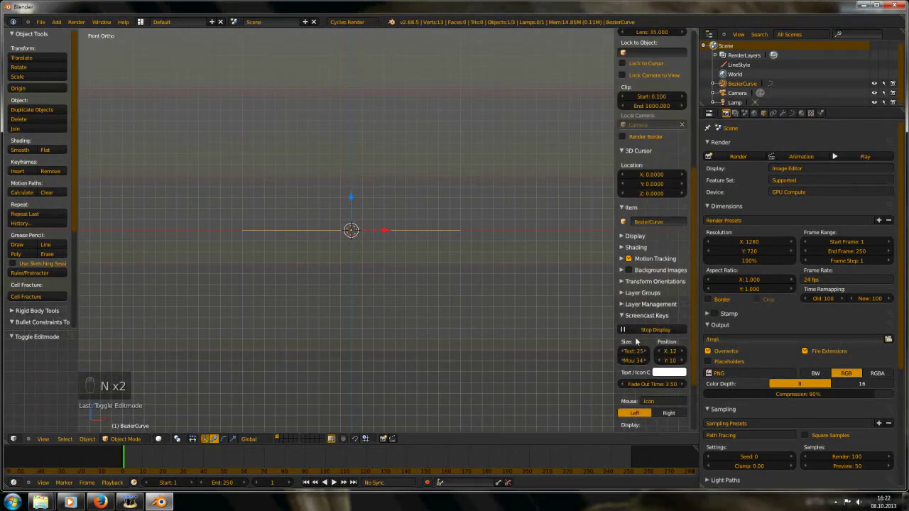
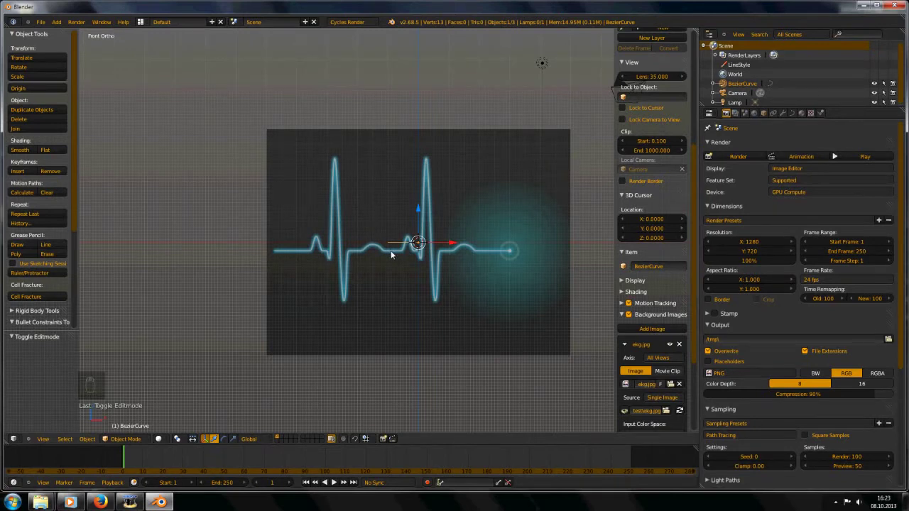
Pan and zoom onto the EKG spike and face it straight from the front for tracing.
{"action": "middle_click", "coordinate": [394, 252]}
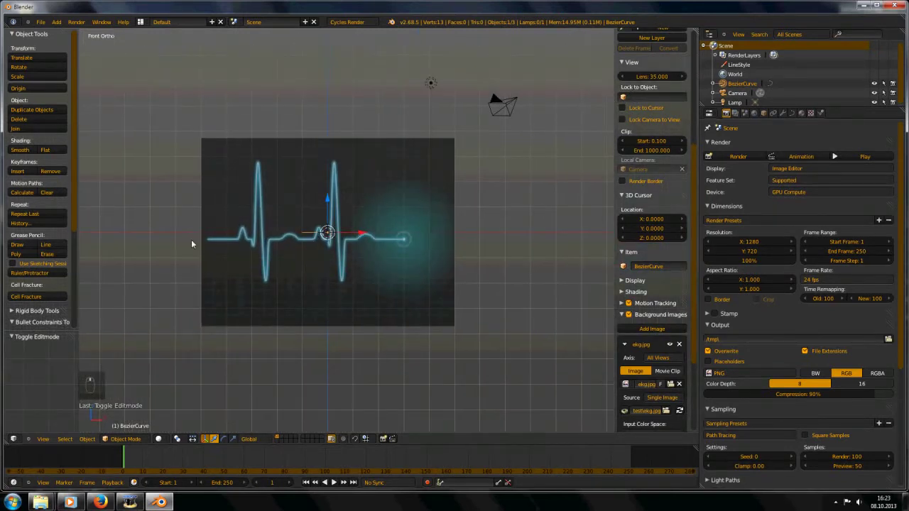
{"action": "middle_click", "coordinate": [386, 269]}
{"action": "left_click_drag", "start_coordinate": [403, 256], "coordinate": [530, 250]}
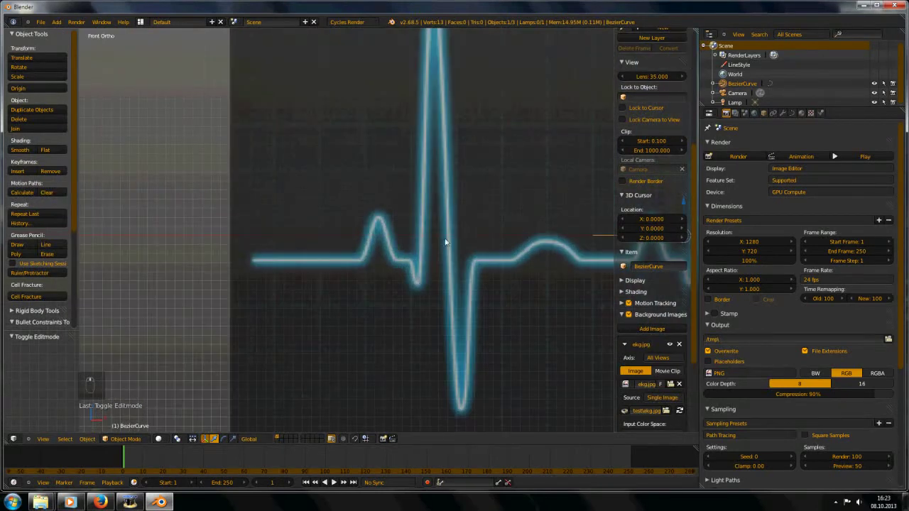
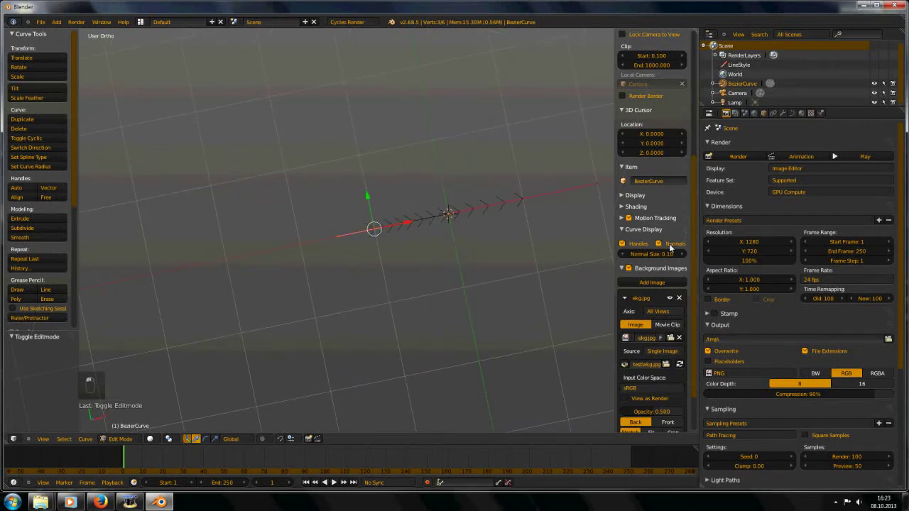
{"action": "key", "text": "KP_1"}
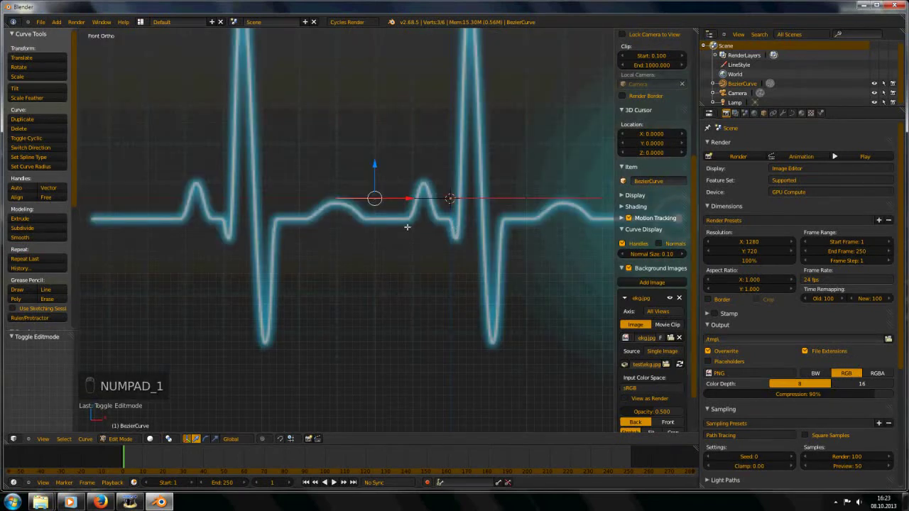
Move the curve's end points onto the EKG baseline and shrink their handles.
{"action": "key", "text": "g"}
{"action": "key", "text": "g"}
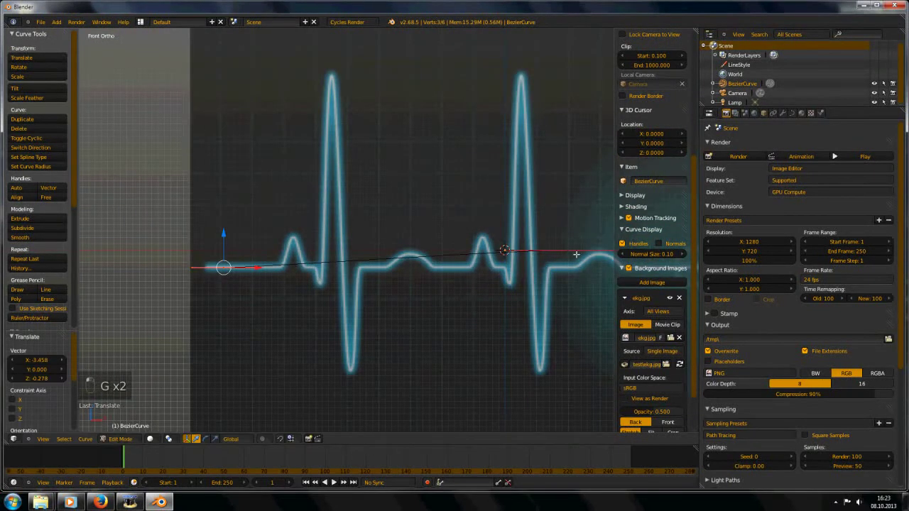
{"action": "key", "text": "g"}
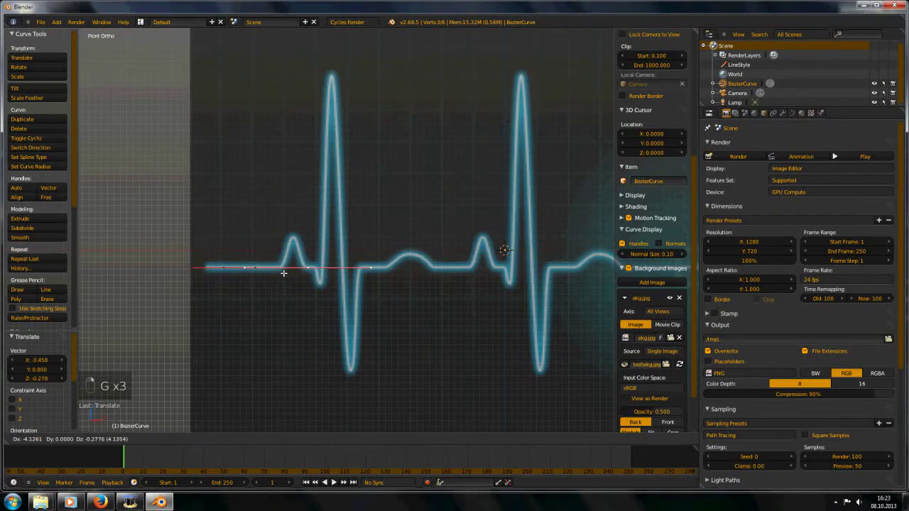
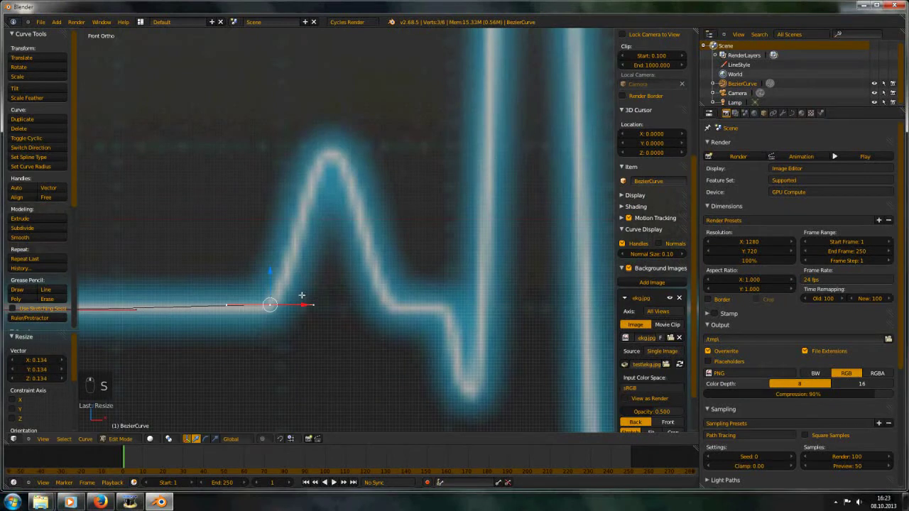
{"action": "key", "text": "g"}
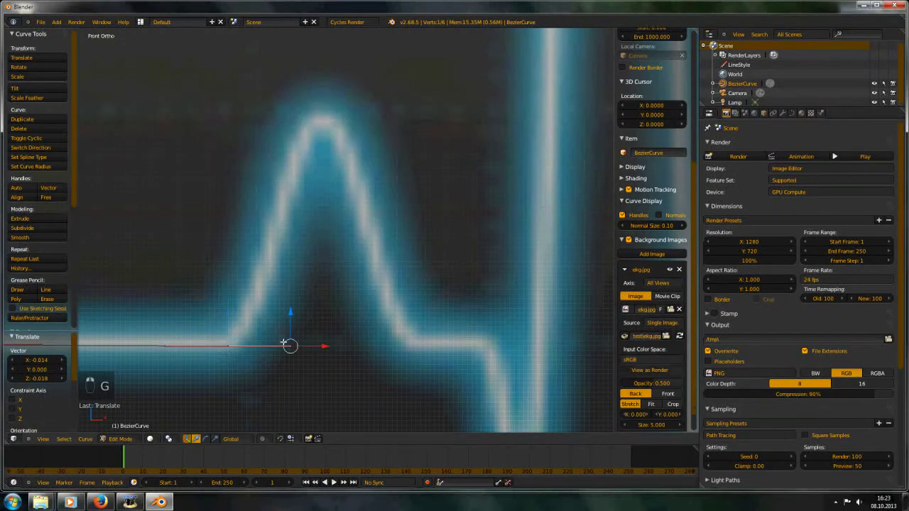
{"action": "key", "text": "g"}
{"action": "key", "text": "g"}
{"action": "key", "text": "s"}
{"action": "key", "text": "s"}
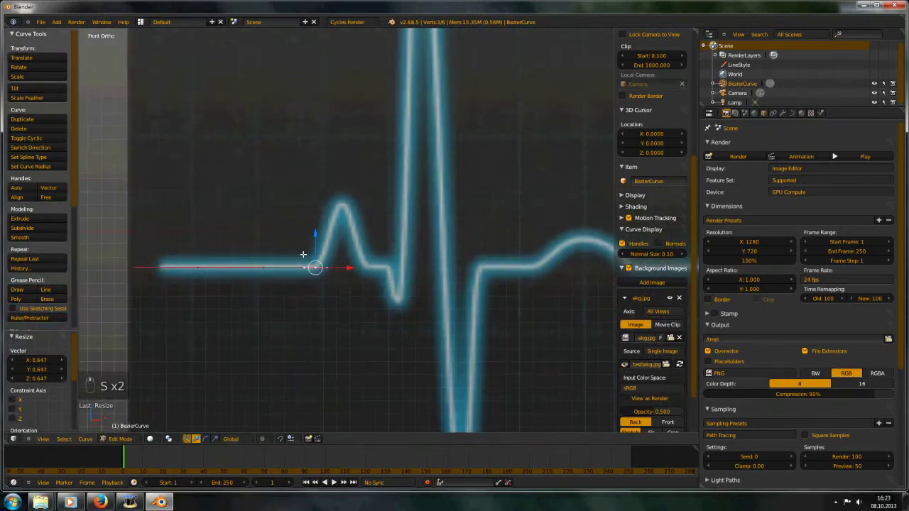
Extrude a new point up onto the first small bump and resize its handles.
{"action": "key", "text": "e"}
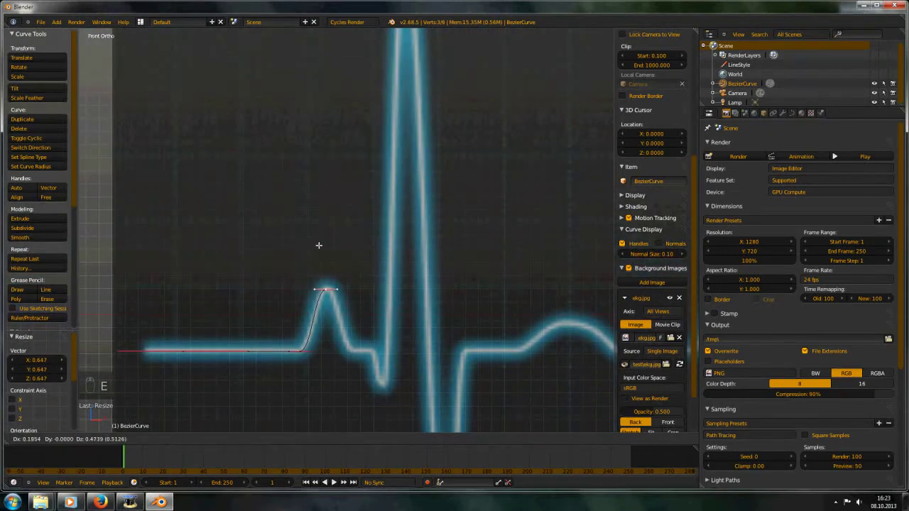
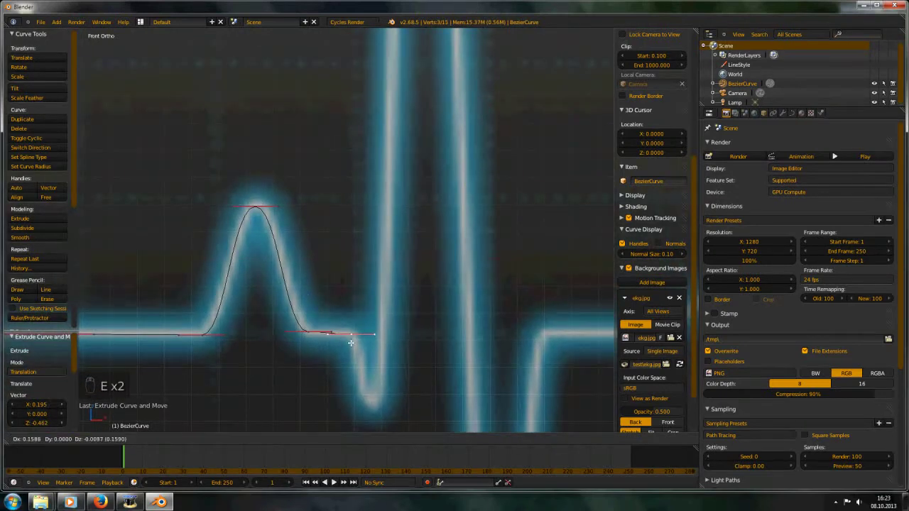
{"action": "key", "text": "s"}
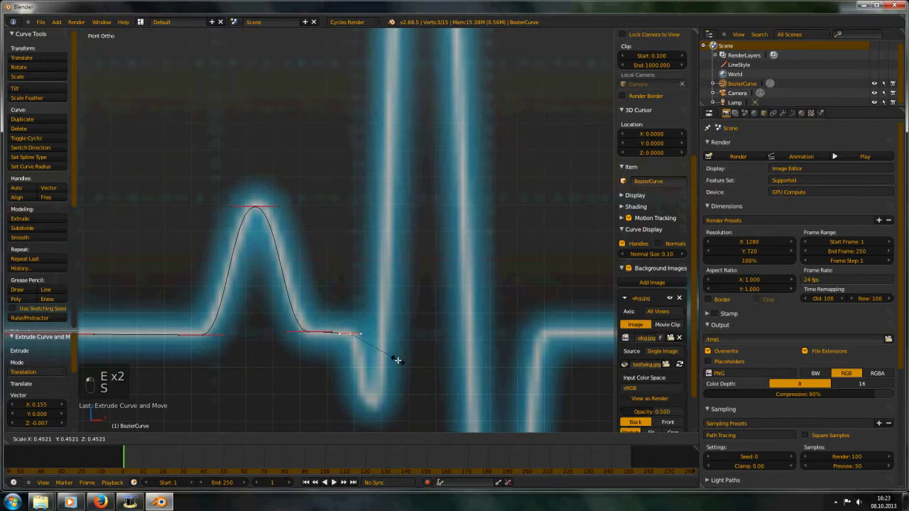
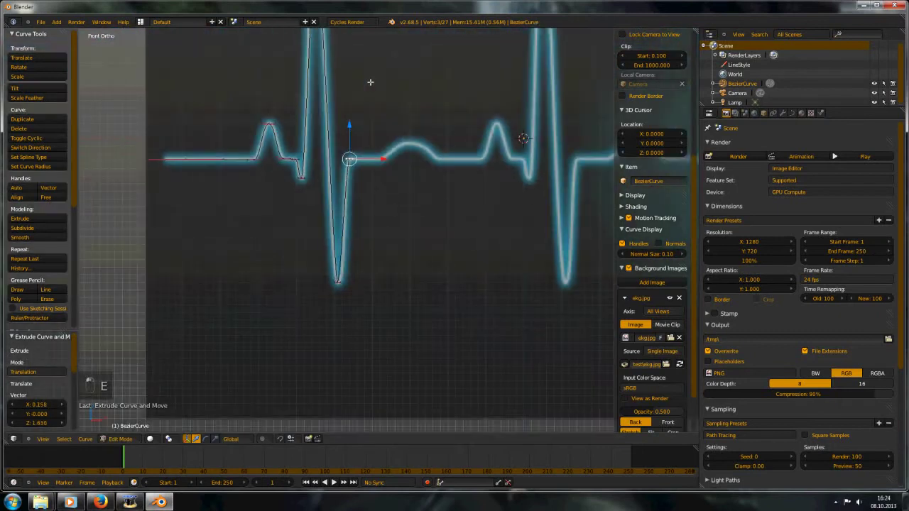
Extrude points over the rounded wave with wide handles, then continue along the baseline.
{"action": "key", "text": "e"}
{"action": "key", "text": "e"}
{"action": "key", "text": "s"}
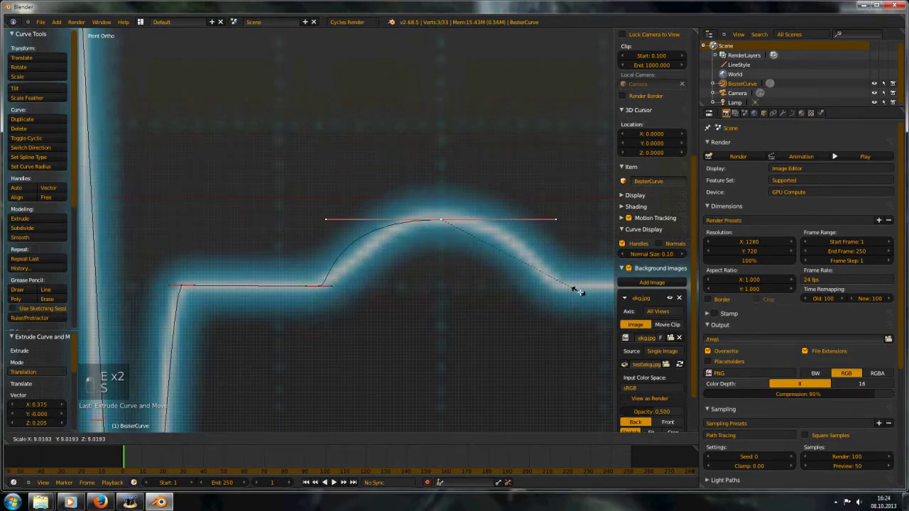
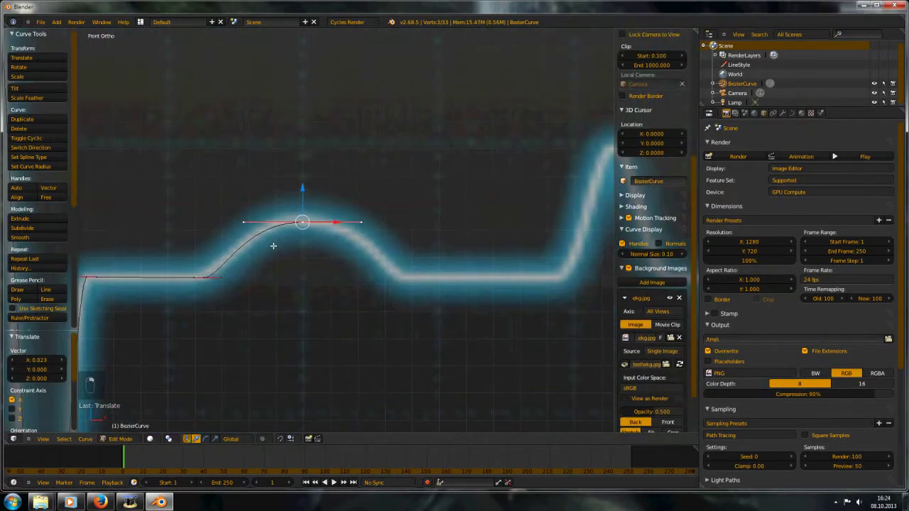
{"action": "key", "text": "e"}
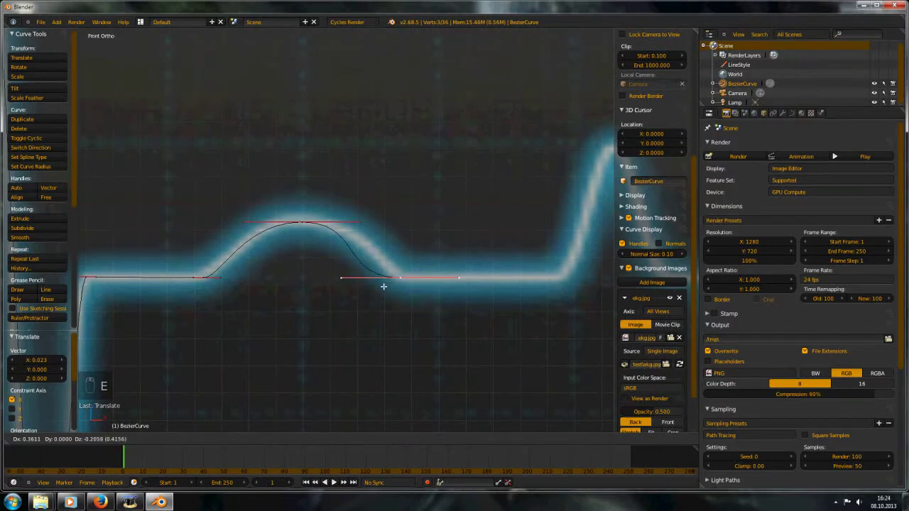
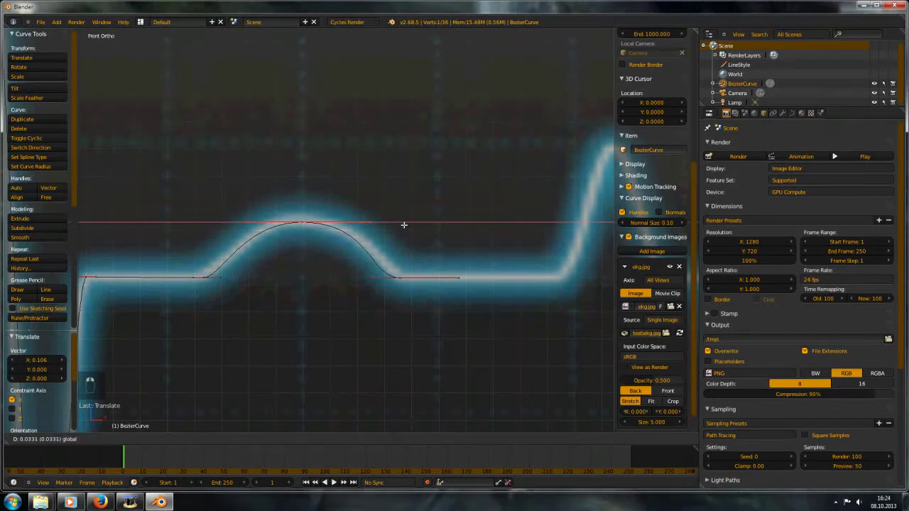
{"action": "key", "text": "e"}
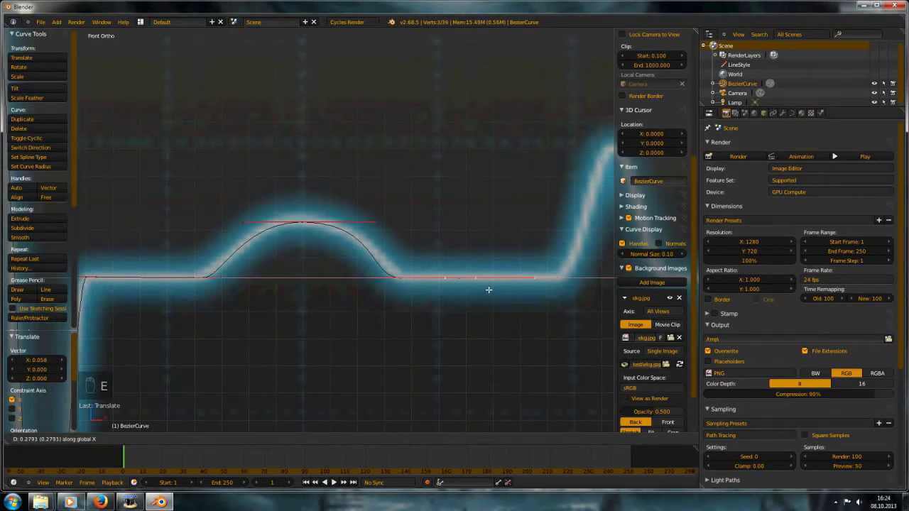
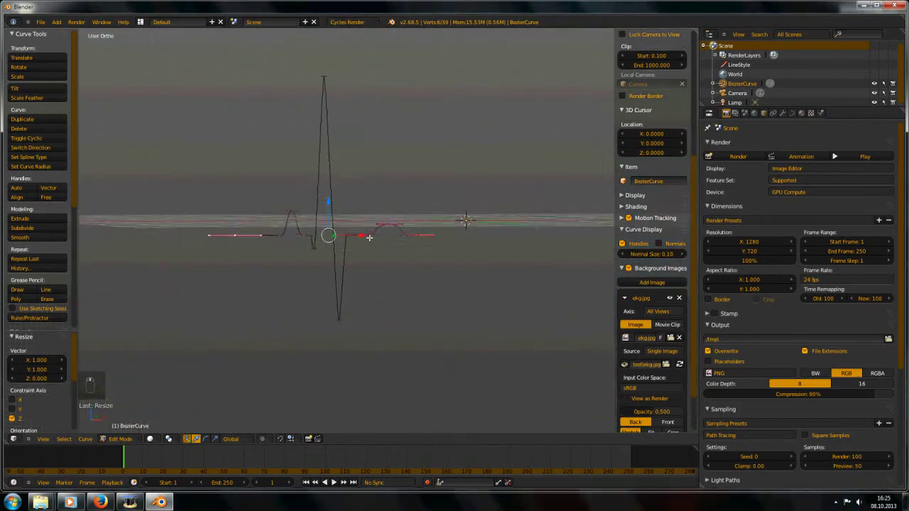
Face the curve from the front and scale it to match the EKG reference image.
{"action": "key", "text": "KP_1"}
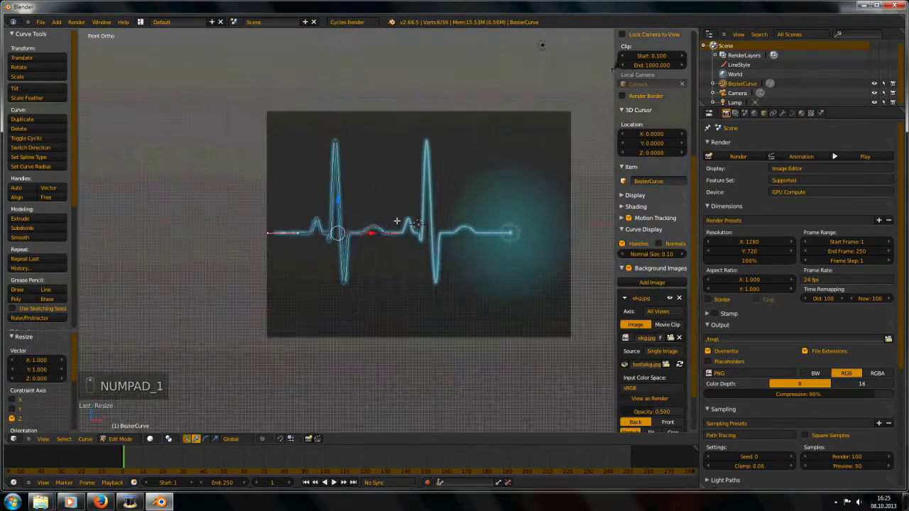
{"action": "key", "text": "KP_1"}
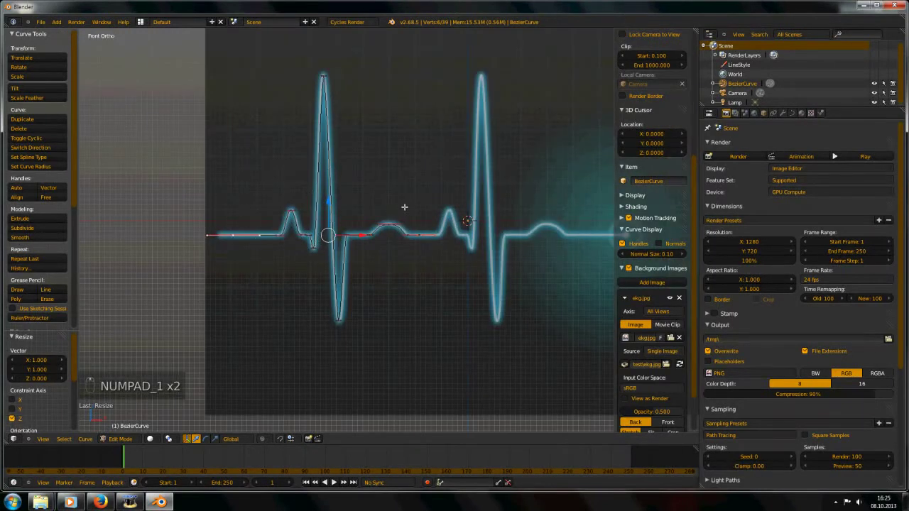
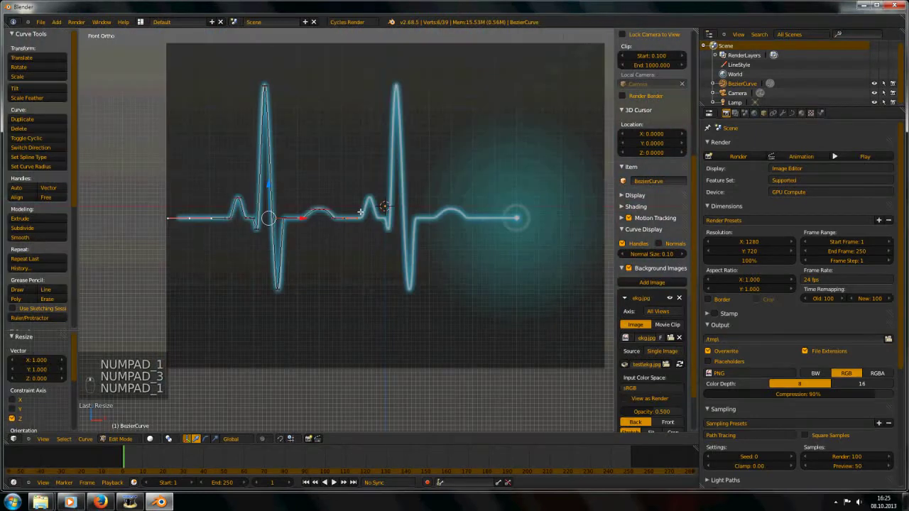
Shrink the heartbeat curve below half size, duplicate it sideways and delete the overlapping joint points.
{"action": "key", "text": "a"}
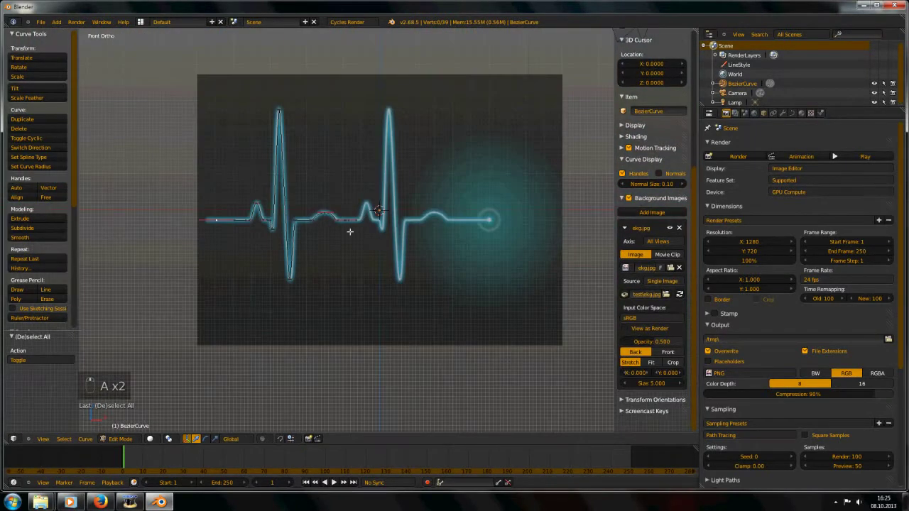
{"action": "key", "text": "a"}
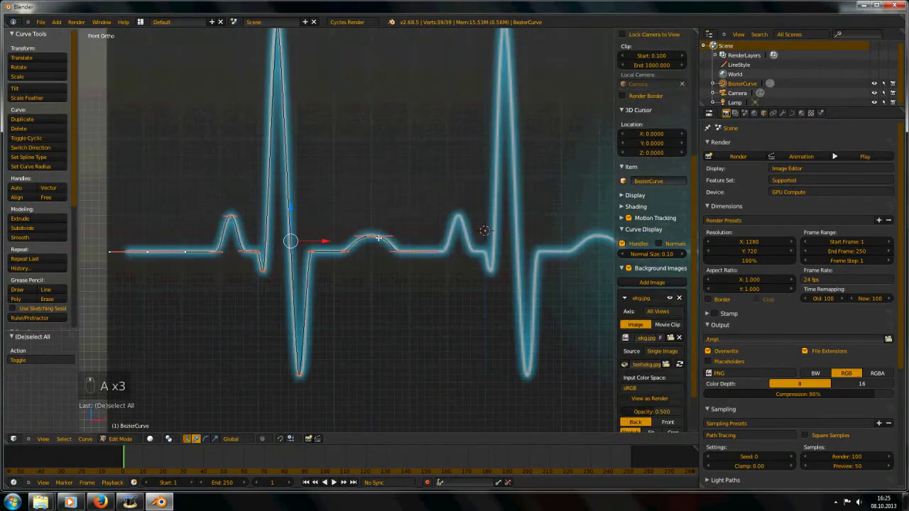
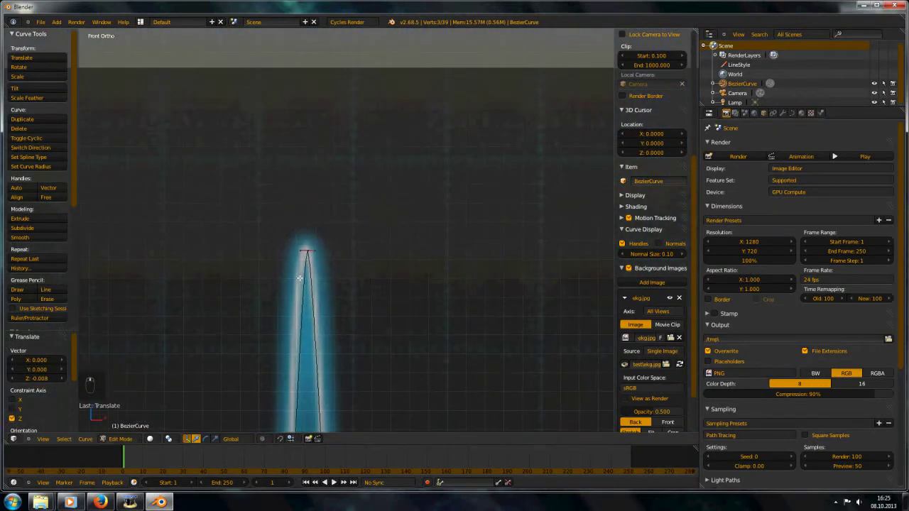
{"action": "key", "text": "s"}
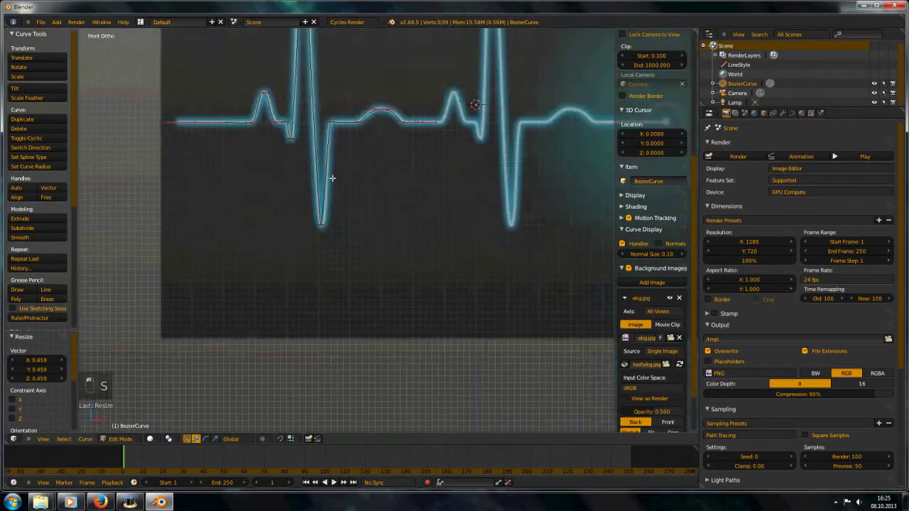
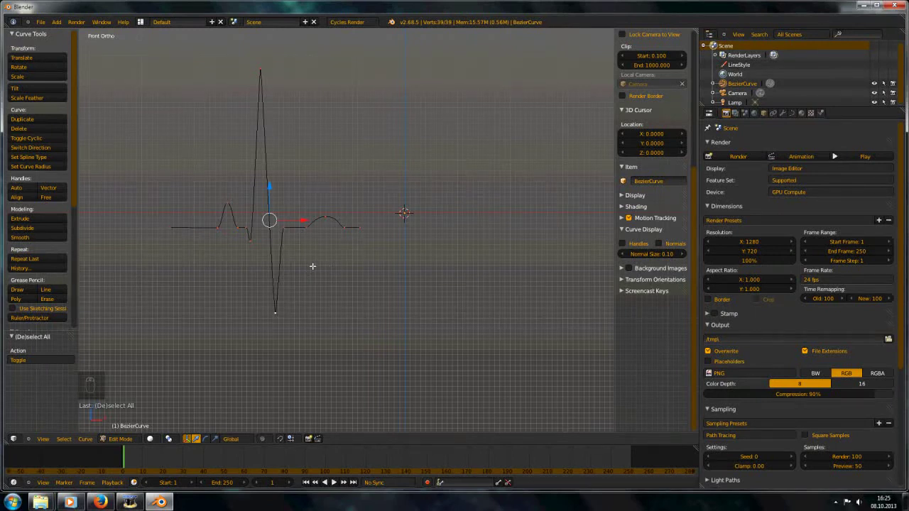
{"action": "key", "text": "shift+d"}
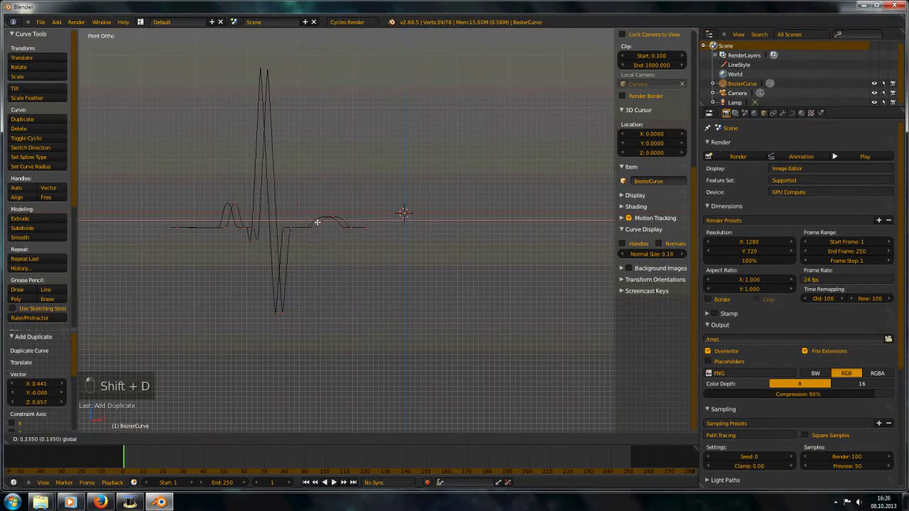
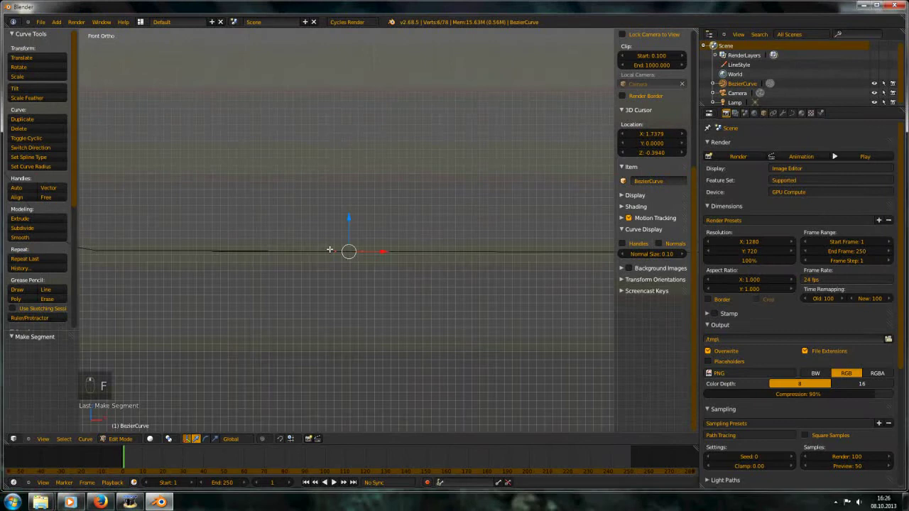
{"action": "key", "text": "x"}
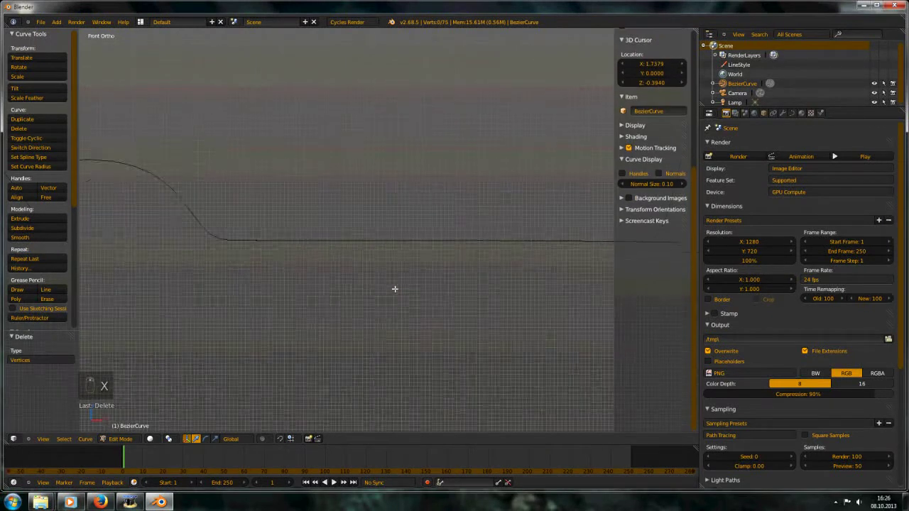
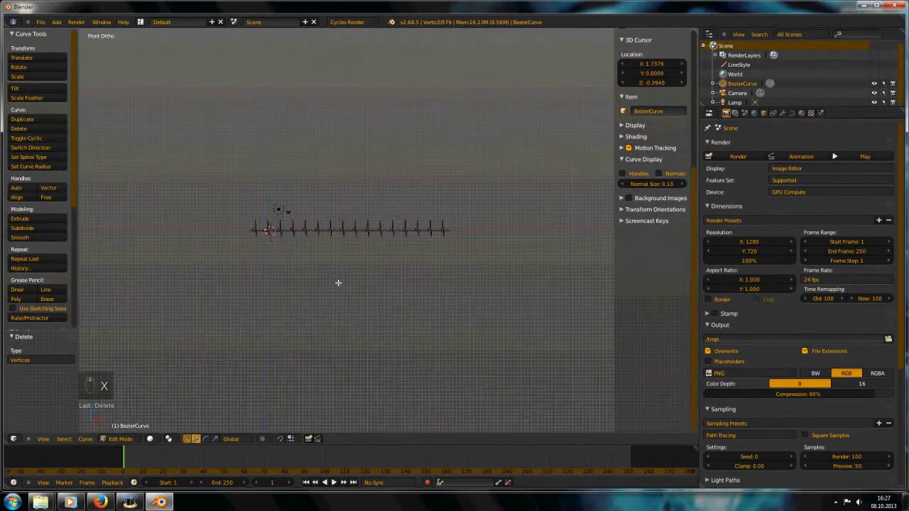
Orbit to a view of the long heartbeat line and align the camera to it.
{"action": "key", "text": "a"}
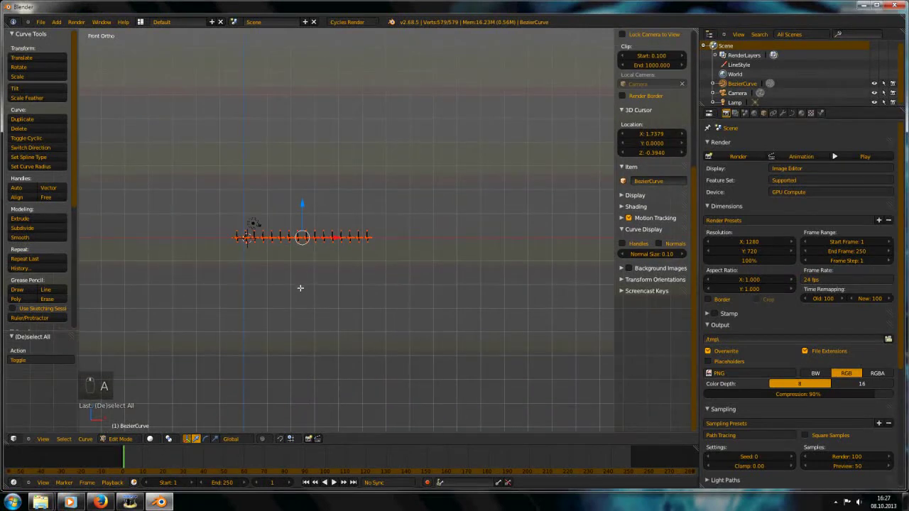
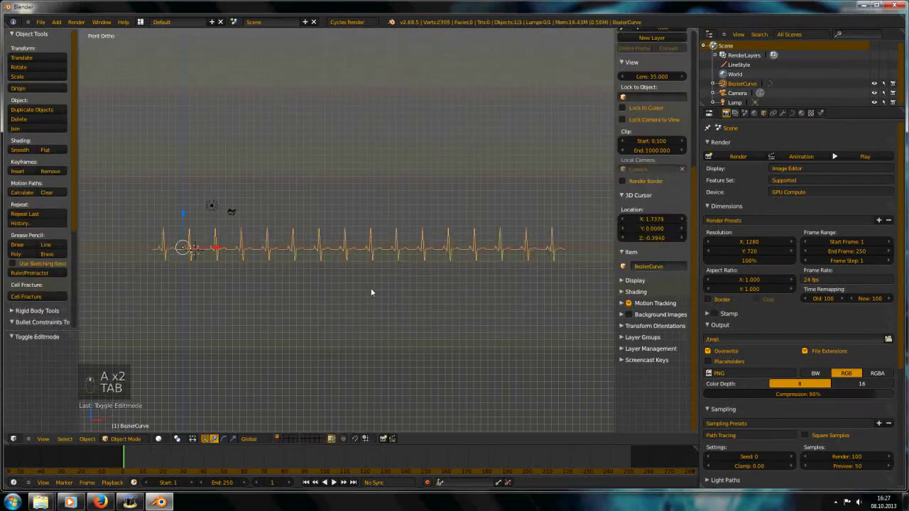
{"action": "middle_click", "coordinate": [405, 271]}
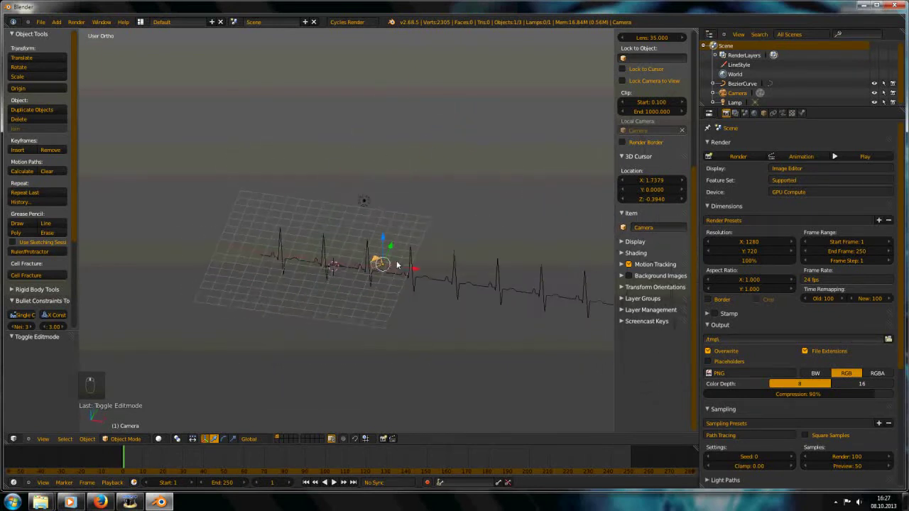
{"action": "key", "text": "ctrl+alt+KP_0"}
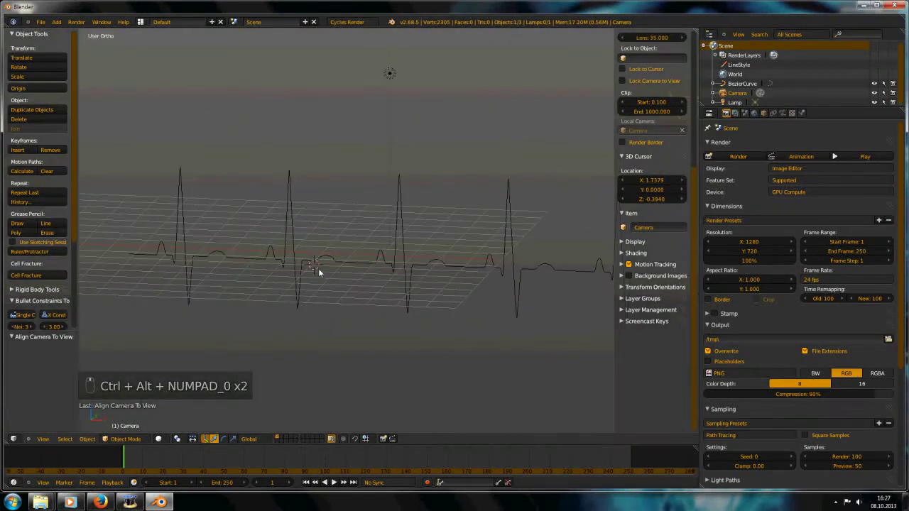
{"action": "key", "text": "KP_1"}
{"action": "key", "text": "ctrl+alt+KP_0"}
{"action": "key", "text": "g"}
{"action": "left_click", "coordinate": [285, 264]}
Move the camera back from the line, return to front view and deselect everything.
{"action": "key", "text": "g"}
{"action": "key", "text": "g"}
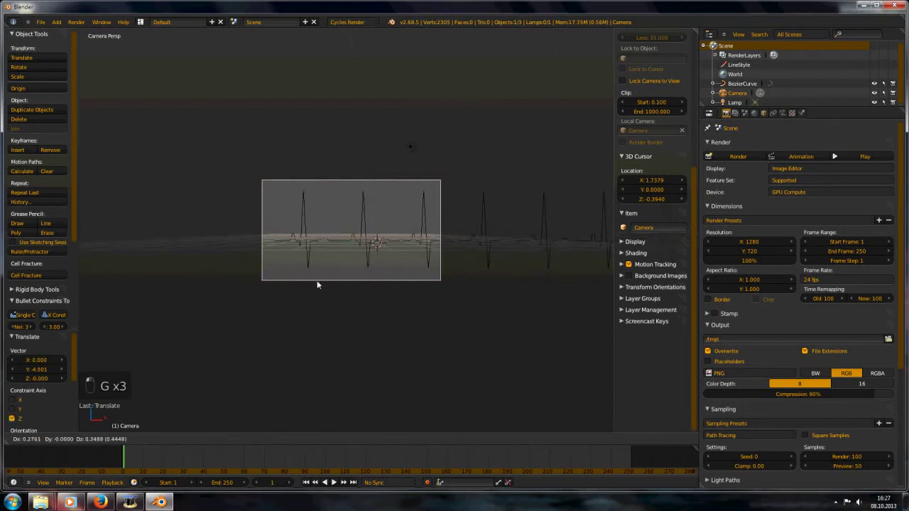
{"action": "key", "text": "KP_1"}
{"action": "key", "text": "a"}
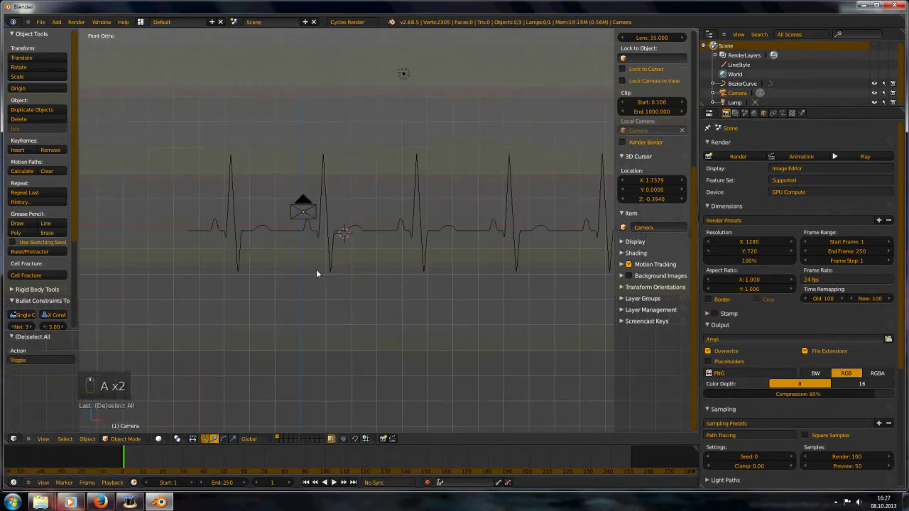
Add a mesh cylinder, rotate it 90° on Y to lie along the line and shrink it.
{"action": "key", "text": "shift+a"}
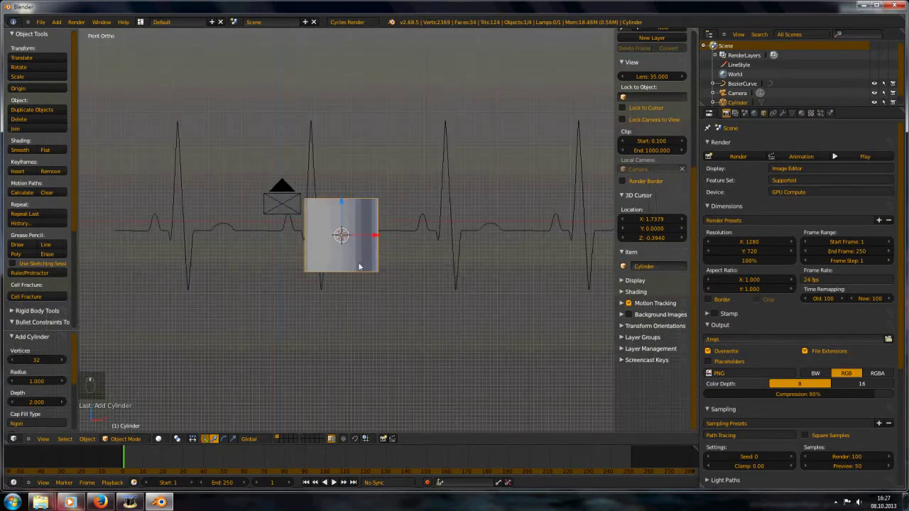
{"action": "key", "text": "r"}
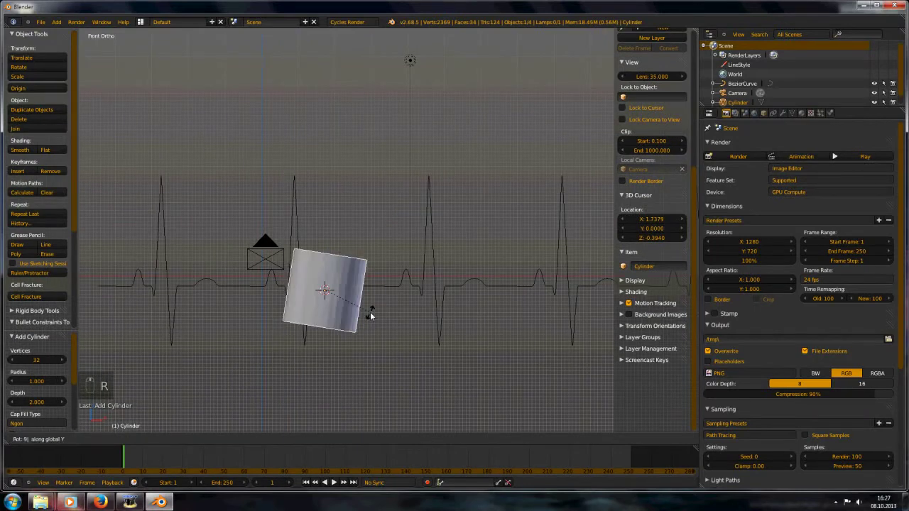
{"action": "left_click_drag", "start_coordinate": [379, 305], "coordinate": [329, 309]}
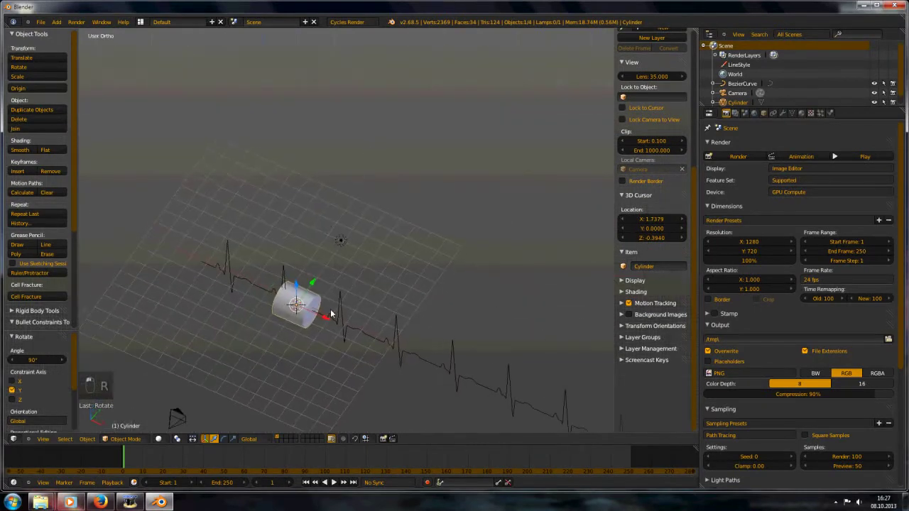
{"action": "left_click_drag", "start_coordinate": [373, 311], "coordinate": [422, 308]}
{"action": "key", "text": "s"}
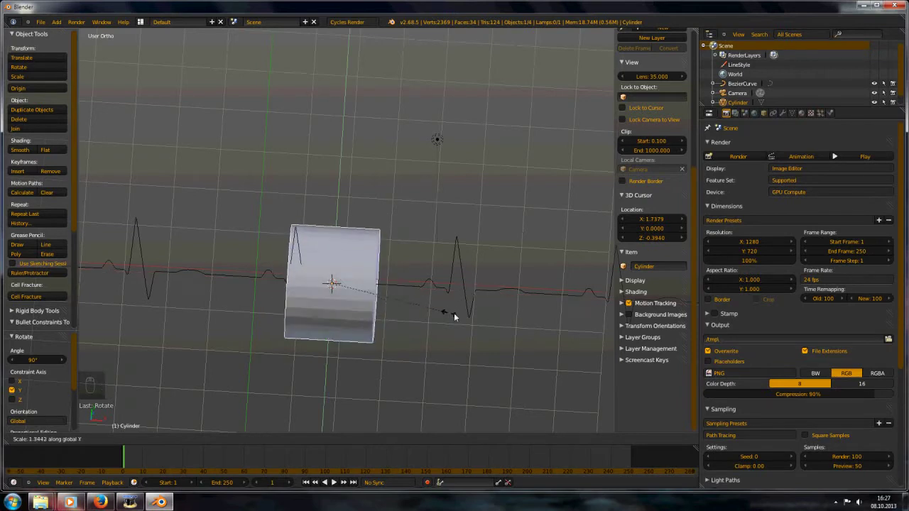
{"action": "left_click_drag", "start_coordinate": [430, 299], "coordinate": [363, 301]}
{"action": "left_click_drag", "start_coordinate": [468, 272], "coordinate": [405, 236]}
{"action": "key", "text": "s"}
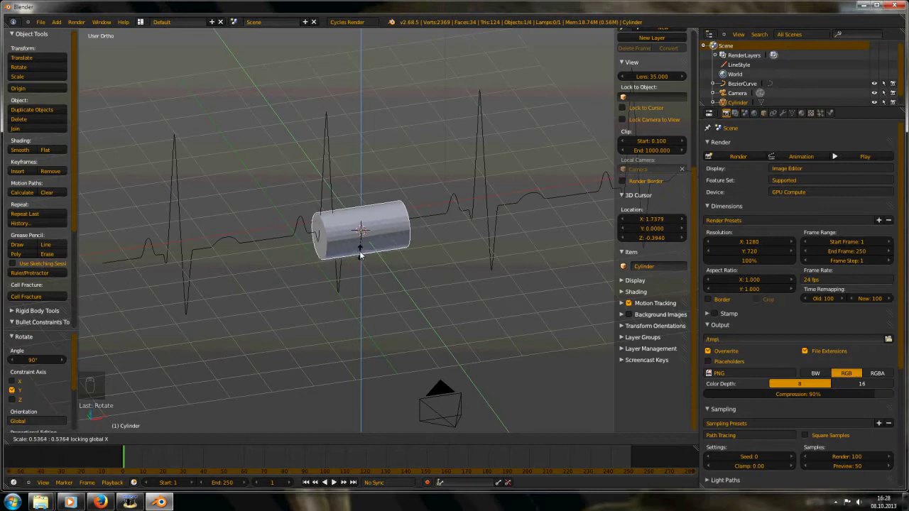
{"action": "left_click_drag", "start_coordinate": [370, 237], "coordinate": [362, 247]}
{"action": "key", "text": "KP_1"}
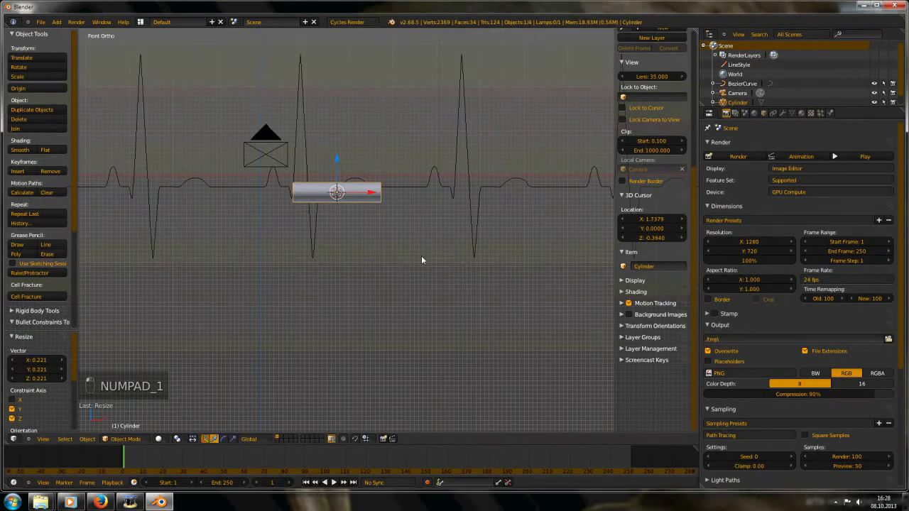
Thin the cylinder's cross-section on Y and Z into a narrow tube.
{"action": "key", "text": "s"}
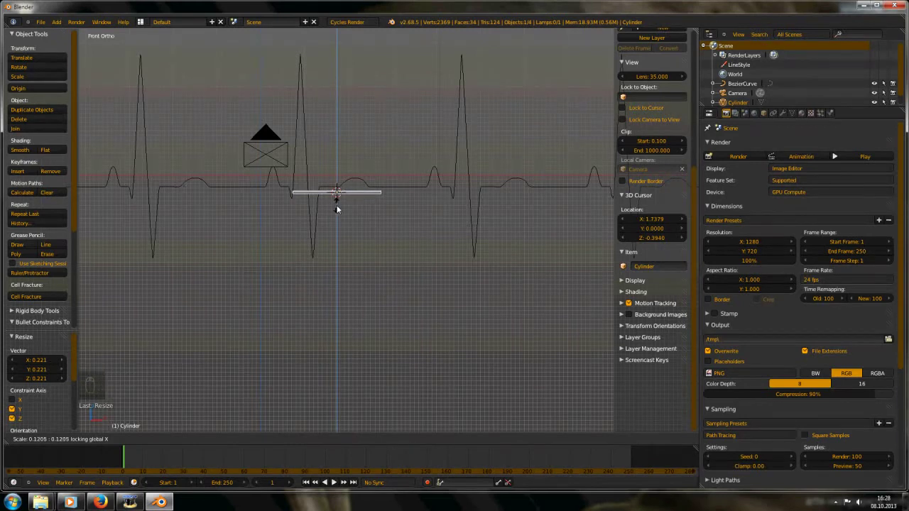
{"action": "middle_click", "coordinate": [351, 216]}
{"action": "left_click", "coordinate": [351, 215]}
{"action": "middle_click", "coordinate": [352, 215]}
{"action": "key", "text": "shift+s"}
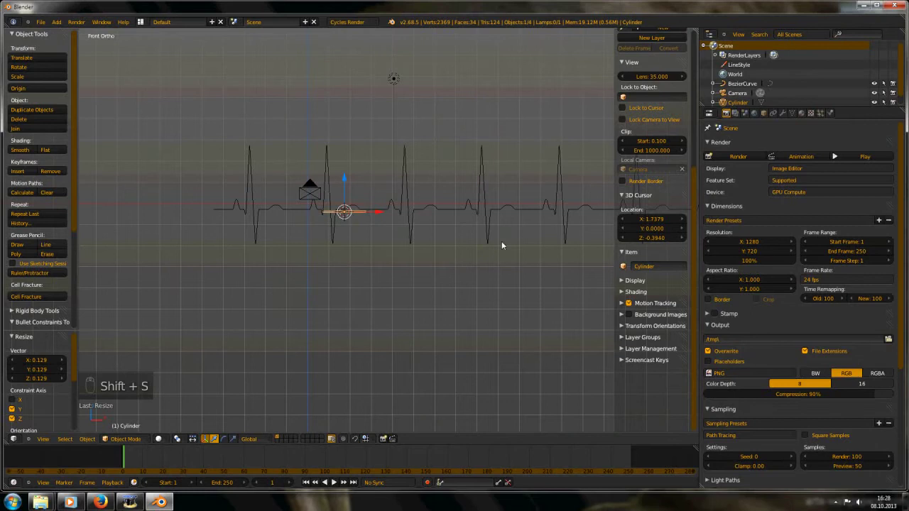
{"action": "key", "text": "s"}
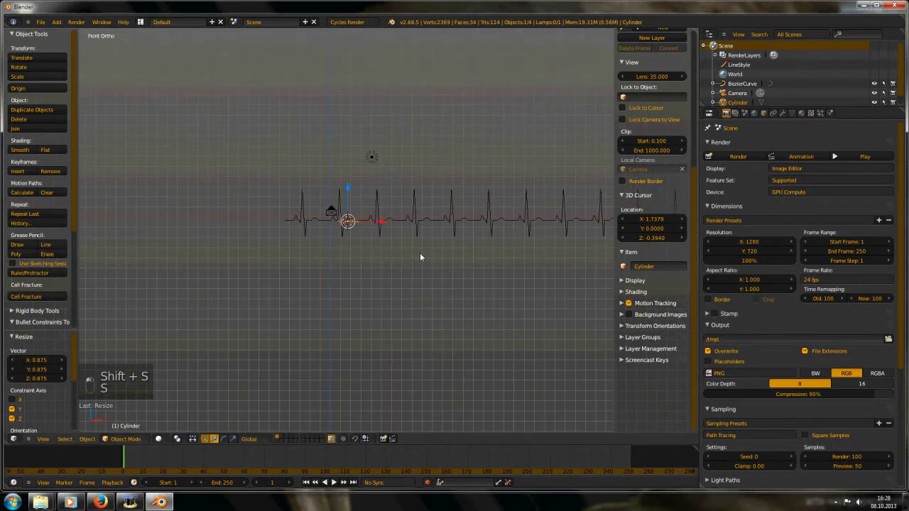
Stretch the tube along X to span the heartbeat line, then enter Edit Mode.
{"action": "key", "text": "s"}
{"action": "left_click_drag", "start_coordinate": [411, 266], "coordinate": [414, 281]}
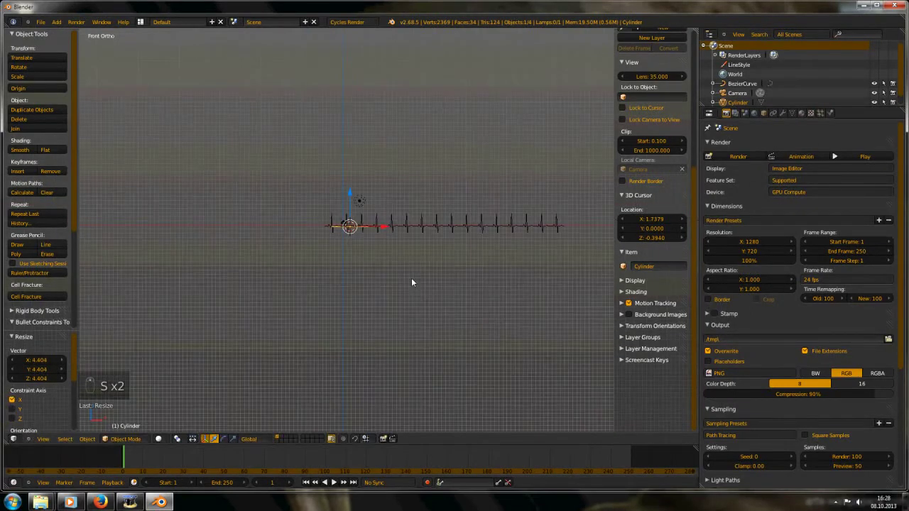
{"action": "key", "text": "s"}
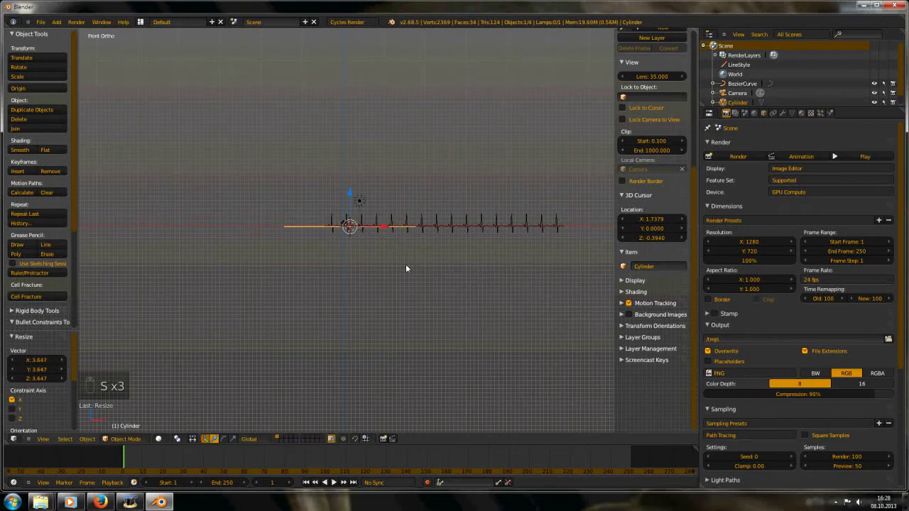
{"action": "key", "text": "s"}
{"action": "left_click", "coordinate": [475, 298]}
{"action": "left_click", "coordinate": [476, 298]}
{"action": "left_click", "coordinate": [474, 296]}
{"action": "double_click", "coordinate": [474, 299]}
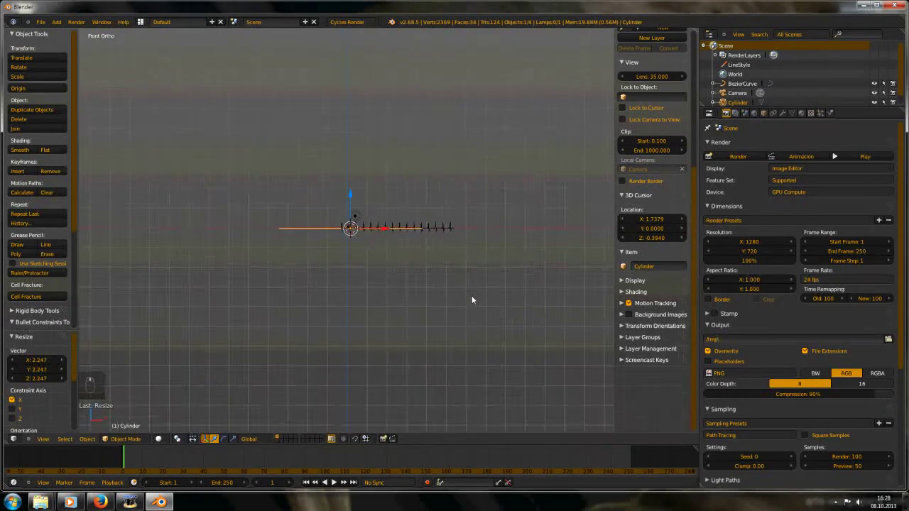
{"action": "key", "text": "s"}
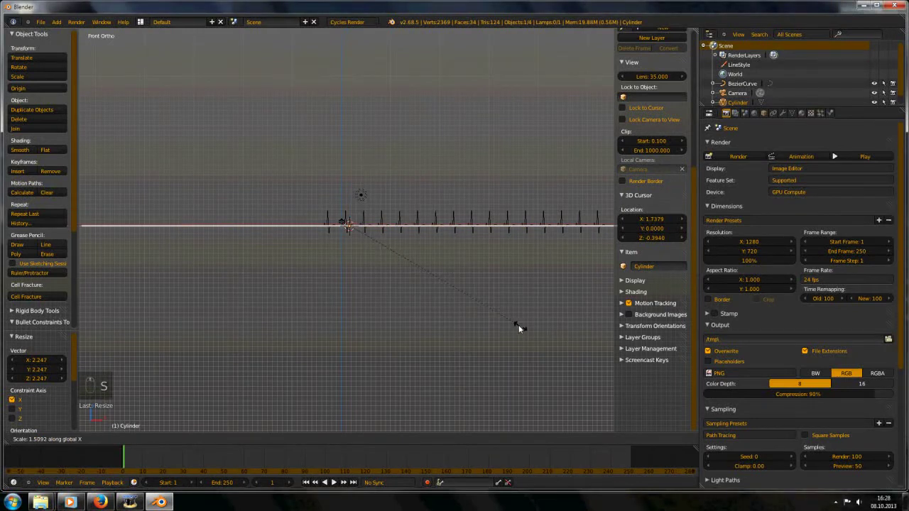
{"action": "key", "text": "s"}
{"action": "key", "text": "Tab"}
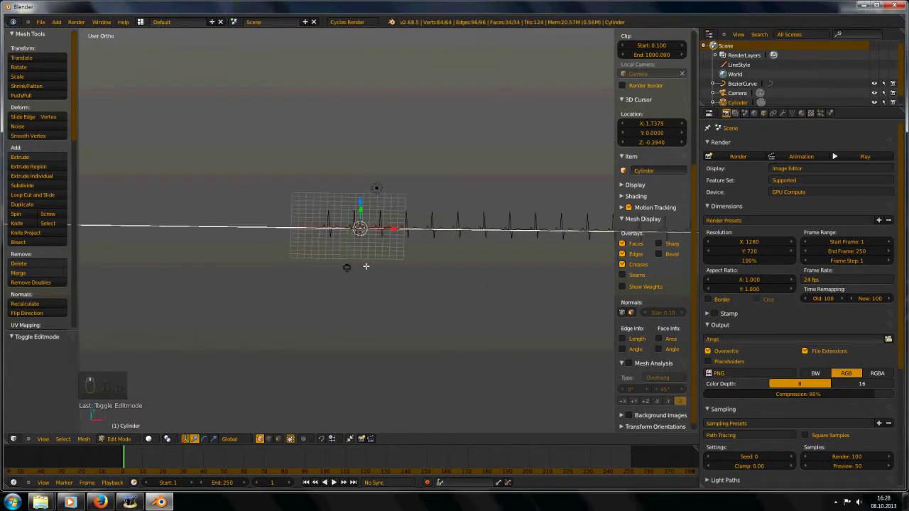
Loop-cut the tube with 500 ring cuts, redoing the cut after an undo.
{"action": "key", "text": "z"}
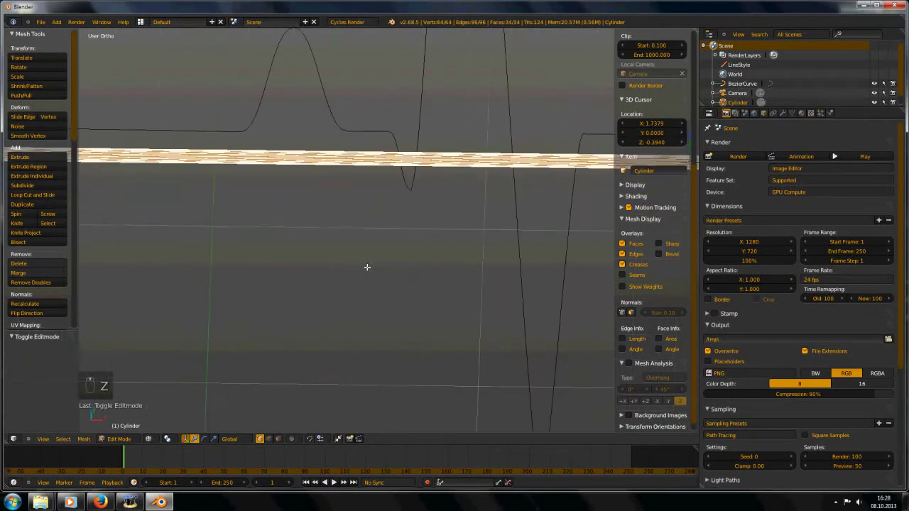
{"action": "key", "text": "z"}
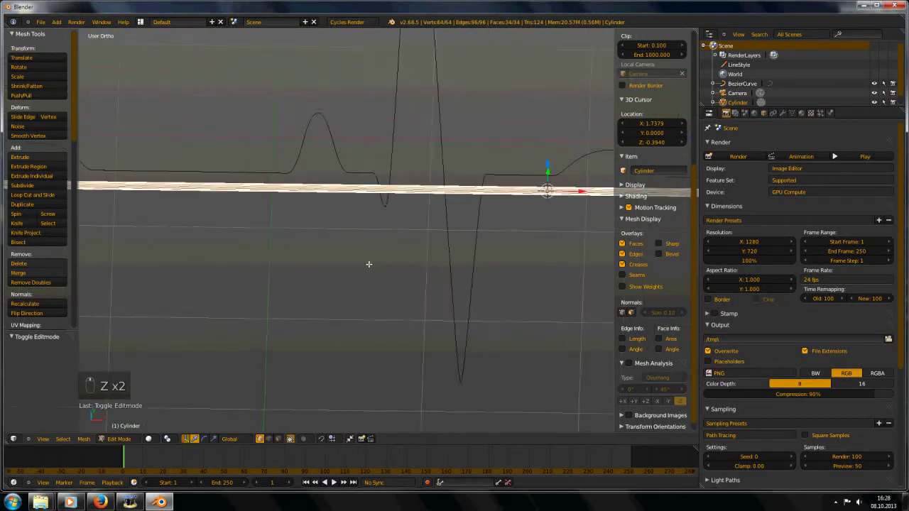
{"action": "key", "text": "a"}
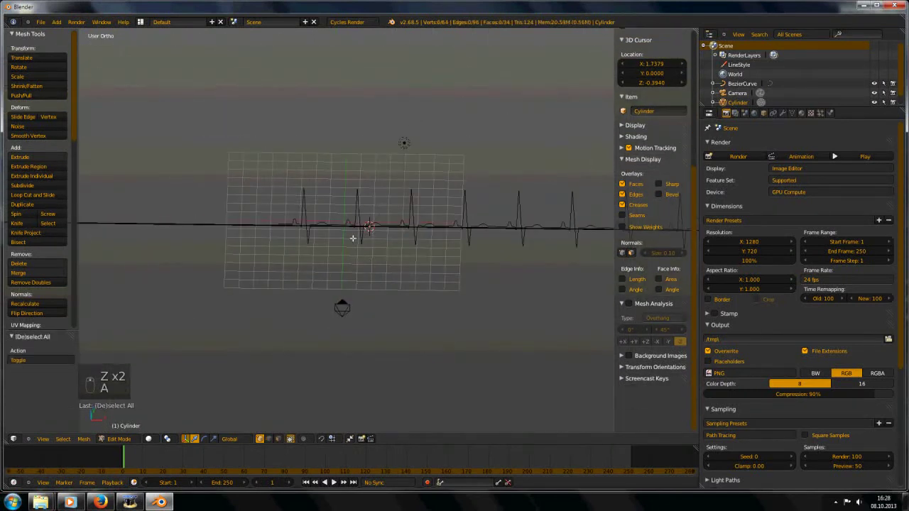
{"action": "key", "text": "ctrl+r"}
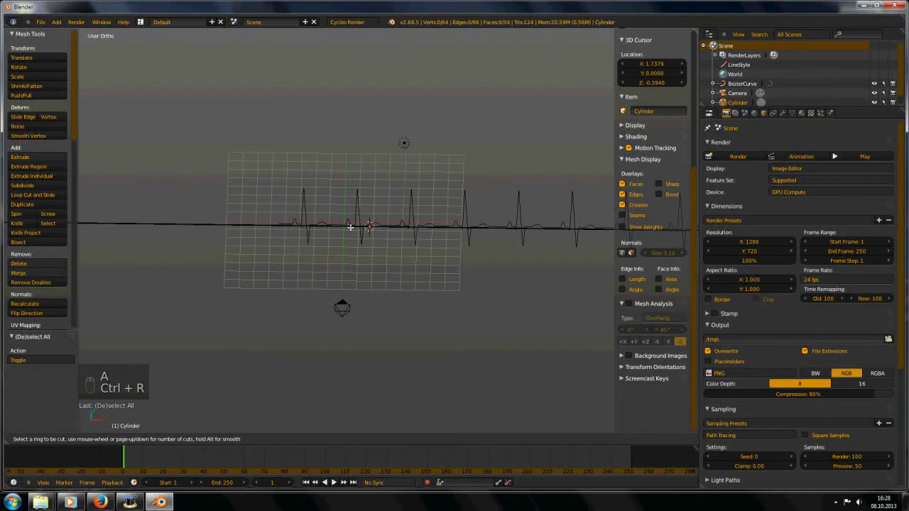
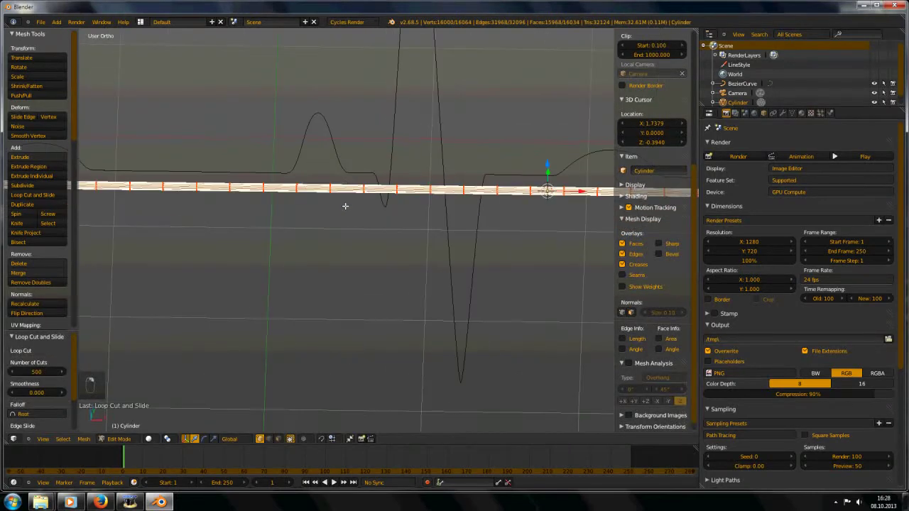
{"action": "key", "text": "ctrl+z"}
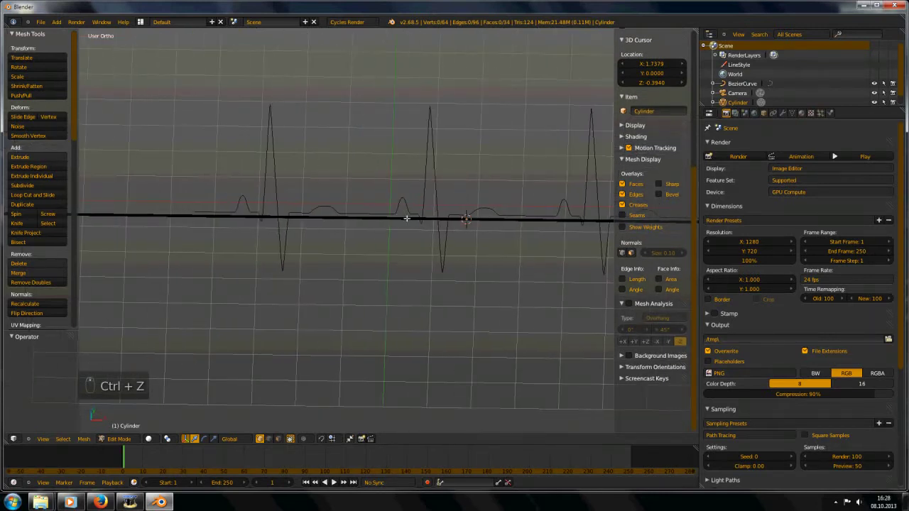
{"action": "key", "text": "ctrl+r"}
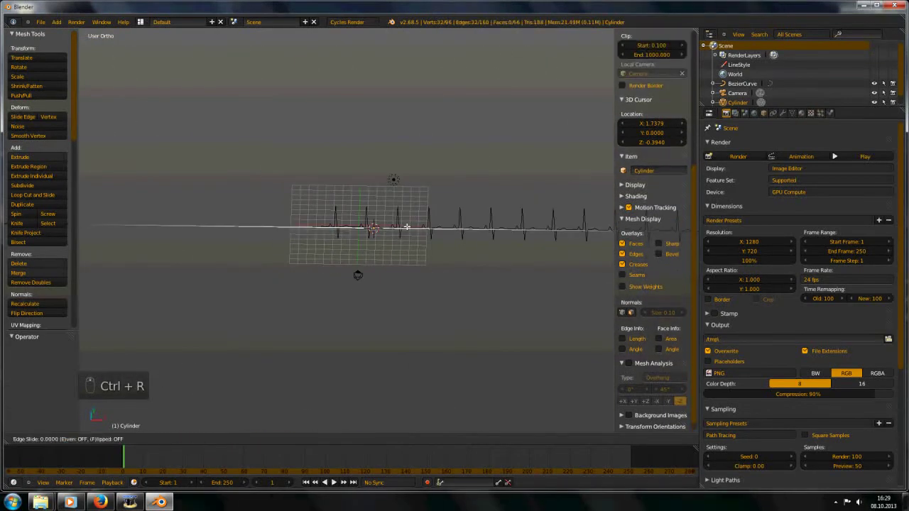
{"action": "key", "text": "a"}
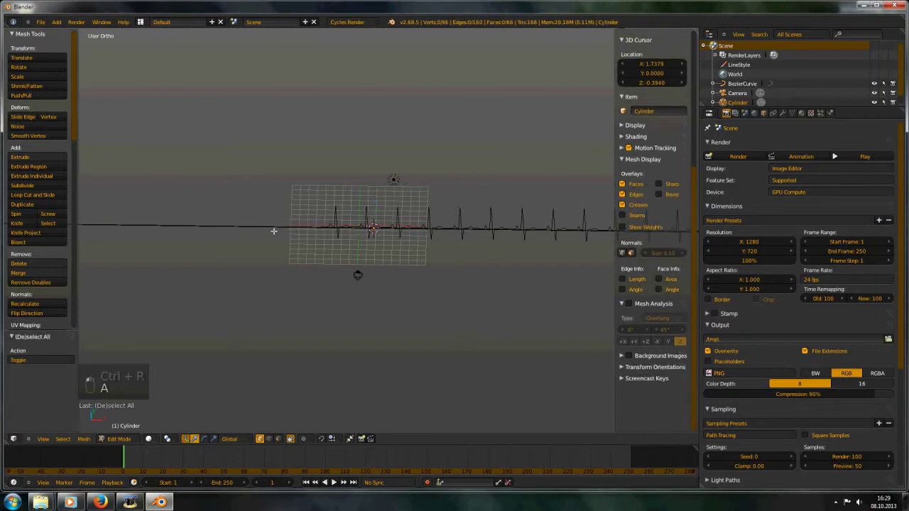
{"action": "key", "text": "ctrl+r"}
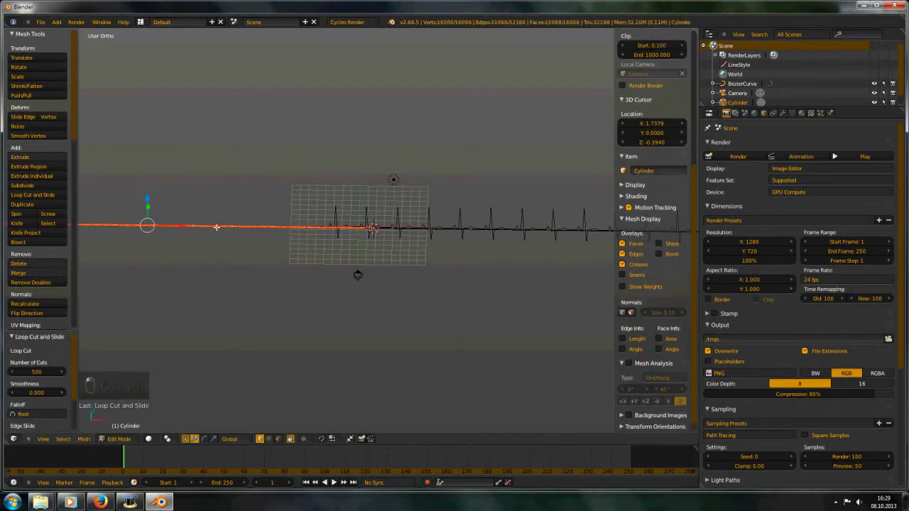
{"action": "key", "text": "ctrl+r"}
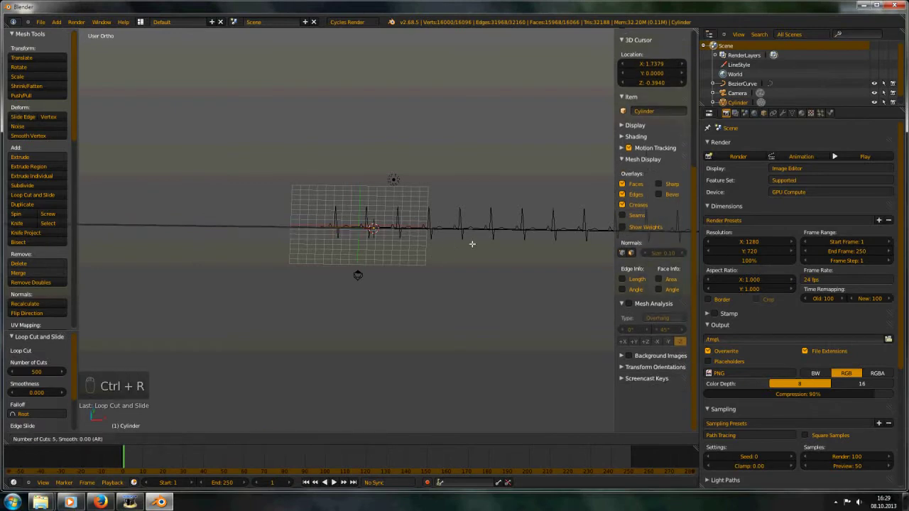
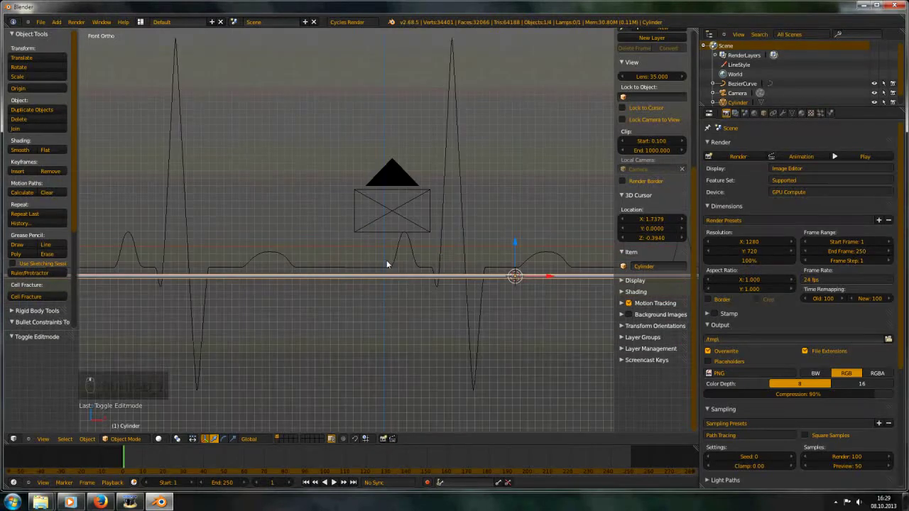
In Object Mode, move the tube up along Z onto the heartbeat curve's baseline and check it.
{"action": "left_click", "coordinate": [517, 251]}
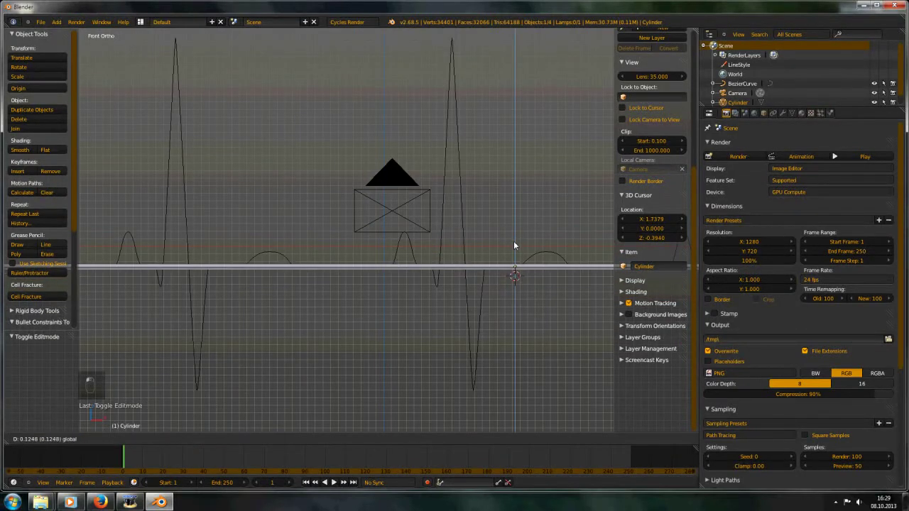
{"action": "middle_click", "coordinate": [361, 315]}
{"action": "middle_click", "coordinate": [360, 316]}
{"action": "middle_click", "coordinate": [372, 310]}
{"action": "key", "text": "g"}
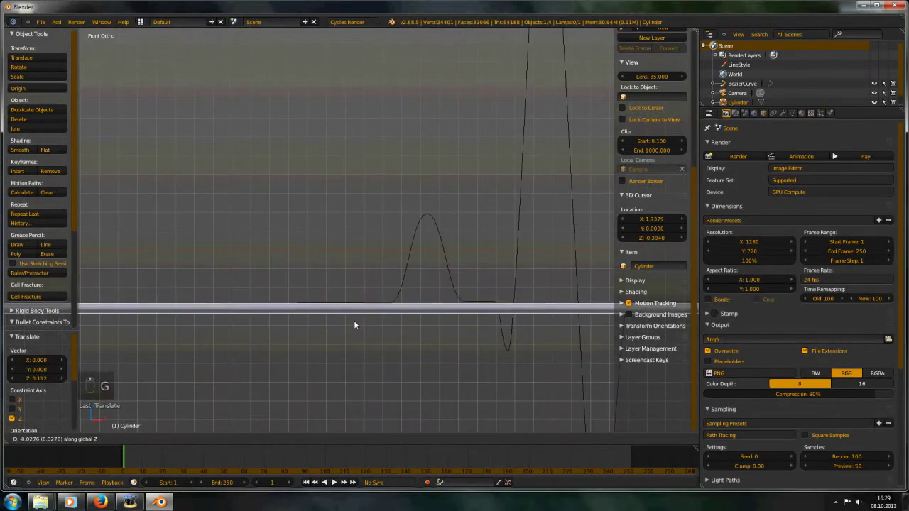
{"action": "left_click_drag", "start_coordinate": [358, 316], "coordinate": [291, 259]}
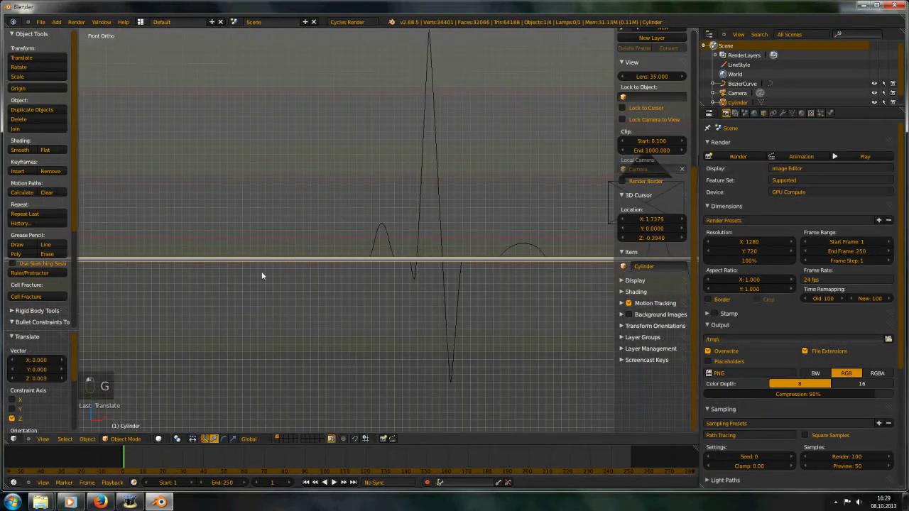
{"action": "left_click_drag", "start_coordinate": [270, 273], "coordinate": [377, 276]}
Add a Curve modifier to the Cylinder with BezierCurve as its deforming object.
{"action": "middle_click", "coordinate": [391, 288]}
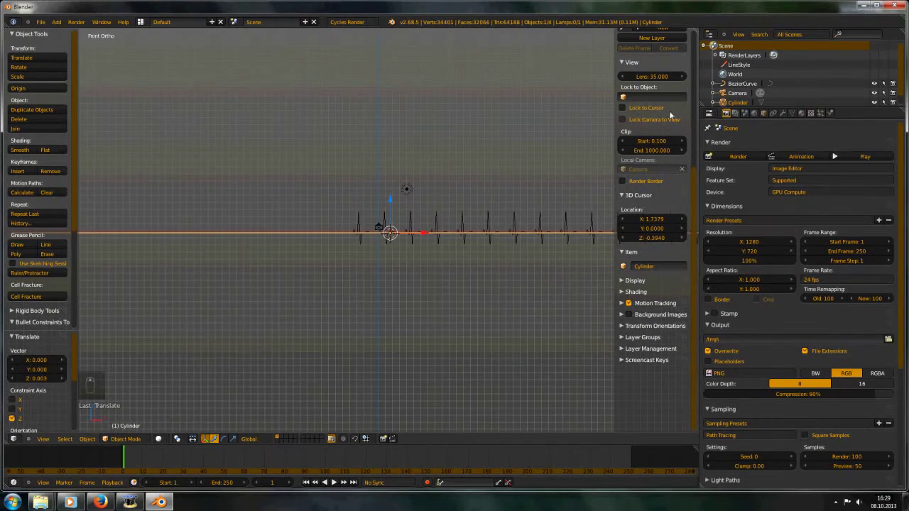
{"action": "left_click", "coordinate": [799, 106]}
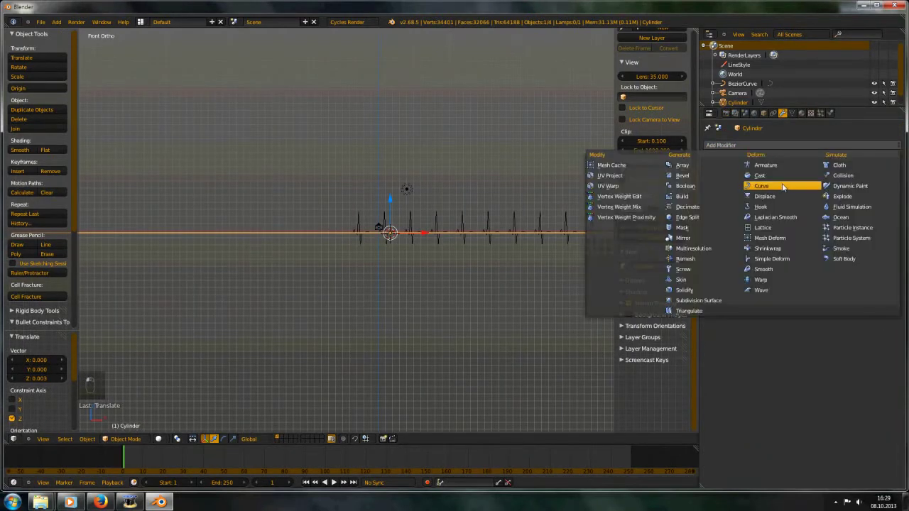
{"action": "left_click", "coordinate": [779, 185]}
{"action": "left_click_drag", "start_coordinate": [741, 199], "coordinate": [408, 203]}
{"action": "left_click_drag", "start_coordinate": [410, 199], "coordinate": [404, 231]}
{"action": "left_click_drag", "start_coordinate": [404, 231], "coordinate": [630, 260]}
{"action": "left_click", "coordinate": [629, 261]}
Shift the bent tube along X on the path and inspect its bends up close.
{"action": "left_click_drag", "start_coordinate": [348, 218], "coordinate": [387, 223]}
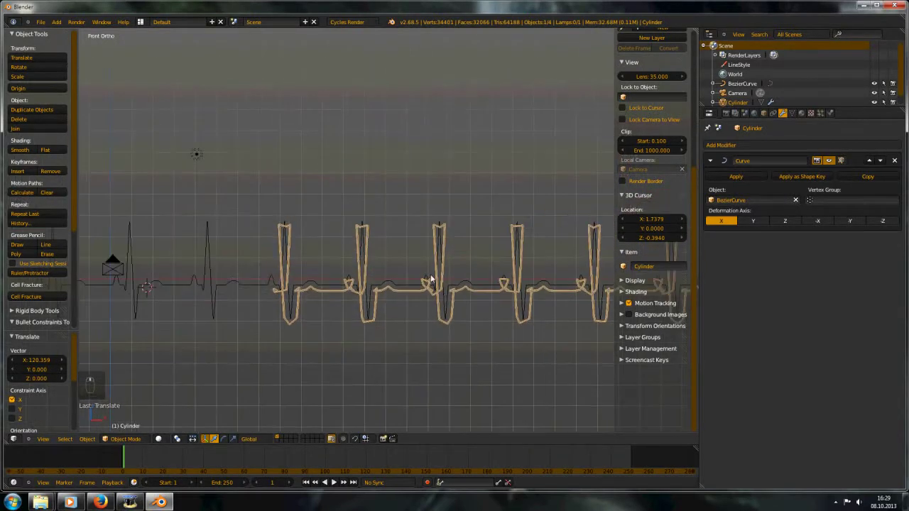
{"action": "left_click_drag", "start_coordinate": [387, 296], "coordinate": [360, 264]}
{"action": "key", "text": "g"}
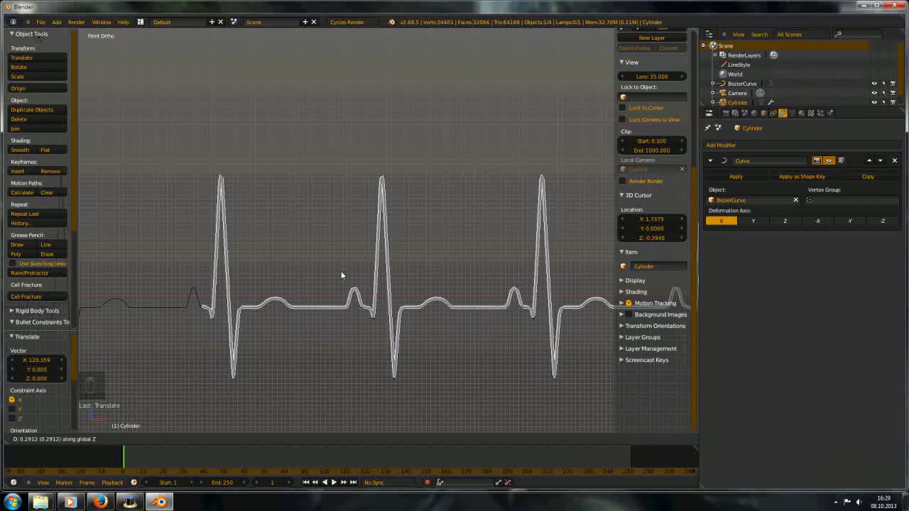
{"action": "left_click", "coordinate": [345, 275]}
{"action": "key", "text": "Tab"}
{"action": "key", "text": "Tab"}
{"action": "key", "text": "g"}
{"action": "left_click_drag", "start_coordinate": [347, 271], "coordinate": [348, 260]}
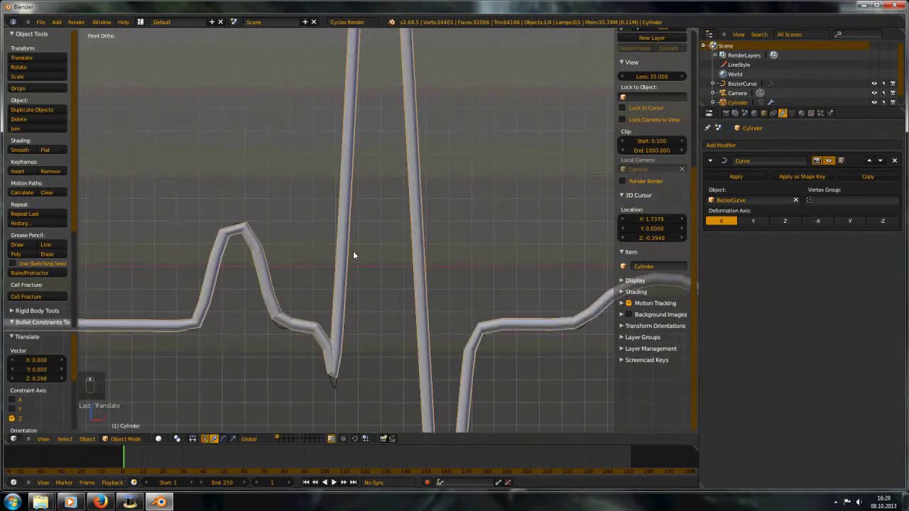
{"action": "key", "text": "g"}
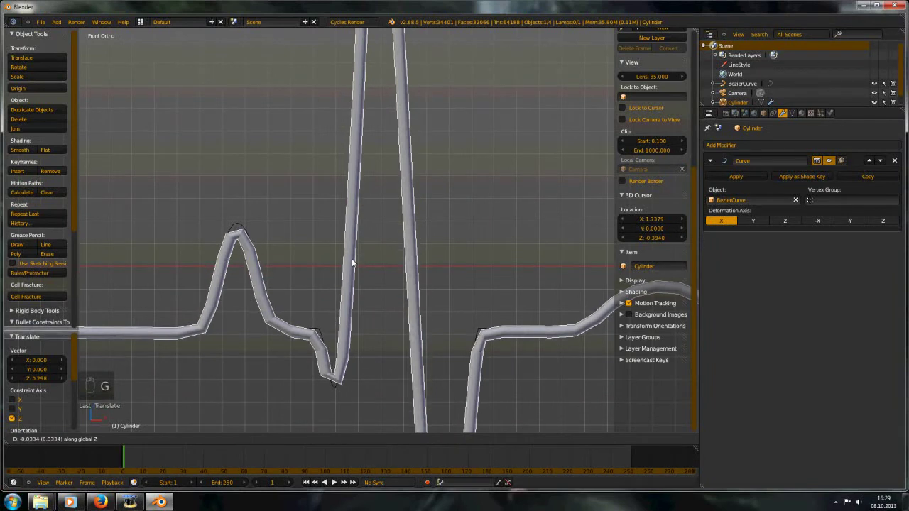
{"action": "left_click_drag", "start_coordinate": [353, 262], "coordinate": [321, 288]}
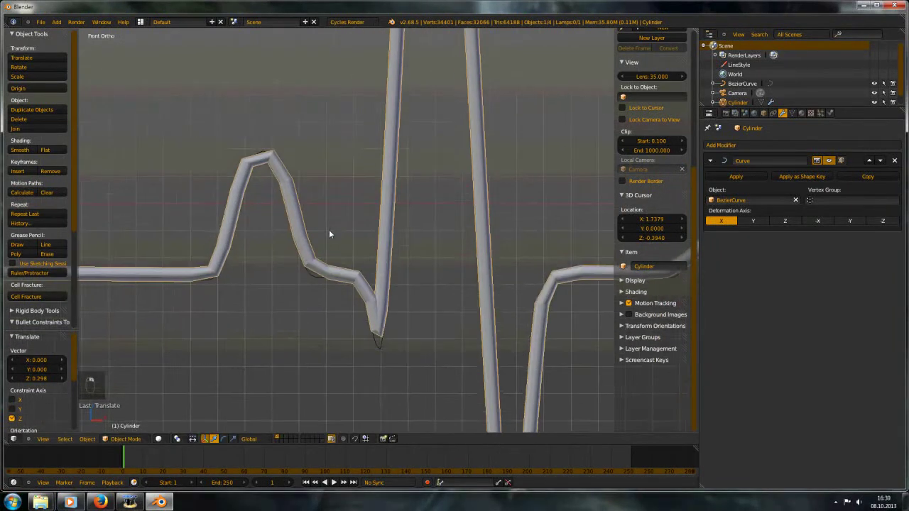
{"action": "left_click_drag", "start_coordinate": [317, 277], "coordinate": [282, 328]}
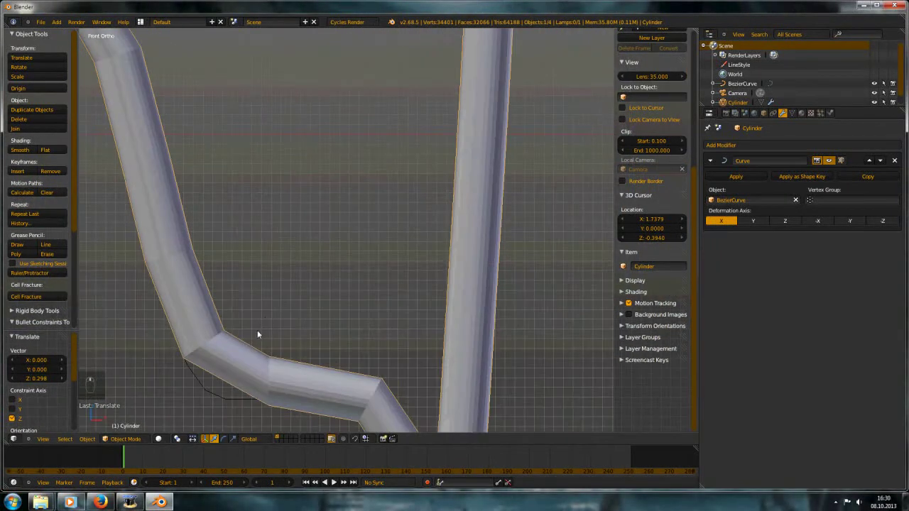
In Edit Mode, loop-cut the tube sections with 400 more ring cuts.
{"action": "middle_click", "coordinate": [382, 247]}
{"action": "key", "text": "Tab"}
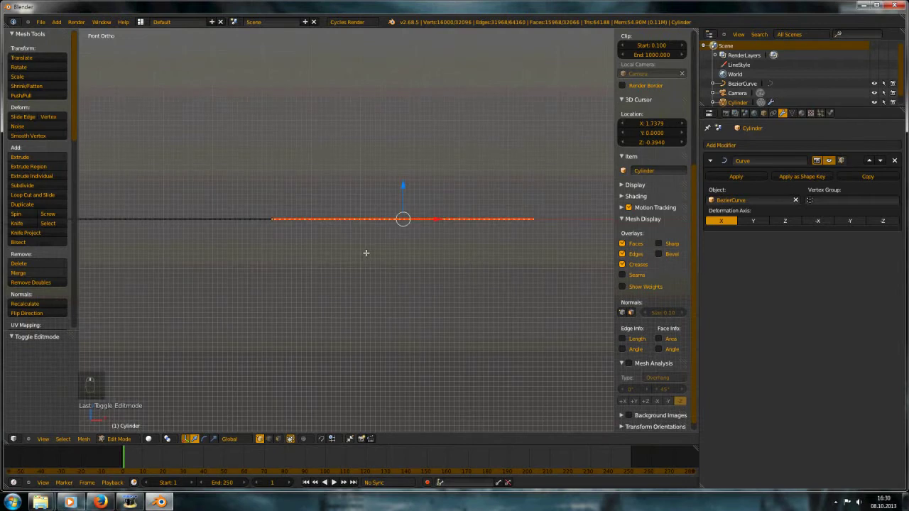
{"action": "key", "text": "ctrl+z"}
{"action": "key", "text": "ctrl+z"}
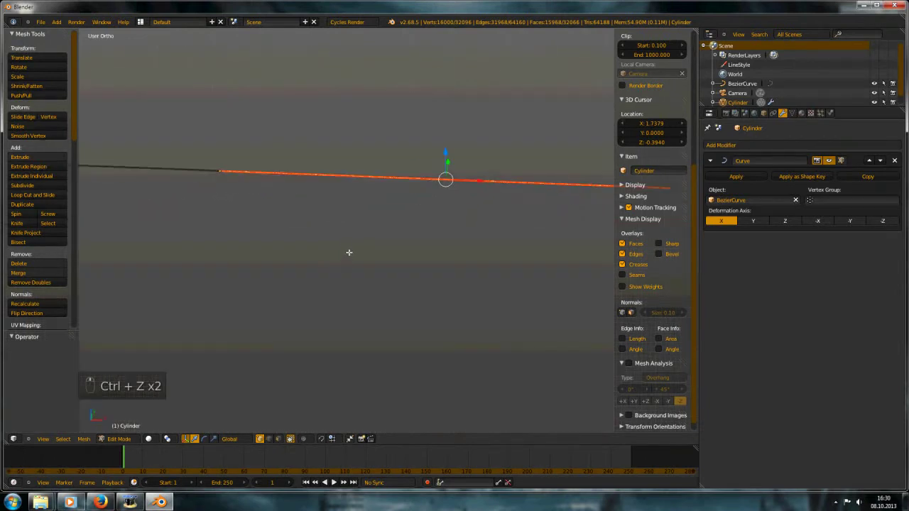
{"action": "key", "text": "ctrl+z"}
{"action": "key", "text": "ctrl+z"}
{"action": "key", "text": "ctrl+r"}
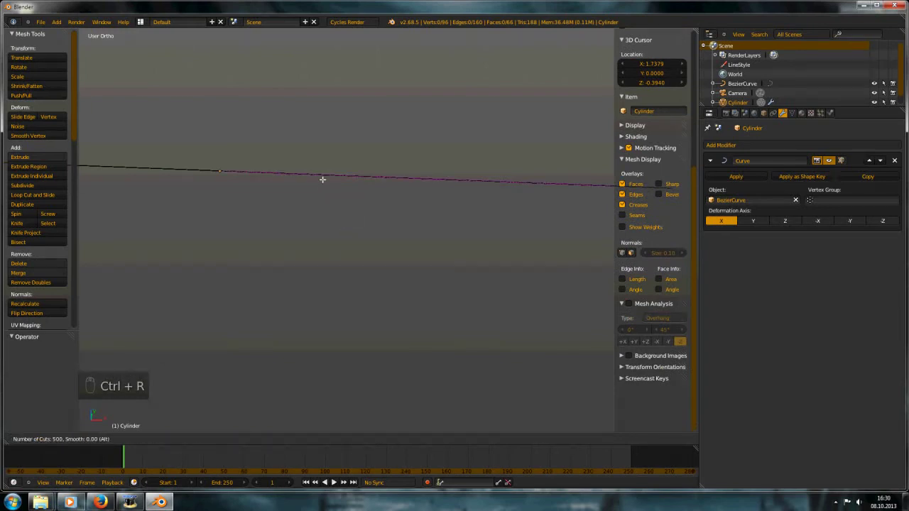
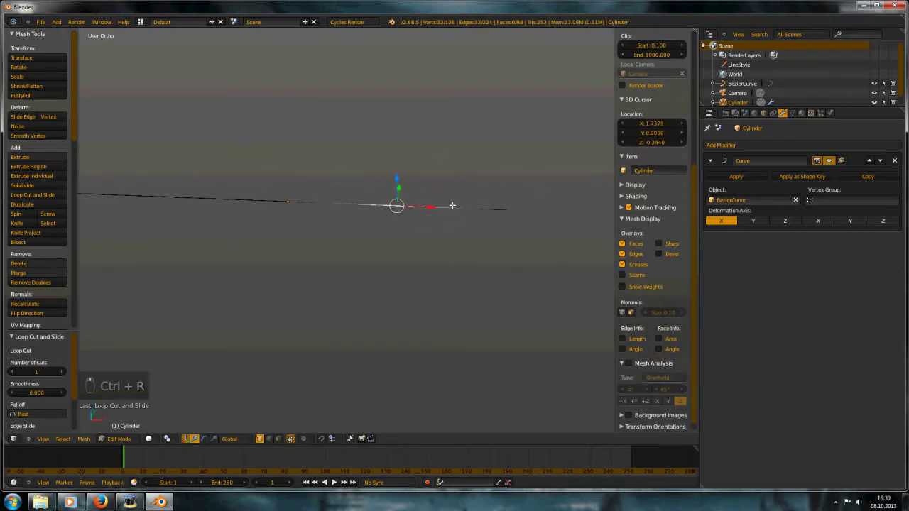
{"action": "key", "text": "ctrl+r"}
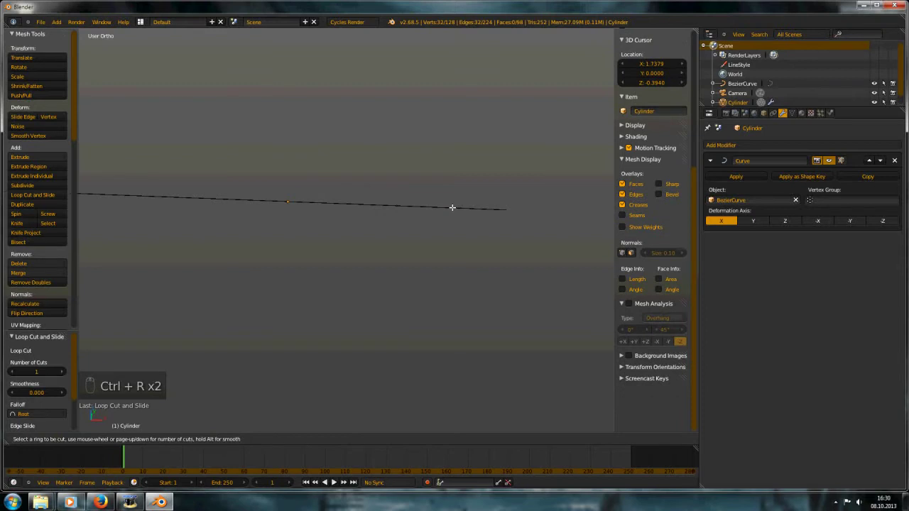
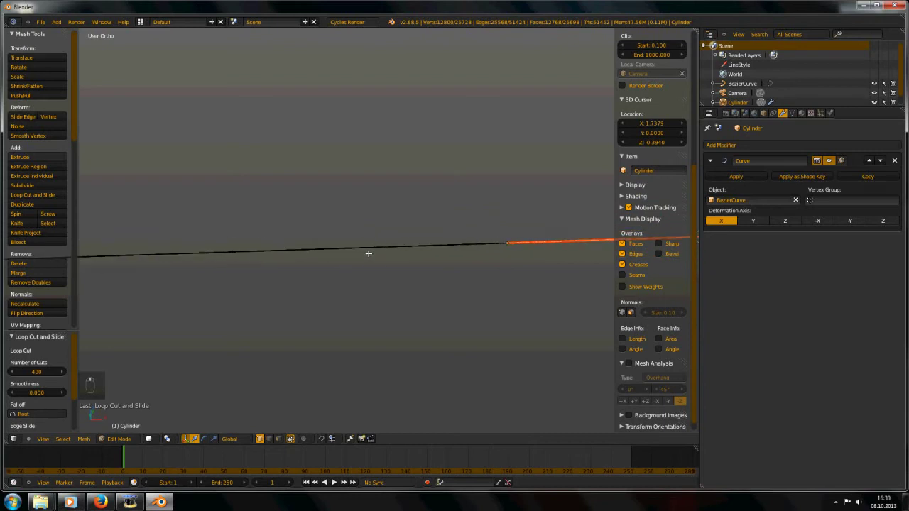
{"action": "key", "text": "shift+r"}
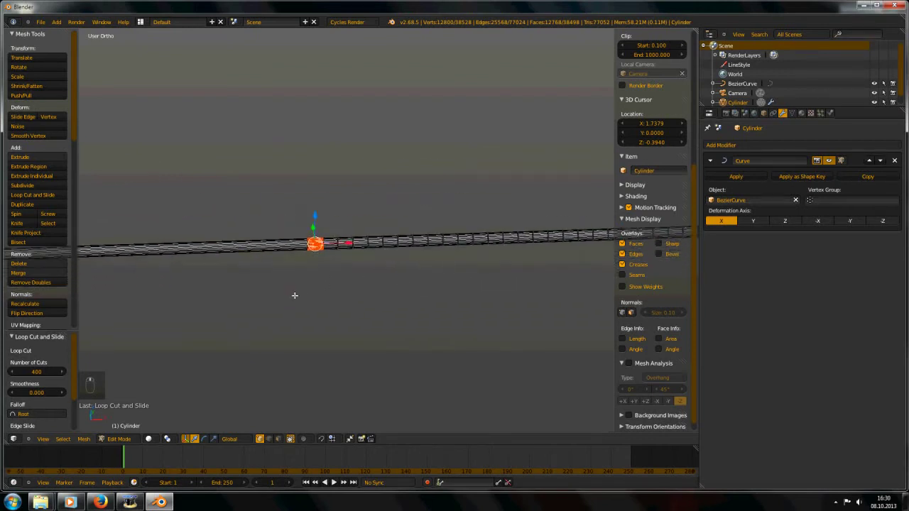
Undo stray cuts and deselect all of the tube's geometry.
{"action": "key", "text": "a"}
{"action": "key", "text": "ctrl+z"}
{"action": "key", "text": "ctrl+z"}
{"action": "key", "text": "a"}
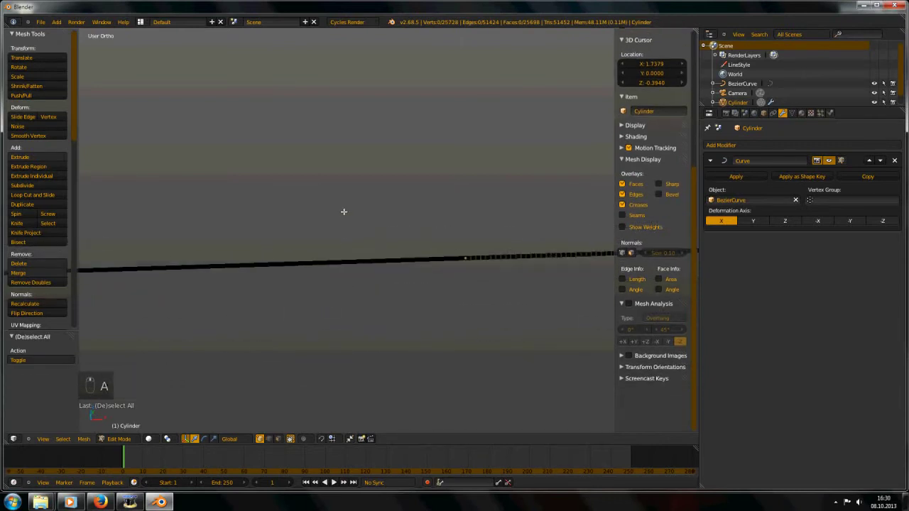
{"action": "key", "text": "ctrl+r"}
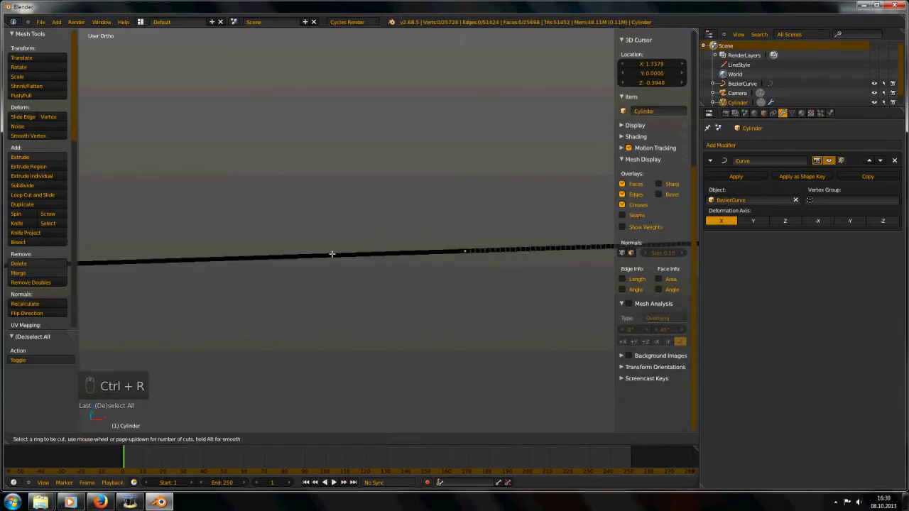
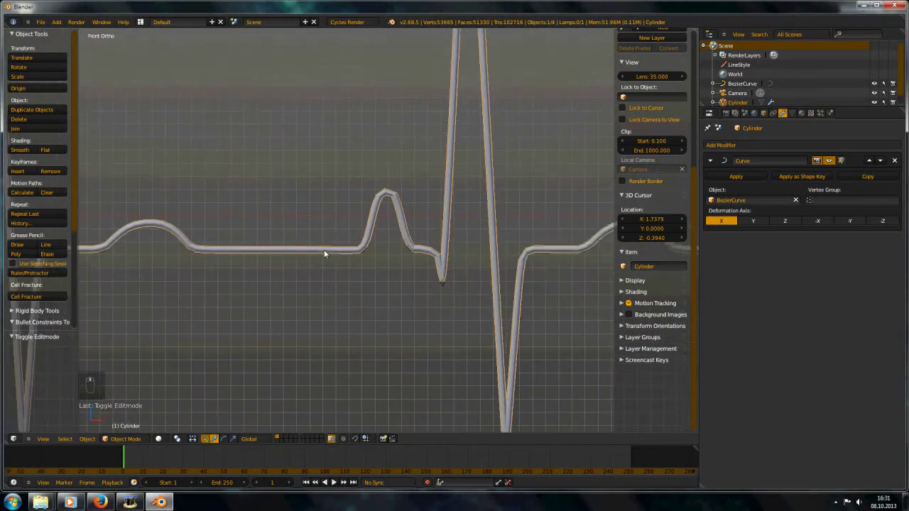
From the camera view, slide BezierCurve along X so the EKG line starts beside the frame.
{"action": "key", "text": "g"}
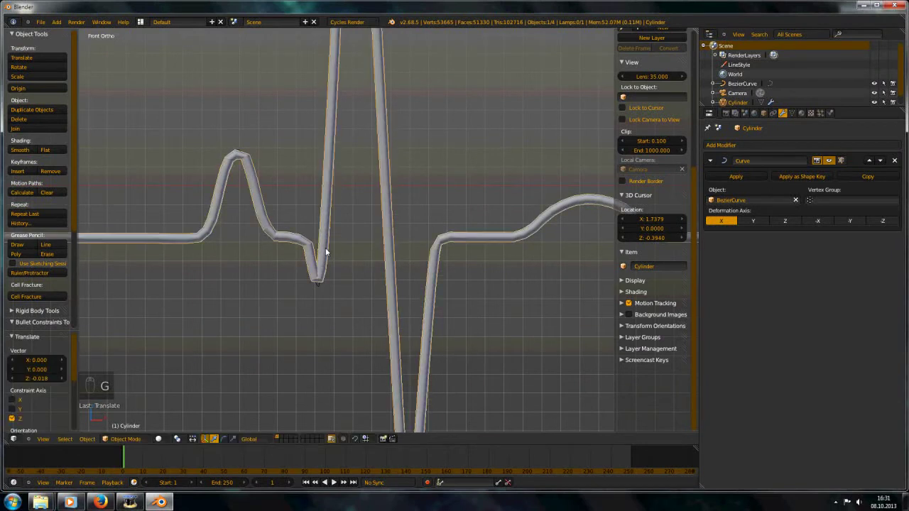
{"action": "key", "text": "Tab"}
{"action": "key", "text": "Tab"}
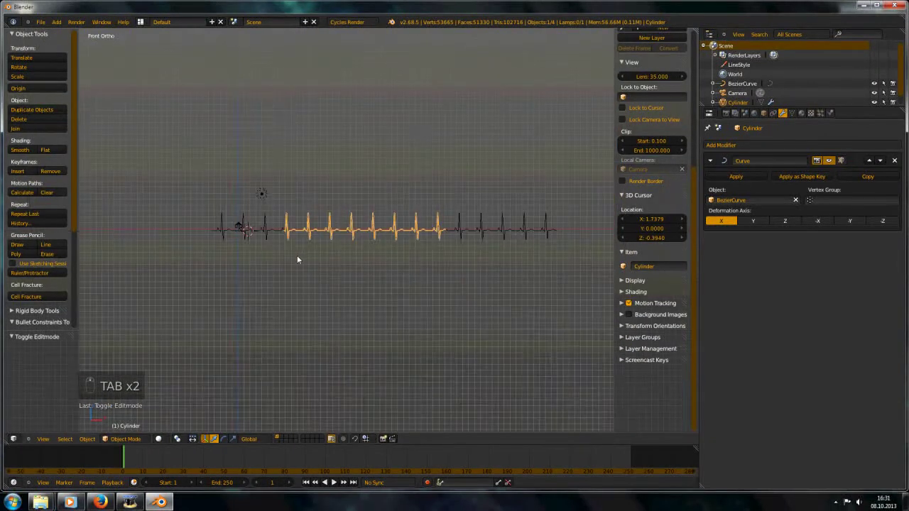
{"action": "key", "text": "KP_0"}
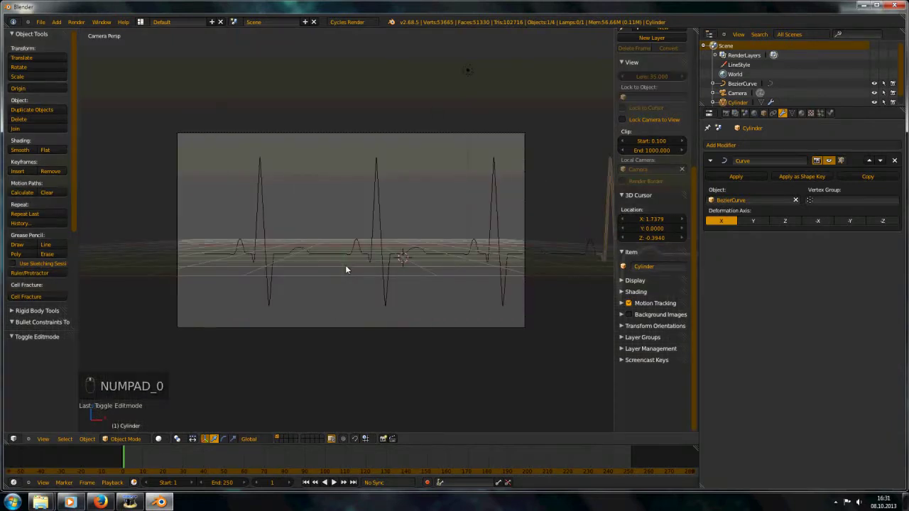
{"action": "key", "text": "shift+Left"}
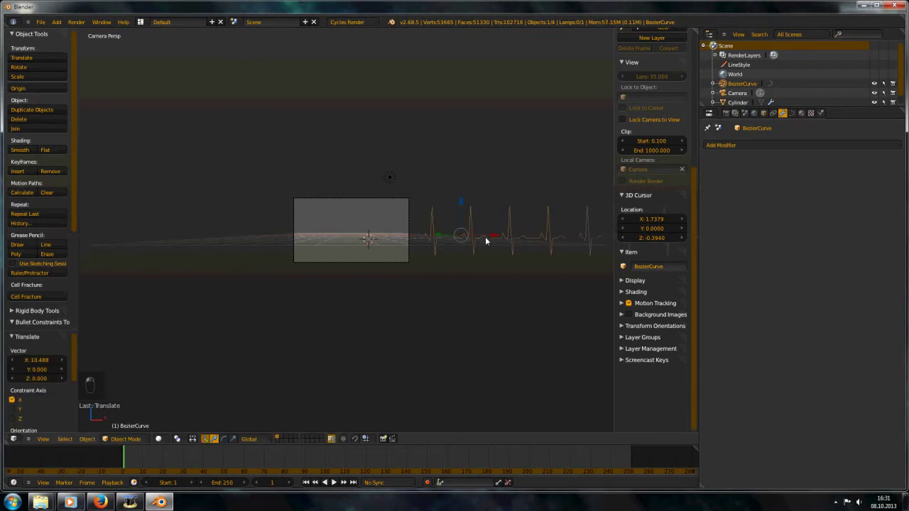
Switch an area to the Graph Editor and key the curve's location at frame 1.
{"action": "left_click_drag", "start_coordinate": [714, 115], "coordinate": [386, 256]}
{"action": "middle_click", "coordinate": [409, 229]}
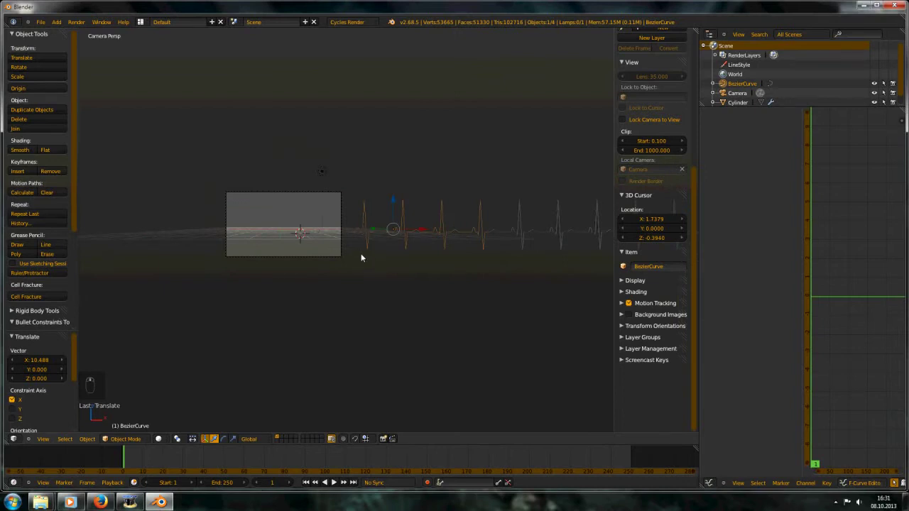
{"action": "key", "text": "i"}
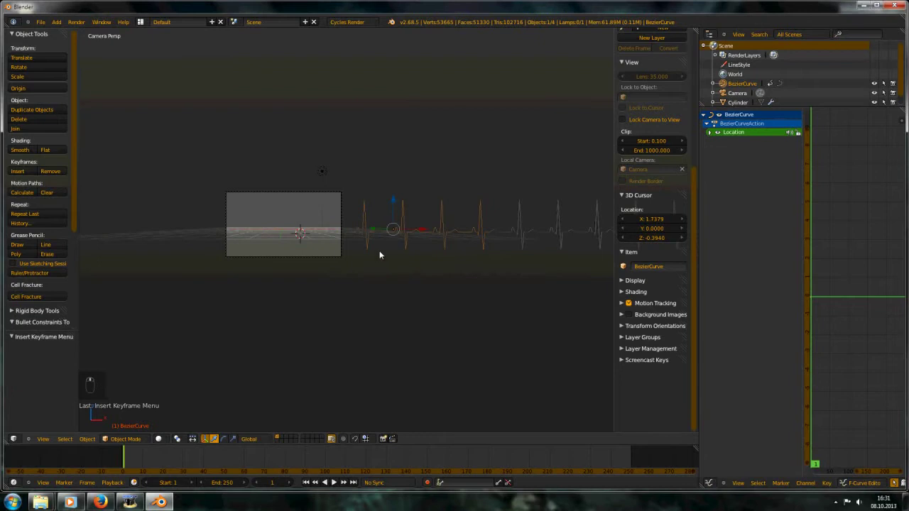
{"action": "key", "text": "g"}
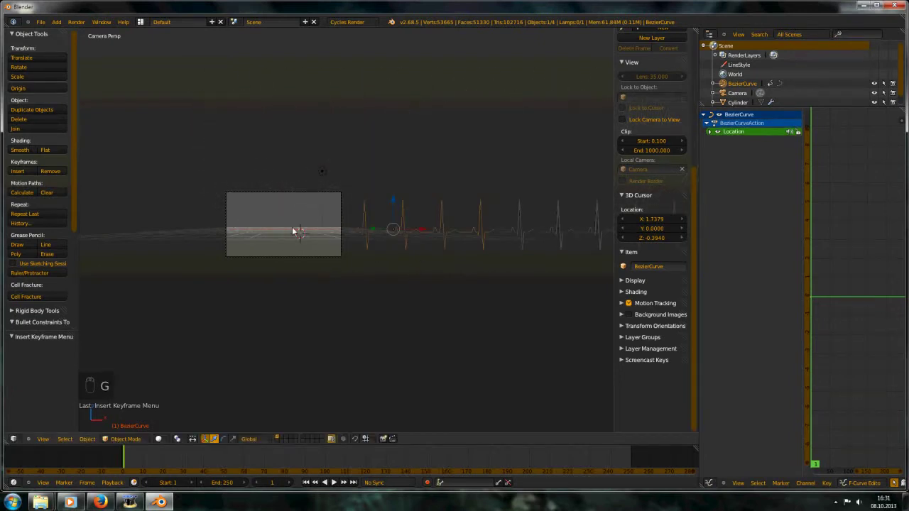
{"action": "key", "text": "g"}
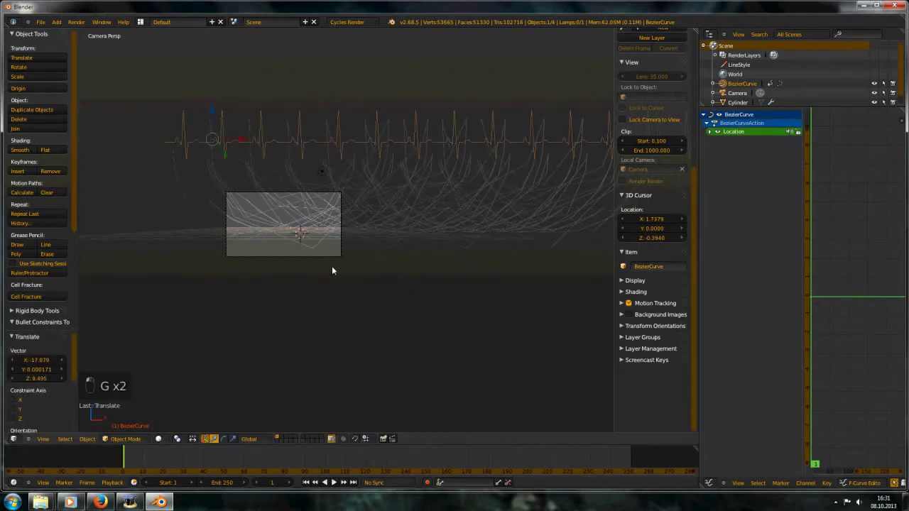
{"action": "key", "text": "Right"}
{"action": "key", "text": "Left"}
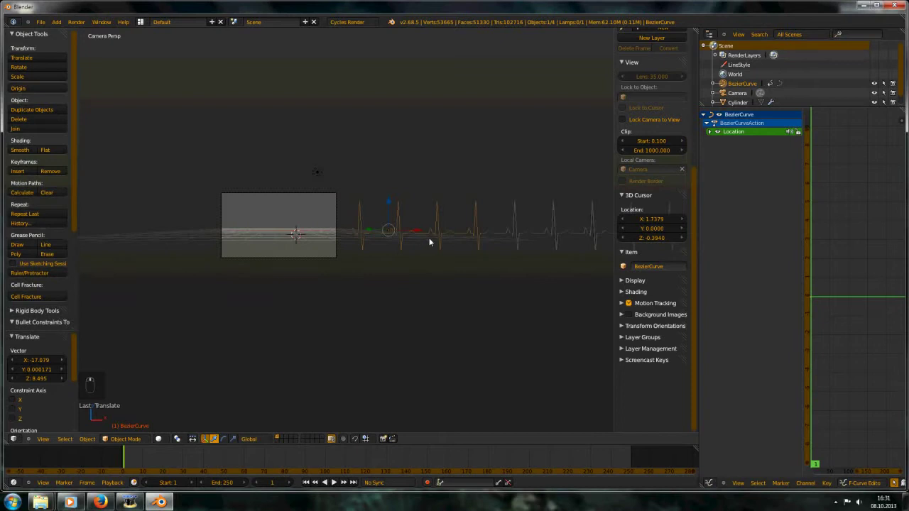
Set the animation end to frame 400 and slide the curve left at that frame.
{"action": "key", "text": "shift+Right"}
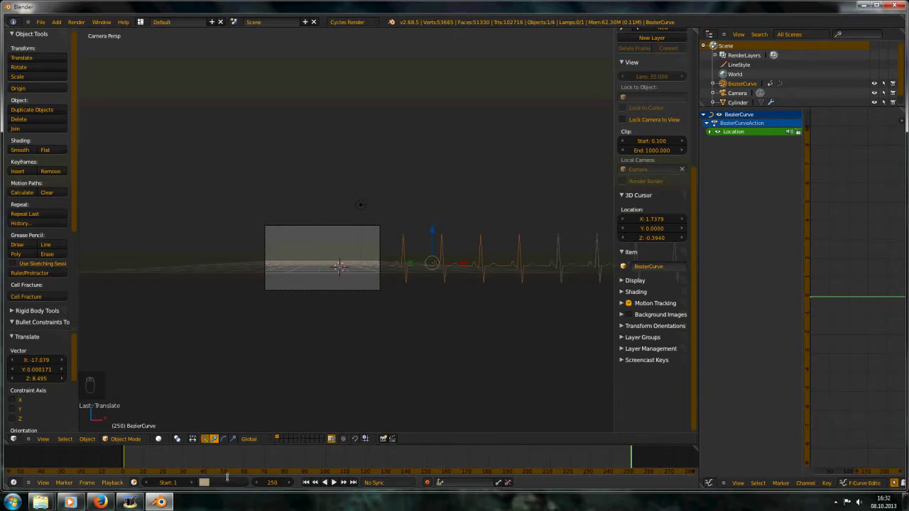
{"action": "key", "text": "0"}
{"action": "key", "text": "shift+Right"}
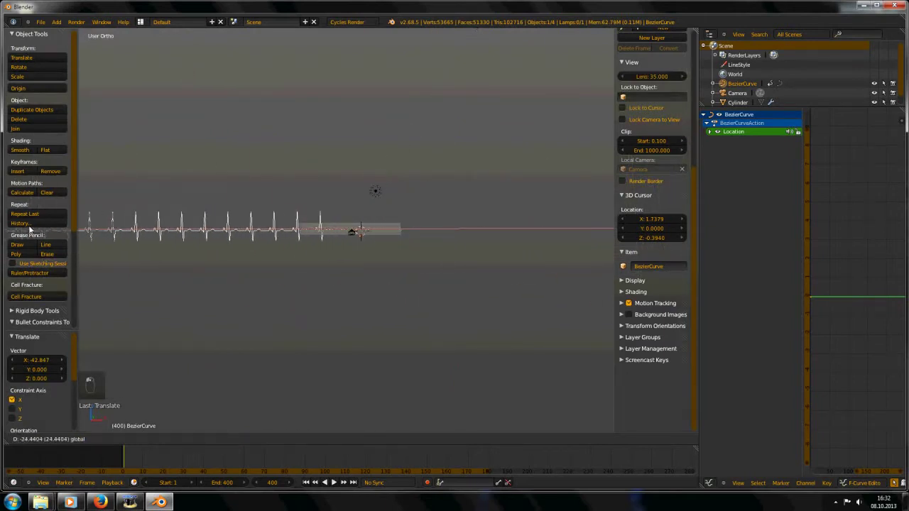
Set the curve's X location further left in the Transform panel and key it.
{"action": "key", "text": "KP_0"}
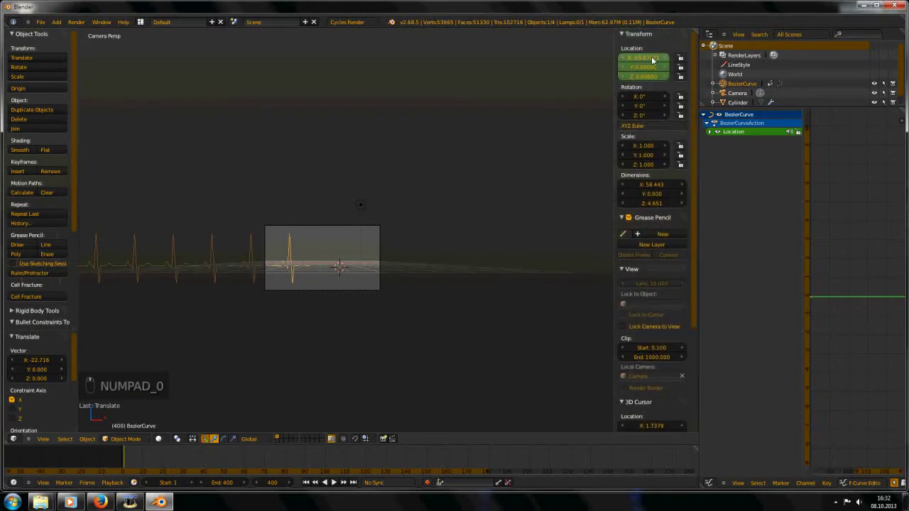
{"action": "left_click_drag", "start_coordinate": [648, 58], "coordinate": [340, 185]}
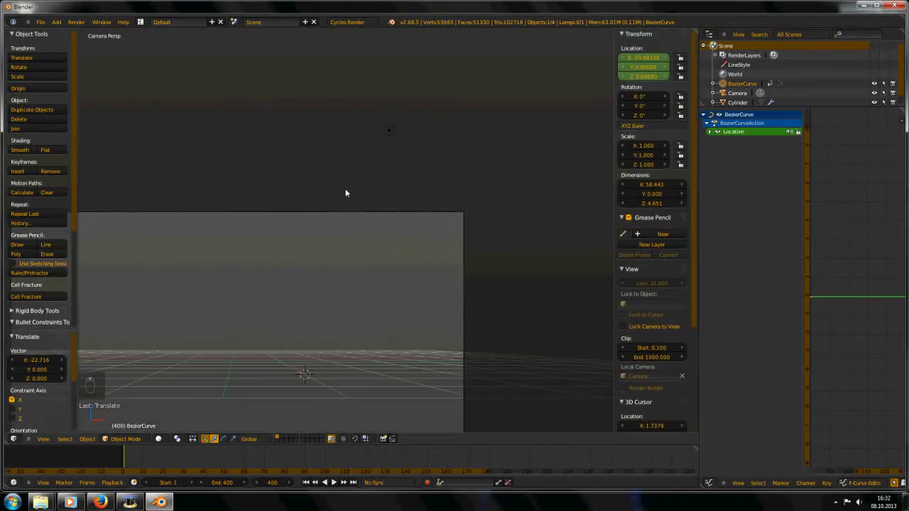
{"action": "key", "text": "i"}
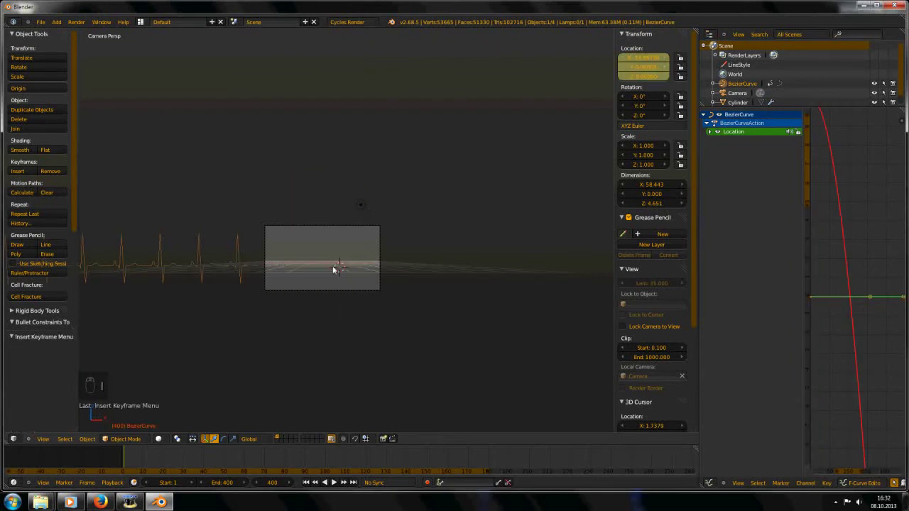
Scrub and play the frames to check the curve sliding across the camera.
{"action": "middle_click", "coordinate": [316, 264]}
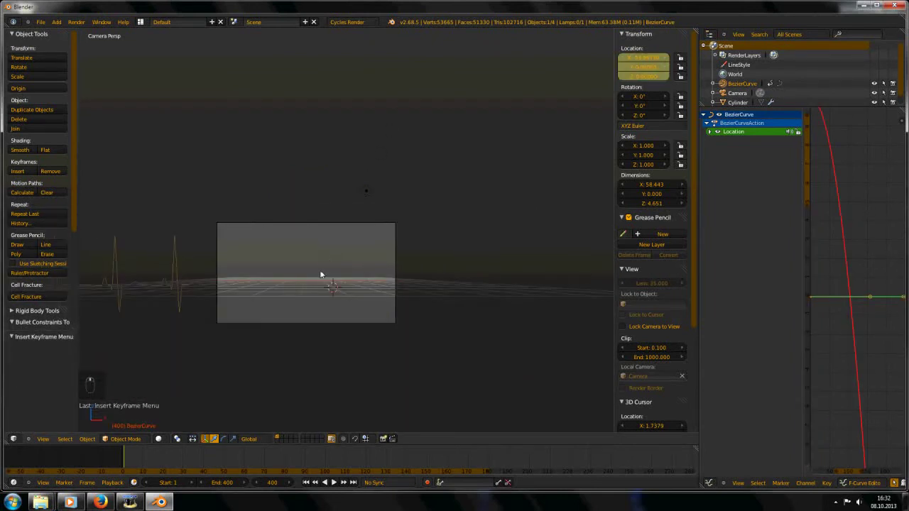
{"action": "key", "text": "shift+Left"}
{"action": "key", "text": "shift+Right"}
{"action": "key", "text": "alt+a"}
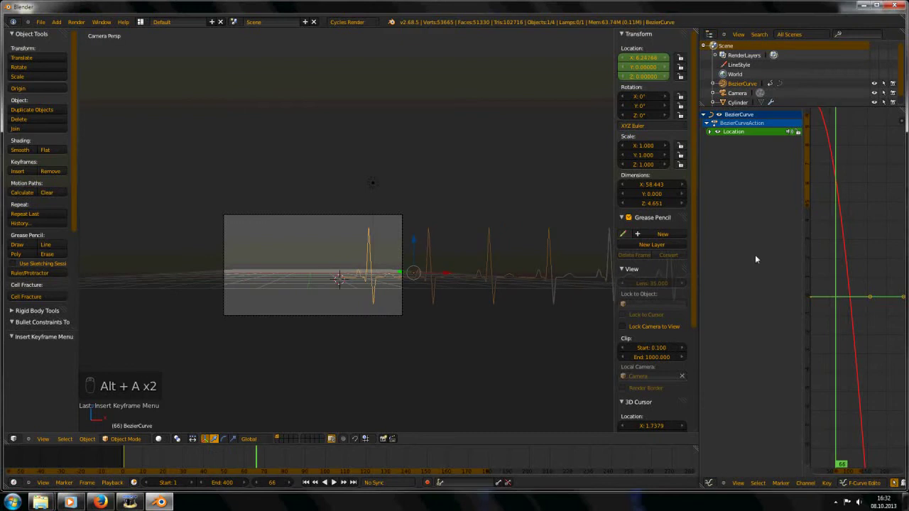
{"action": "key", "text": "alt+a"}
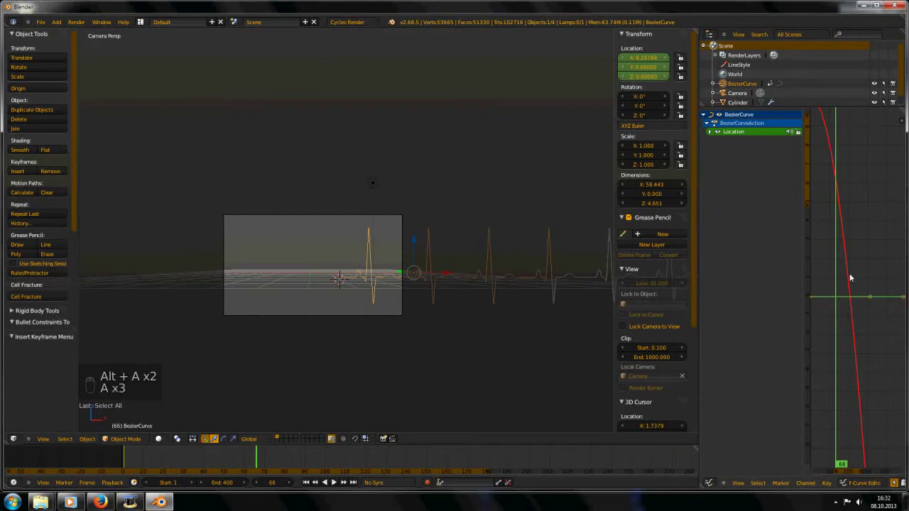
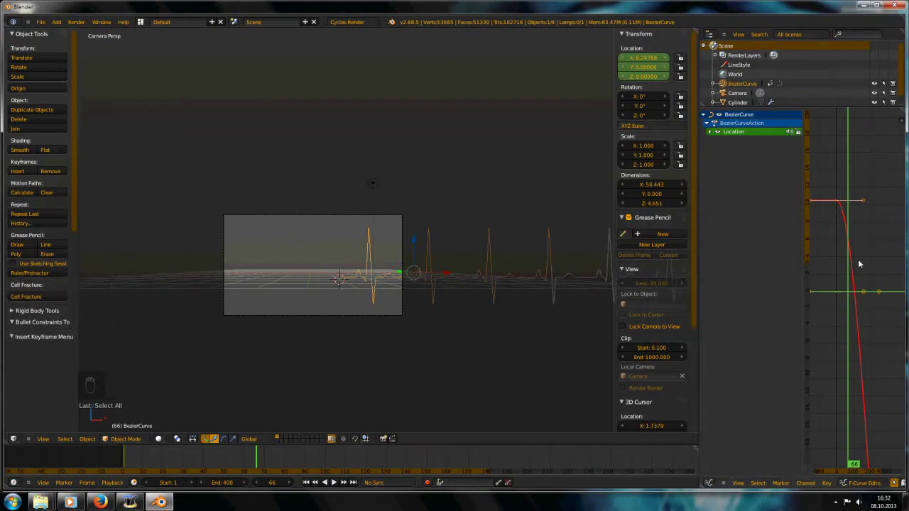
Set all the curve's keyframes to Linear interpolation and preview the slide.
{"action": "key", "text": "a"}
{"action": "key", "text": "a"}
{"action": "key", "text": "t"}
{"action": "key", "text": "t"}
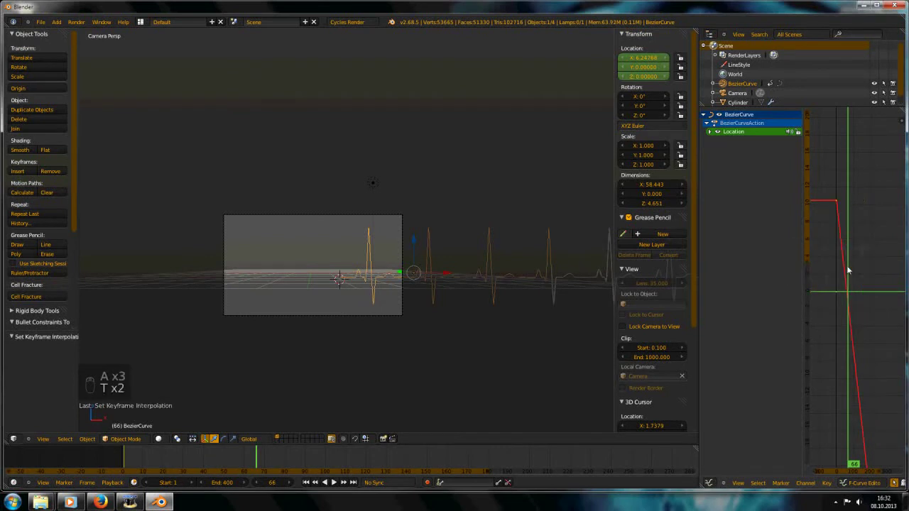
{"action": "key", "text": "shift+Left"}
{"action": "key", "text": "alt+a"}
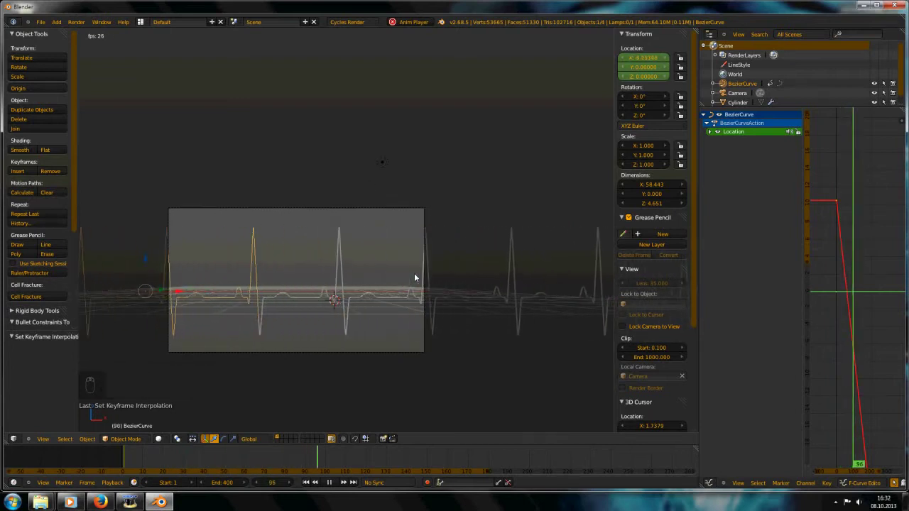
{"action": "key", "text": "alt+a"}
{"action": "key", "text": "alt+a"}
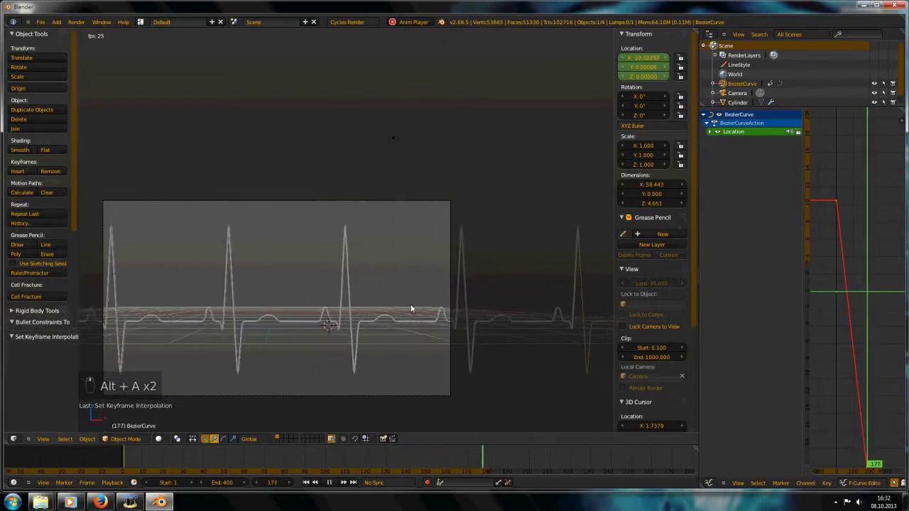
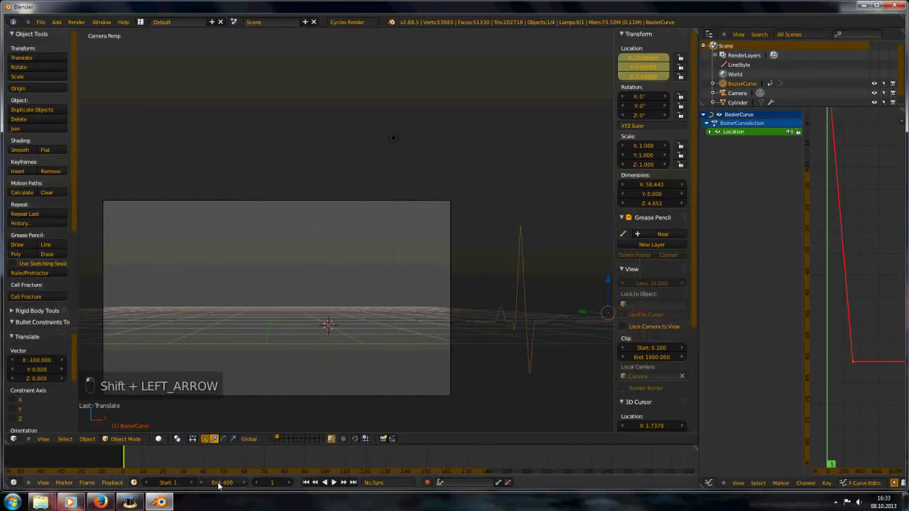
Shorten the animation end to frame 300 and replay it.
{"action": "key", "text": "0"}
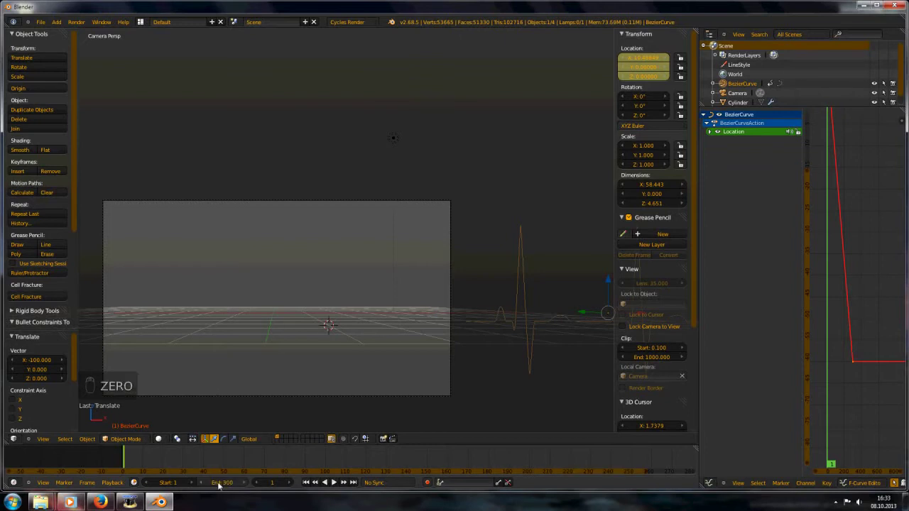
{"action": "key", "text": "shift+Left"}
{"action": "key", "text": "alt+a"}
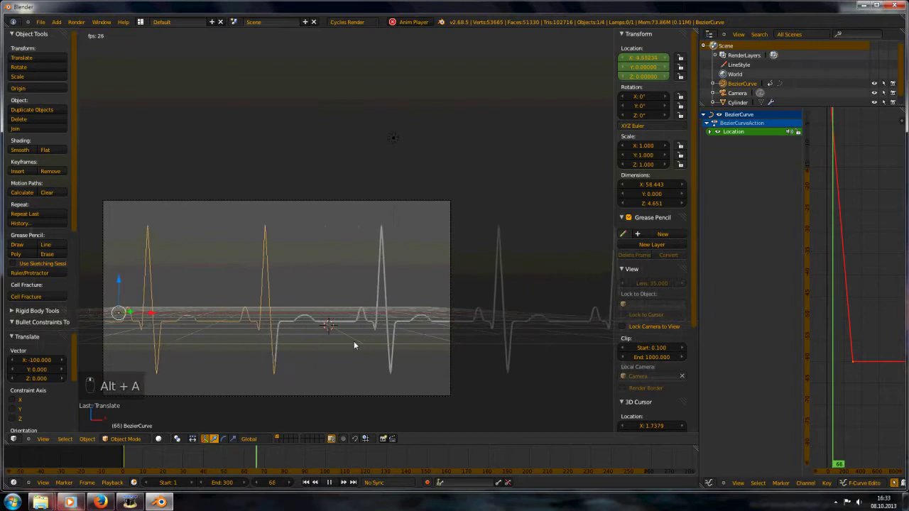
Scrub the timeline to check the curve, then return to frame 1 in camera view.
{"action": "key", "text": "alt+a"}
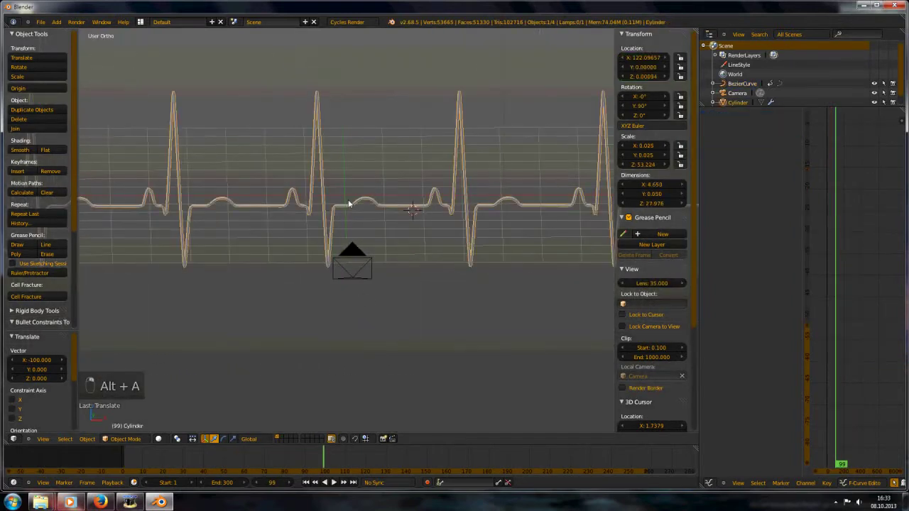
{"action": "left_click_drag", "start_coordinate": [326, 460], "coordinate": [395, 453]}
{"action": "left_click_drag", "start_coordinate": [395, 452], "coordinate": [559, 460]}
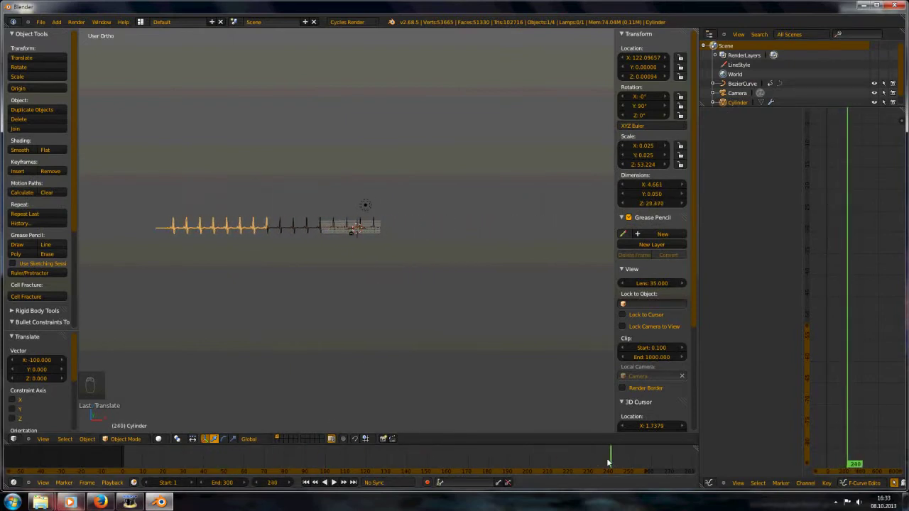
{"action": "left_click_drag", "start_coordinate": [110, 426], "coordinate": [425, 448]}
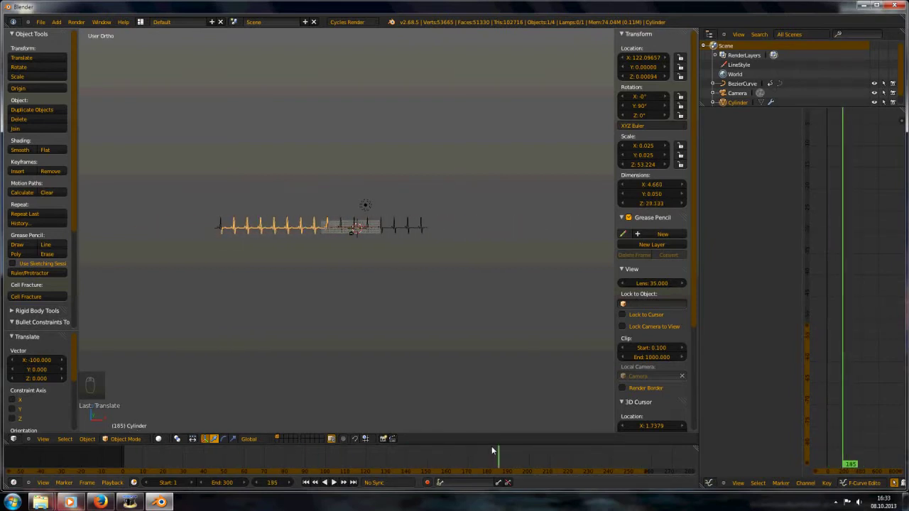
{"action": "key", "text": "KP_0"}
{"action": "key", "text": "shift+Left"}
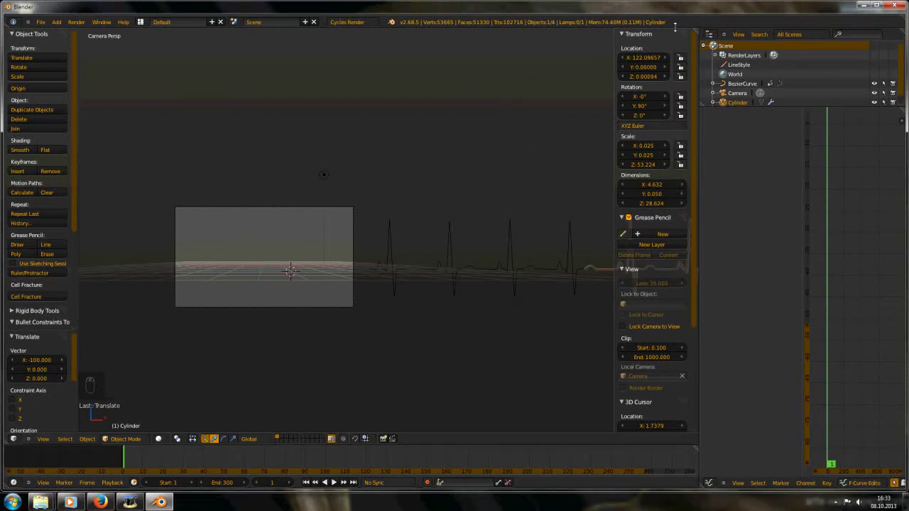
Slide the Cylinder tube along X to roughly 281 units.
{"action": "left_click_drag", "start_coordinate": [655, 57], "coordinate": [678, 60]}
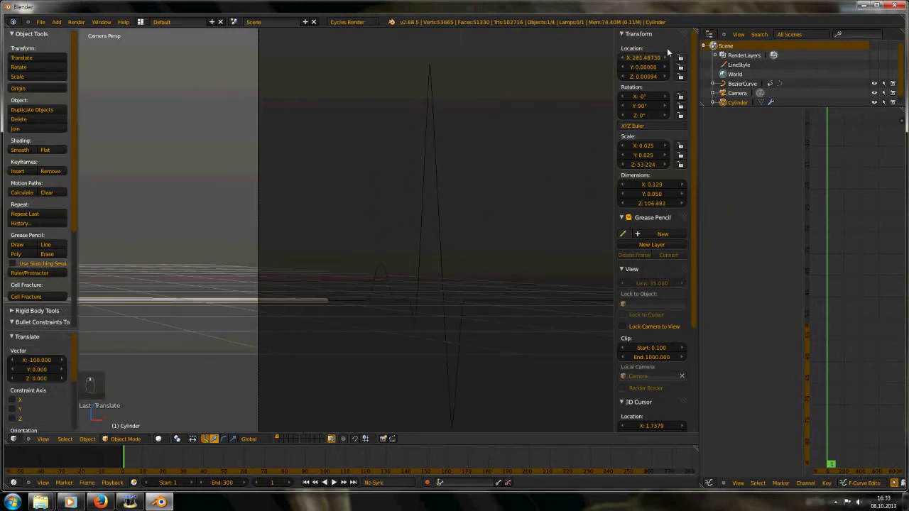
{"action": "left_click_drag", "start_coordinate": [654, 59], "coordinate": [387, 190]}
Key the tube's location at frame 1 and frame the EKG path from above.
{"action": "key", "text": "i"}
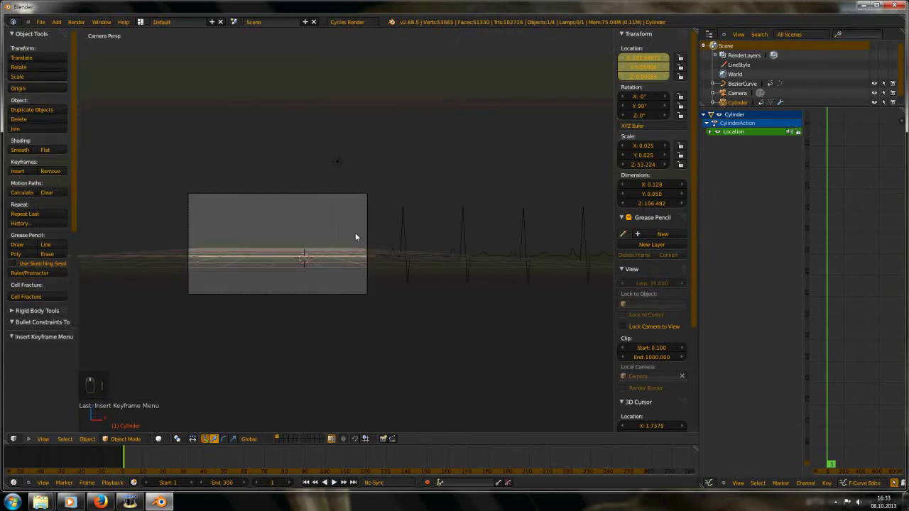
{"action": "key", "text": "shift+Right"}
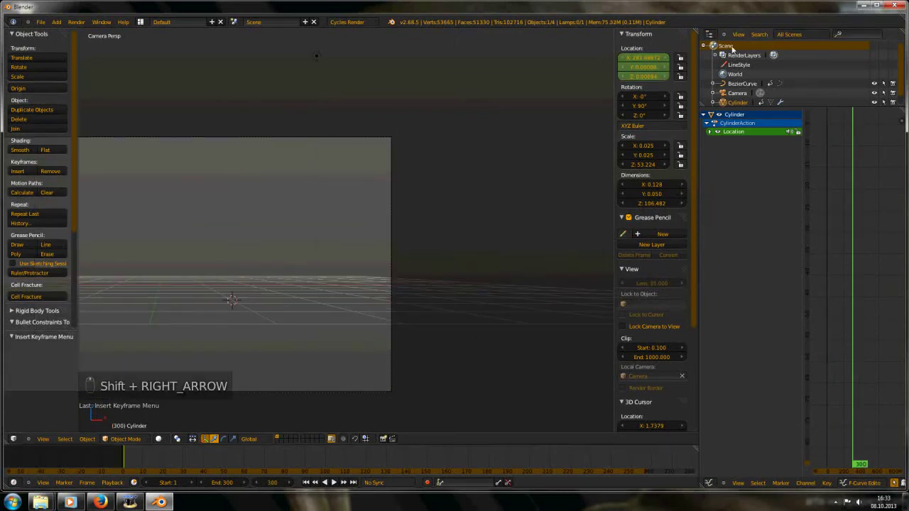
{"action": "left_click_drag", "start_coordinate": [640, 57], "coordinate": [437, 141]}
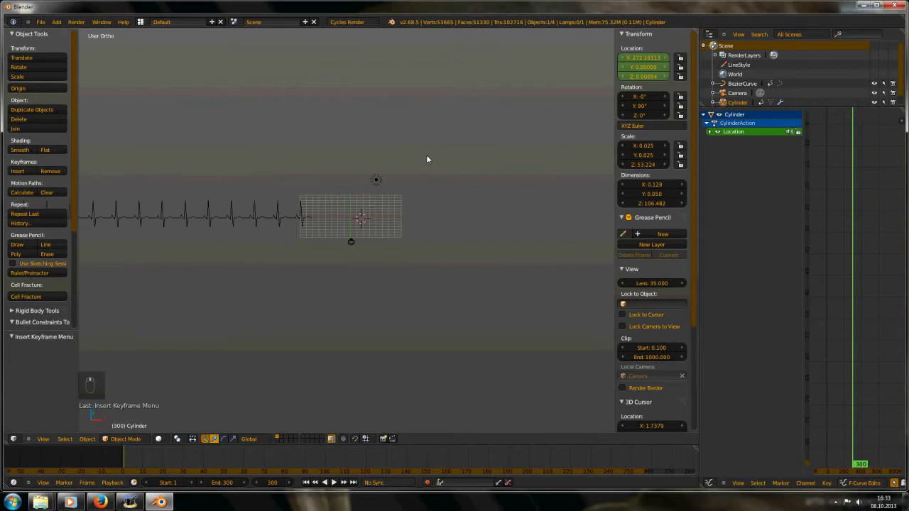
{"action": "left_click_drag", "start_coordinate": [651, 56], "coordinate": [503, 97]}
{"action": "key", "text": "KP_0"}
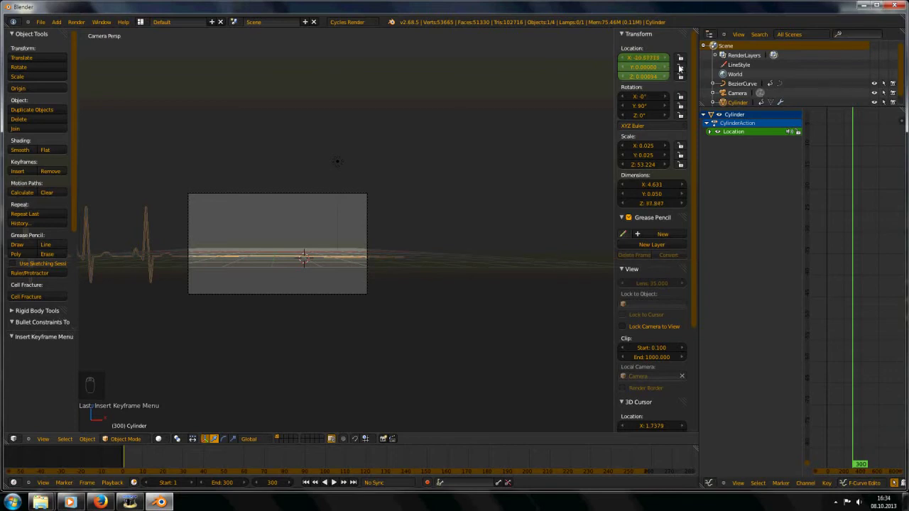
Move the tube to its second position, key it at frame 300 and play the animation.
{"action": "key", "text": "i"}
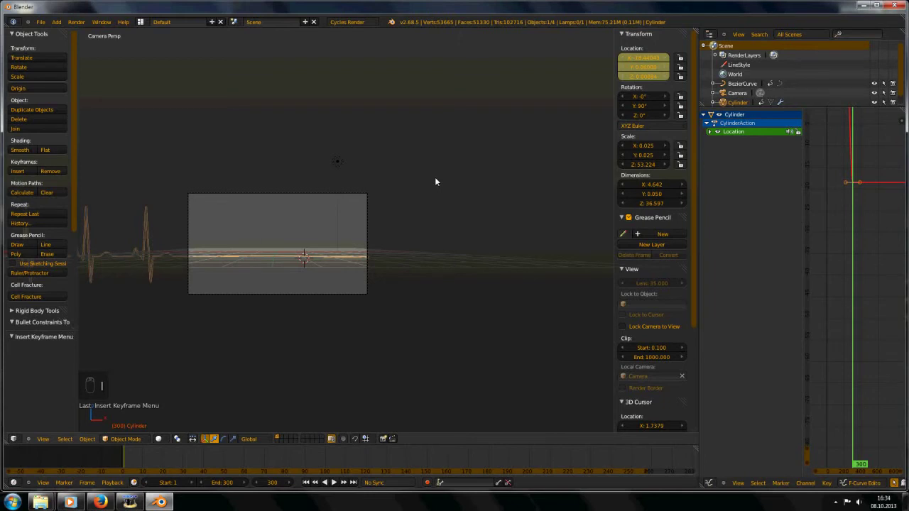
{"action": "key", "text": "a"}
{"action": "key", "text": "a"}
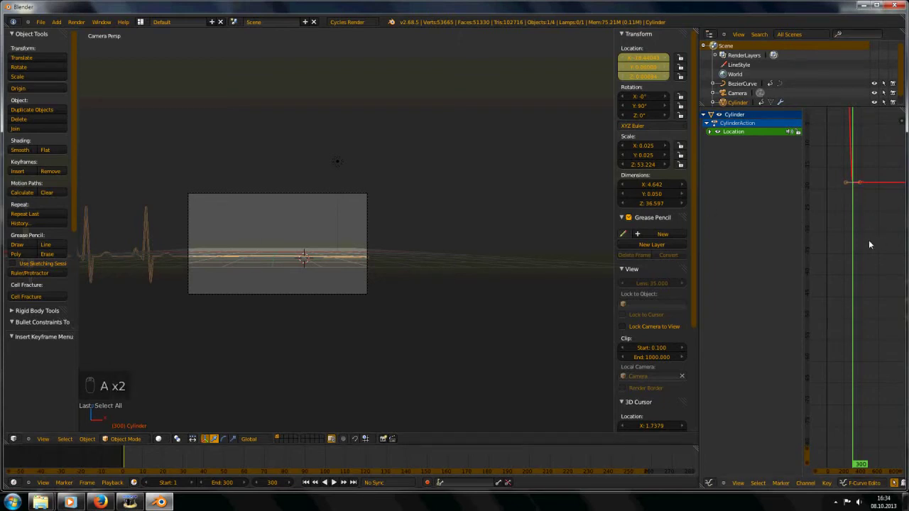
{"action": "key", "text": "t"}
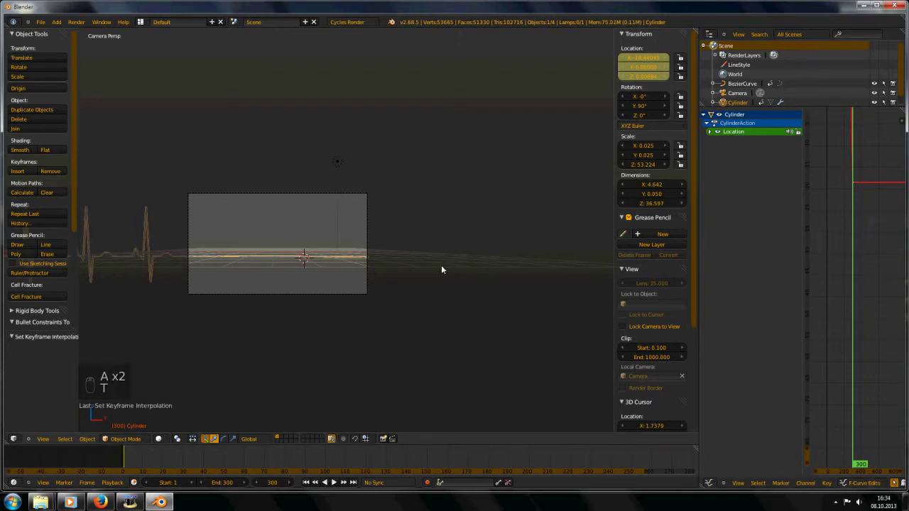
{"action": "key", "text": "shift+Left"}
{"action": "key", "text": "alt+a"}
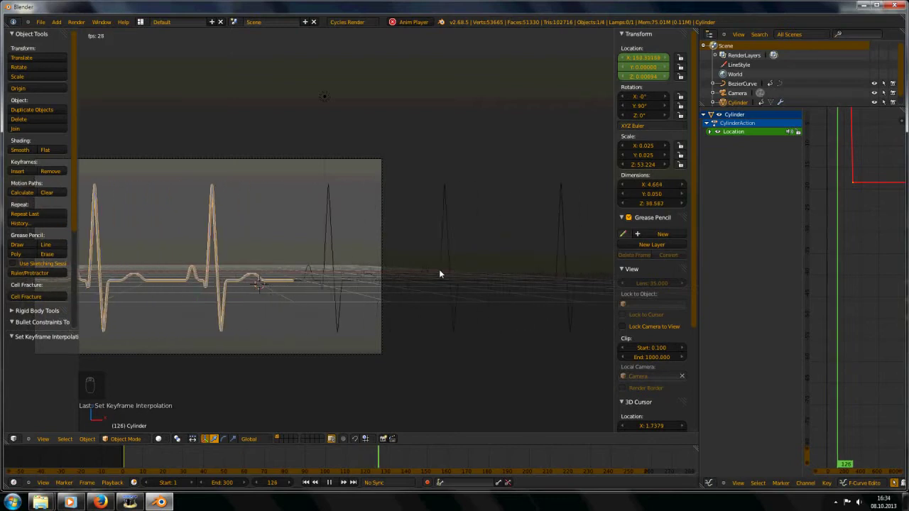
Key the tube's location at frame 247 and make all its keyframes Linear.
{"action": "key", "text": "alt+a"}
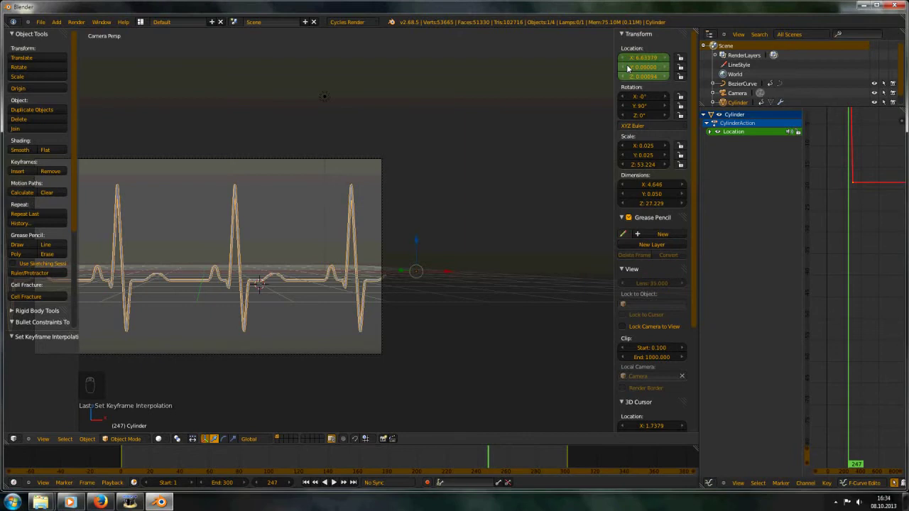
{"action": "key", "text": "i"}
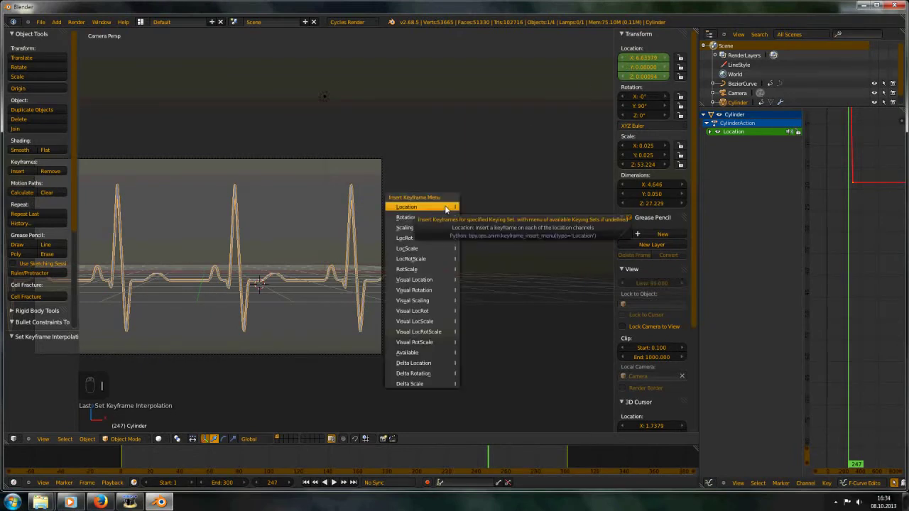
{"action": "key", "text": "a"}
{"action": "key", "text": "a"}
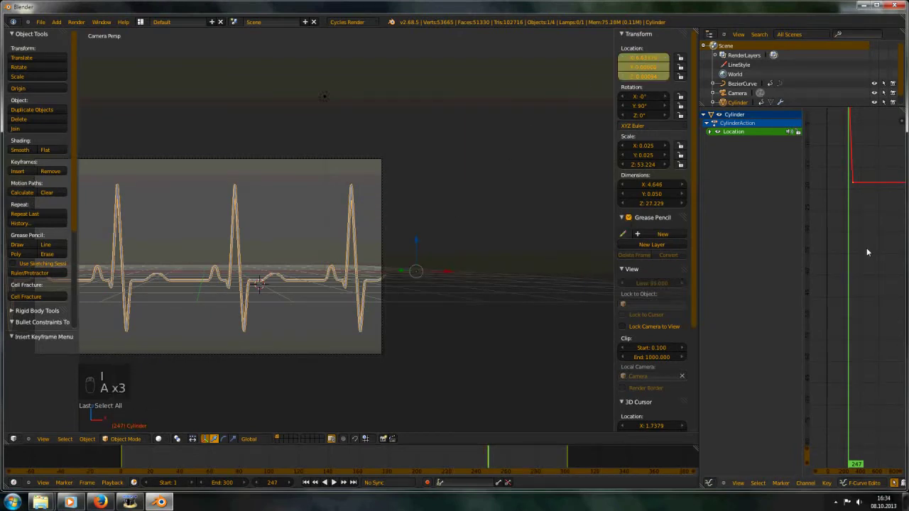
{"action": "key", "text": "t"}
{"action": "key", "text": "t"}
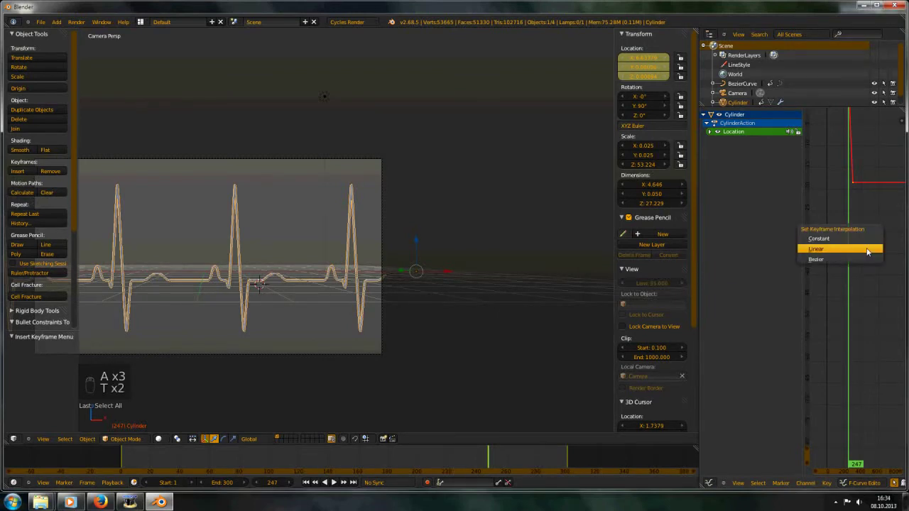
Play and step through the tube animation, then save the blend file.
{"action": "key", "text": "shift+Left"}
{"action": "key", "text": "alt+a"}
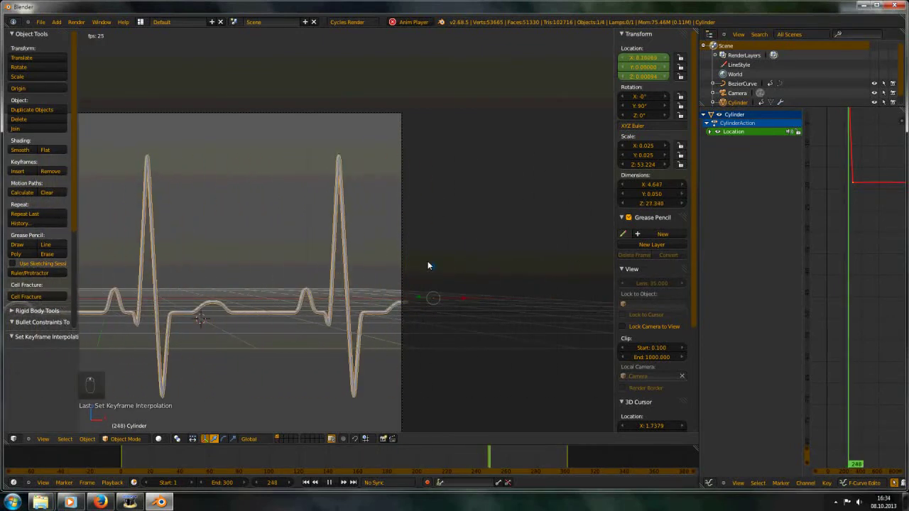
{"action": "key", "text": "alt+a"}
{"action": "key", "text": "alt+a"}
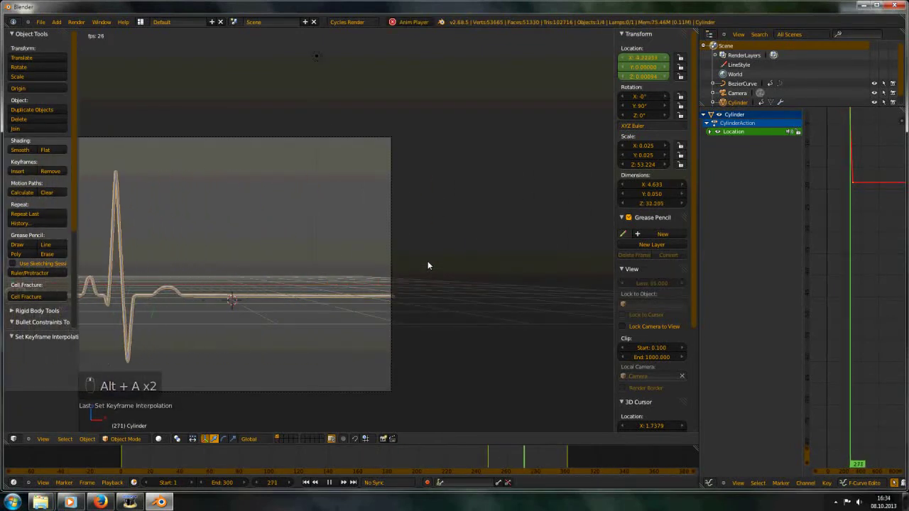
{"action": "key", "text": "alt+a"}
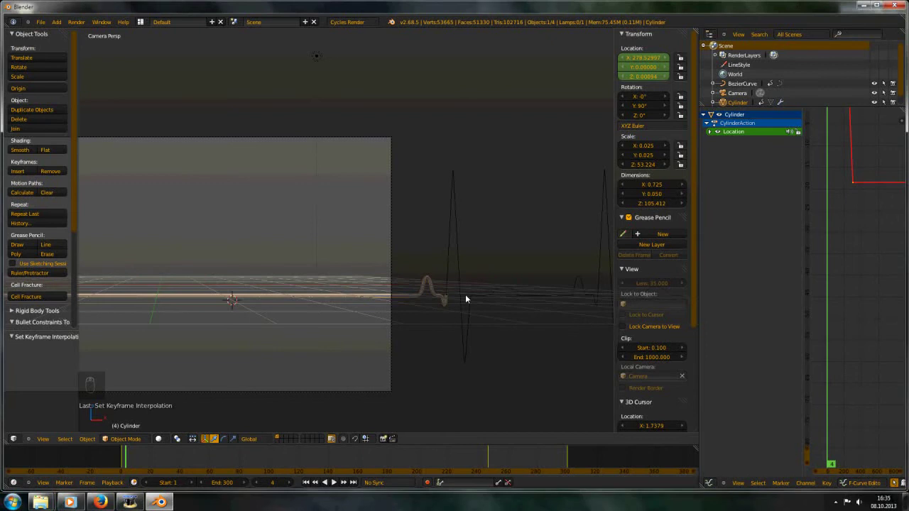
{"action": "key", "text": "alt+a"}
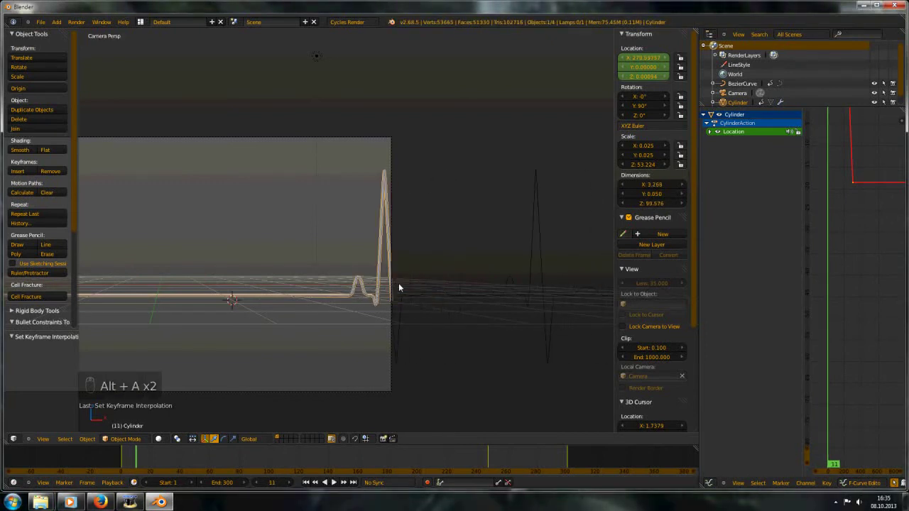
{"action": "key", "text": "alt+a"}
{"action": "key", "text": "Right"}
{"action": "key", "text": "Right"}
{"action": "key", "text": "Right"}
{"action": "key", "text": "Right"}
{"action": "key", "text": "Right"}
{"action": "key", "text": "Right"}
{"action": "key", "text": "Right"}
{"action": "key", "text": "Right"}
{"action": "key", "text": "Right"}
{"action": "key", "text": "Right"}
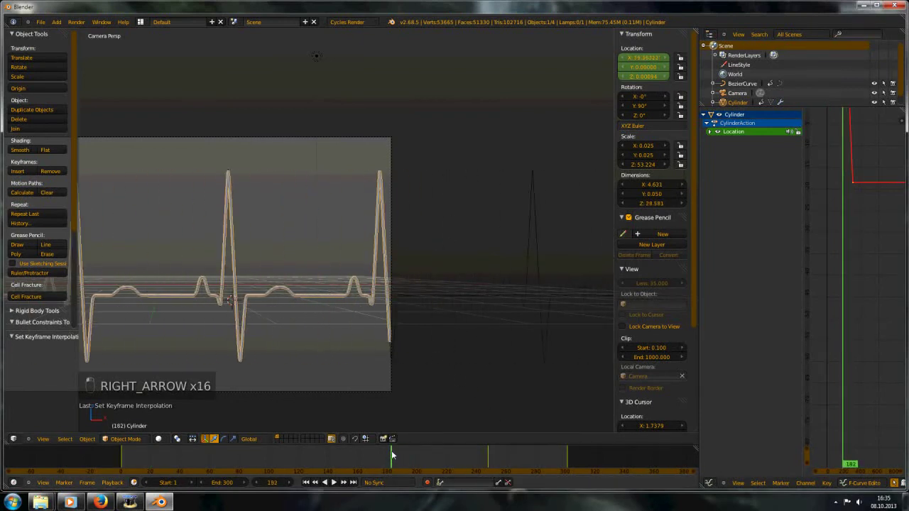
{"action": "key", "text": "shift+Left"}
{"action": "key", "text": "shift+Left"}
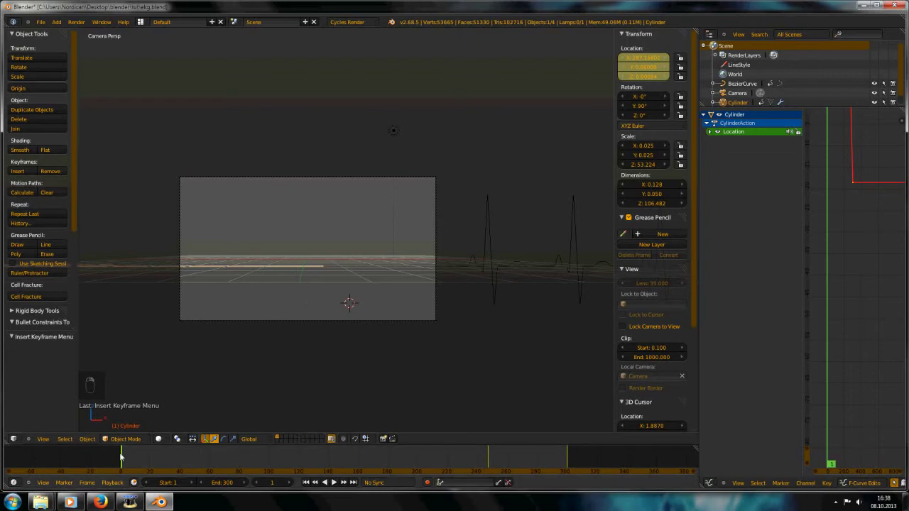
{"action": "left_click_drag", "start_coordinate": [121, 455], "coordinate": [488, 445]}
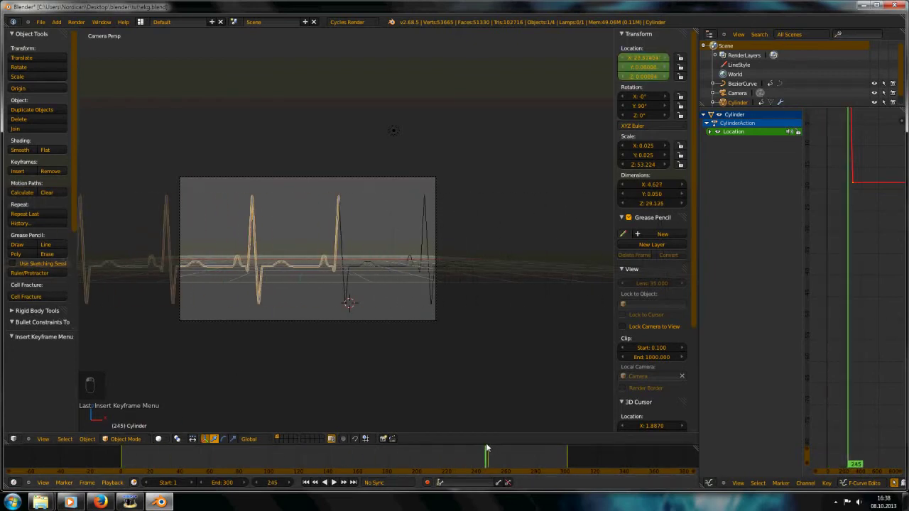
{"action": "left_click_drag", "start_coordinate": [489, 444], "coordinate": [367, 208]}
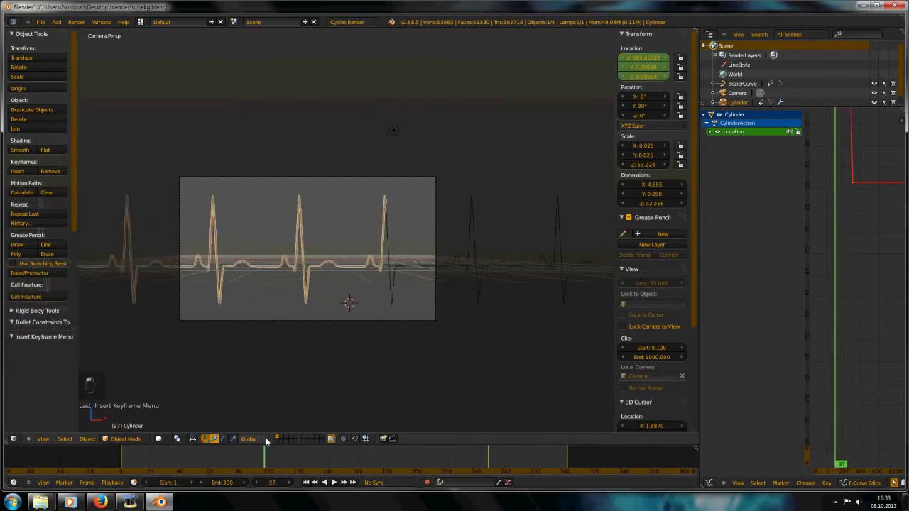
{"action": "key", "text": "shift+Left"}
{"action": "key", "text": "alt+a"}
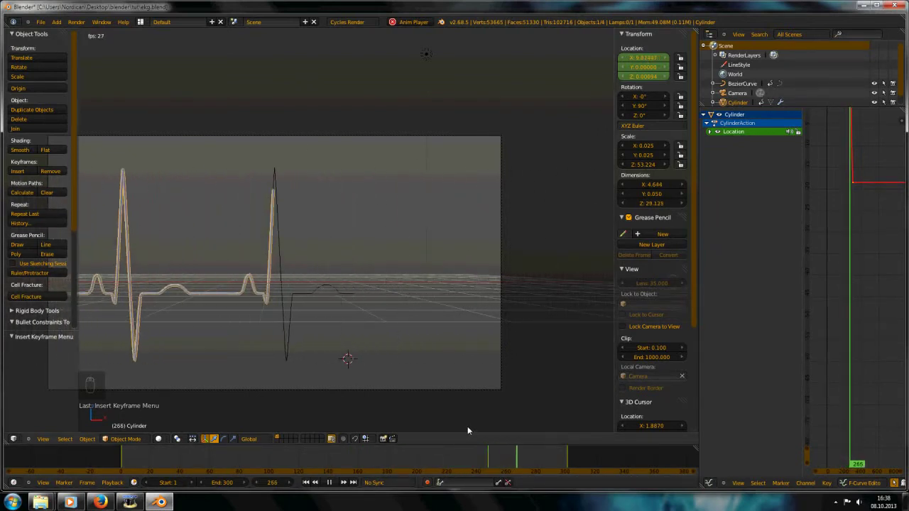
{"action": "key", "text": "alt+a"}
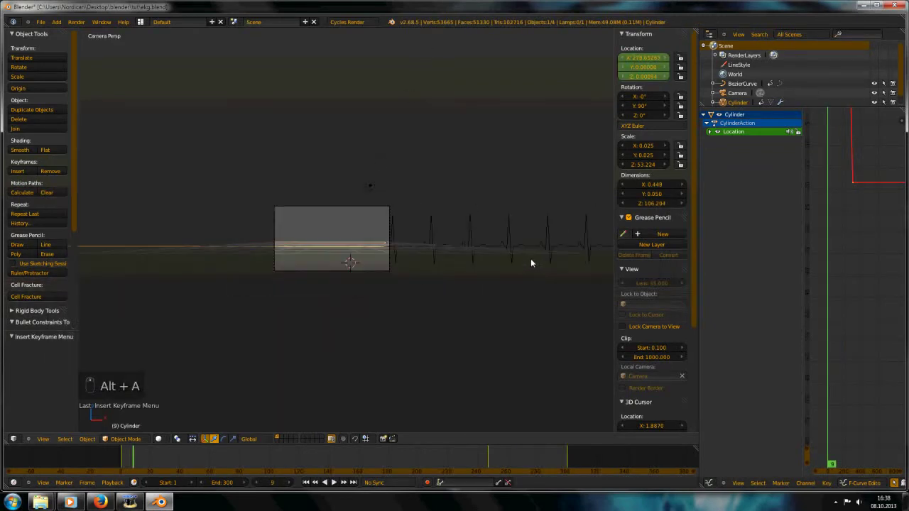
{"action": "key", "text": "shift+Left"}
{"action": "key", "text": "alt+a"}
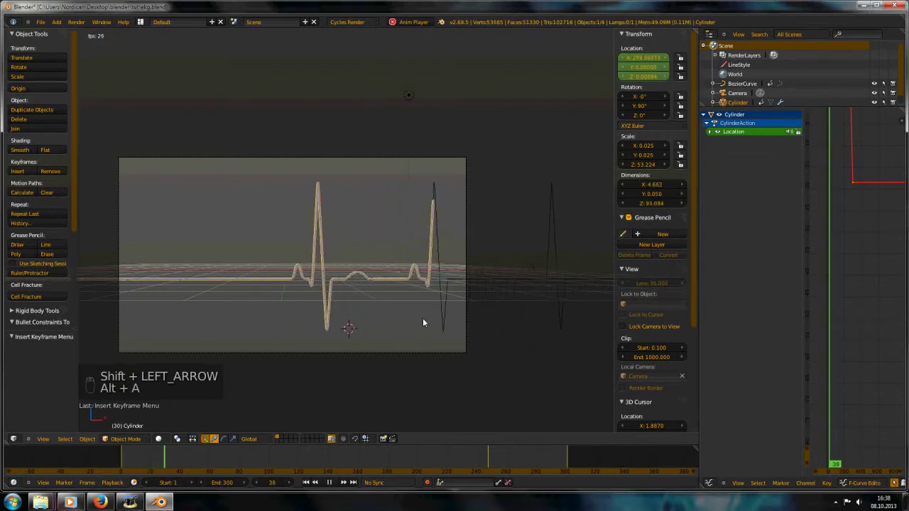
Start animation playback to watch the tube draw heartbeat peaks through the camera.
{"action": "key", "text": "alt+a"}
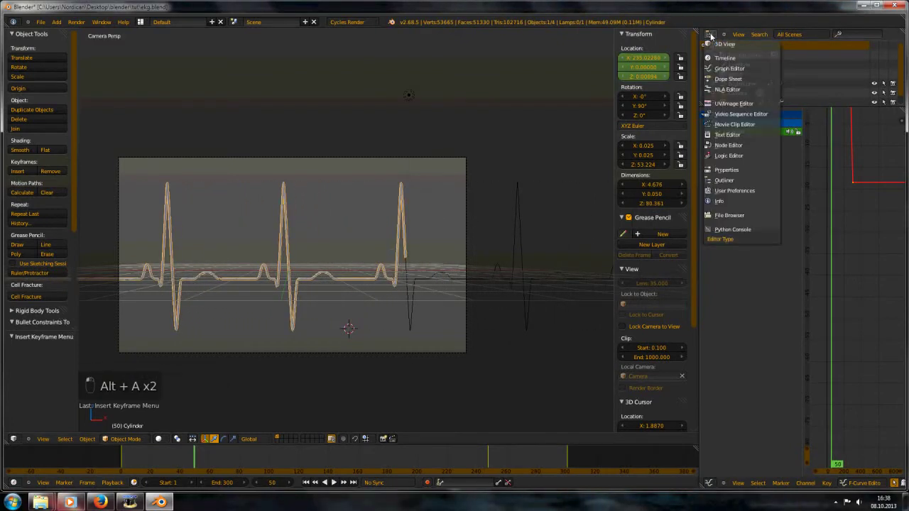
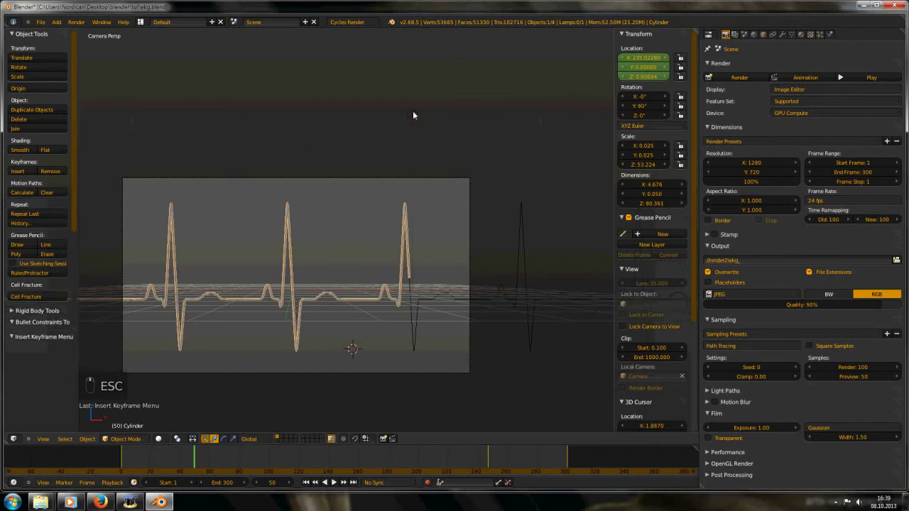
Delete the lamp, give the tube a cyan Emission at strength 2, and show the rendered preview.
{"action": "key", "text": "Delete"}
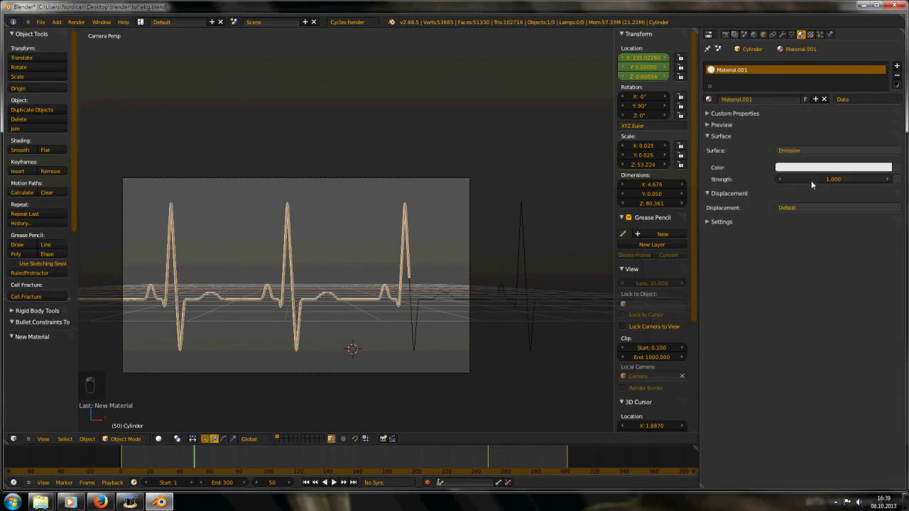
{"action": "left_click_drag", "start_coordinate": [821, 166], "coordinate": [756, 82]}
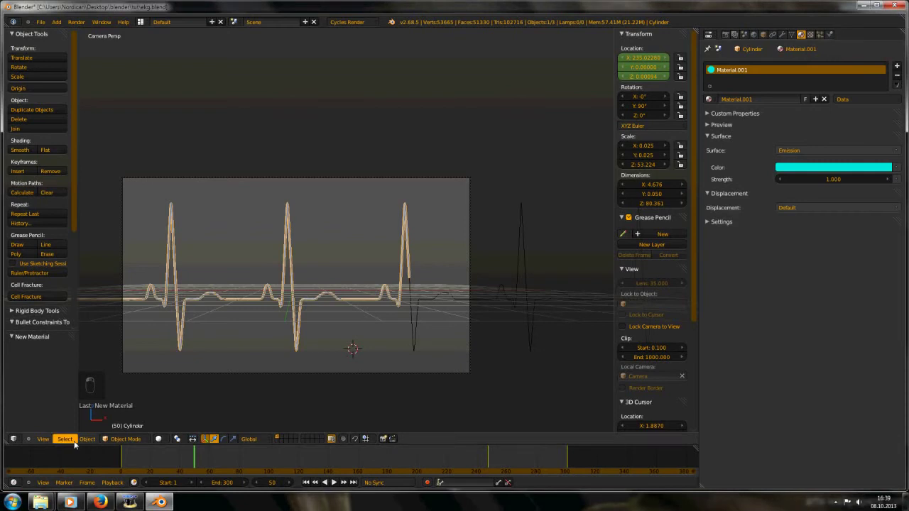
{"action": "left_click_drag", "start_coordinate": [365, 321], "coordinate": [425, 275]}
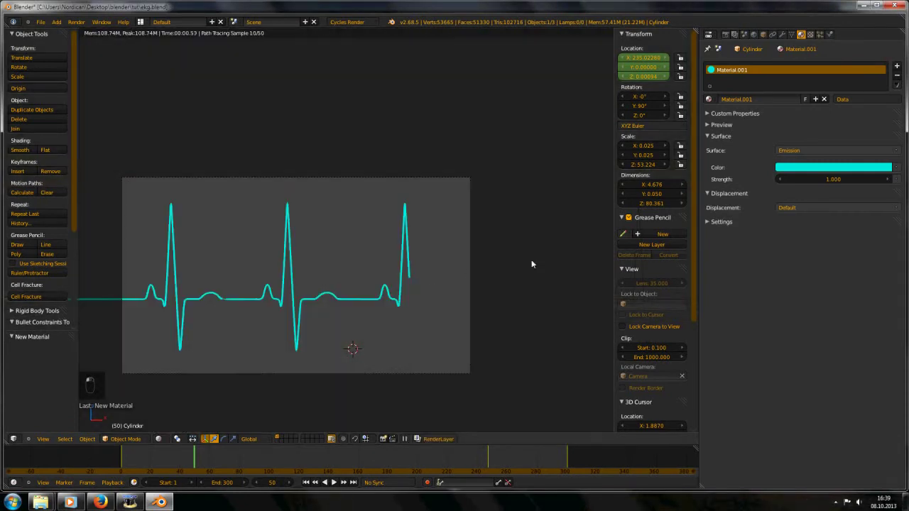
{"action": "left_click_drag", "start_coordinate": [822, 183], "coordinate": [823, 183]}
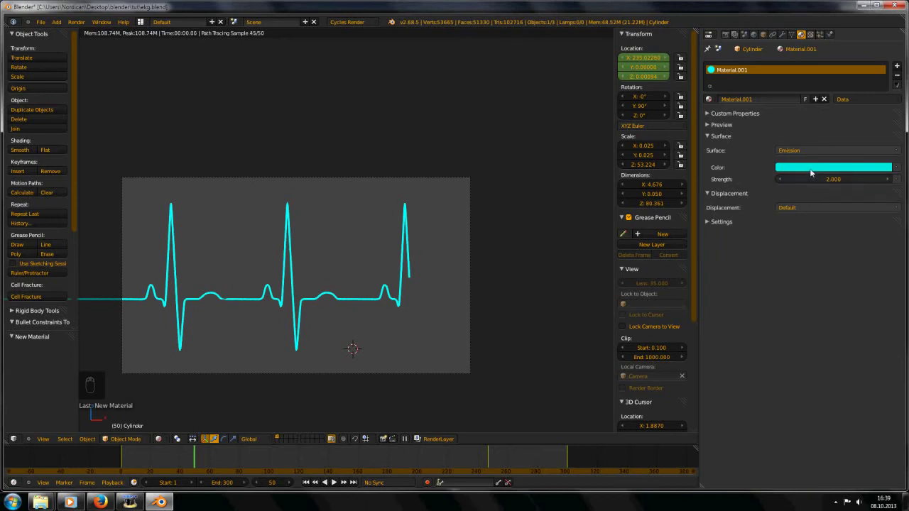